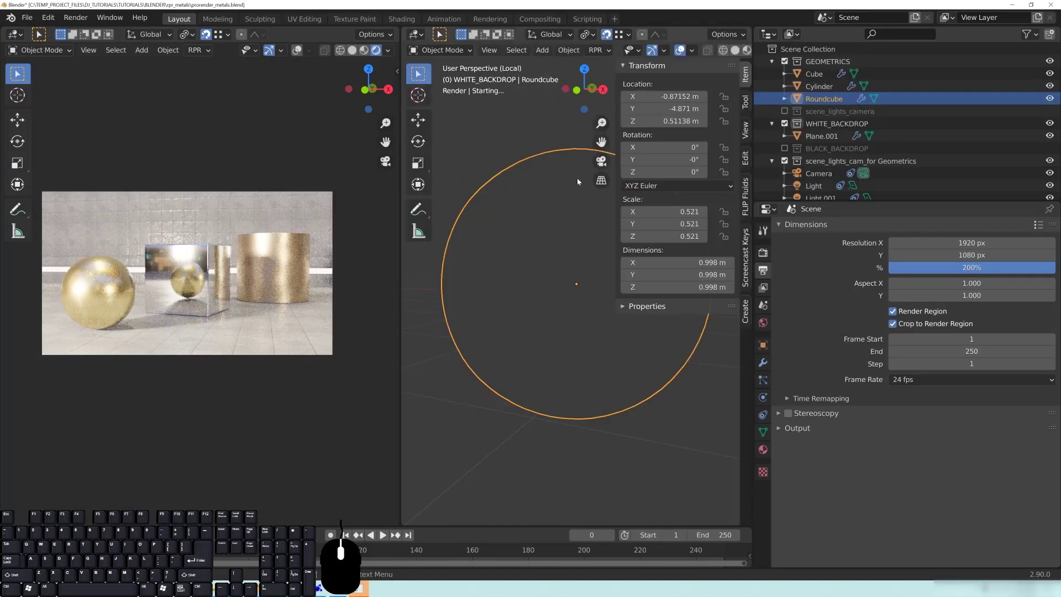
- Switch the Roundcube viewport to Rendered shading with Radeon ProRender and reframe the gold demo scene
key(z)
click(643, 334)
key(n)
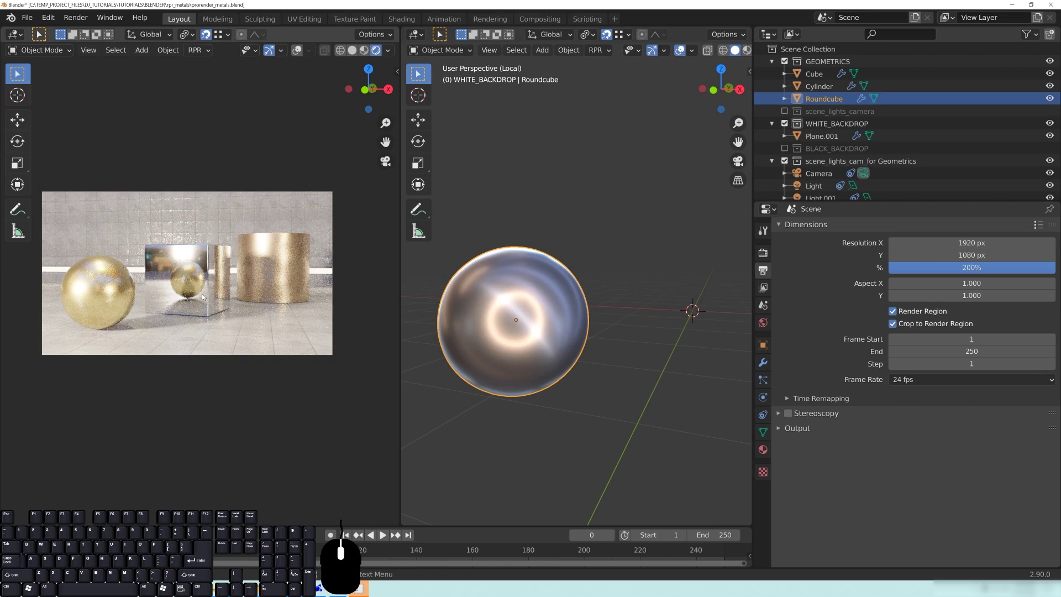
drag(127, 318, 135, 318)
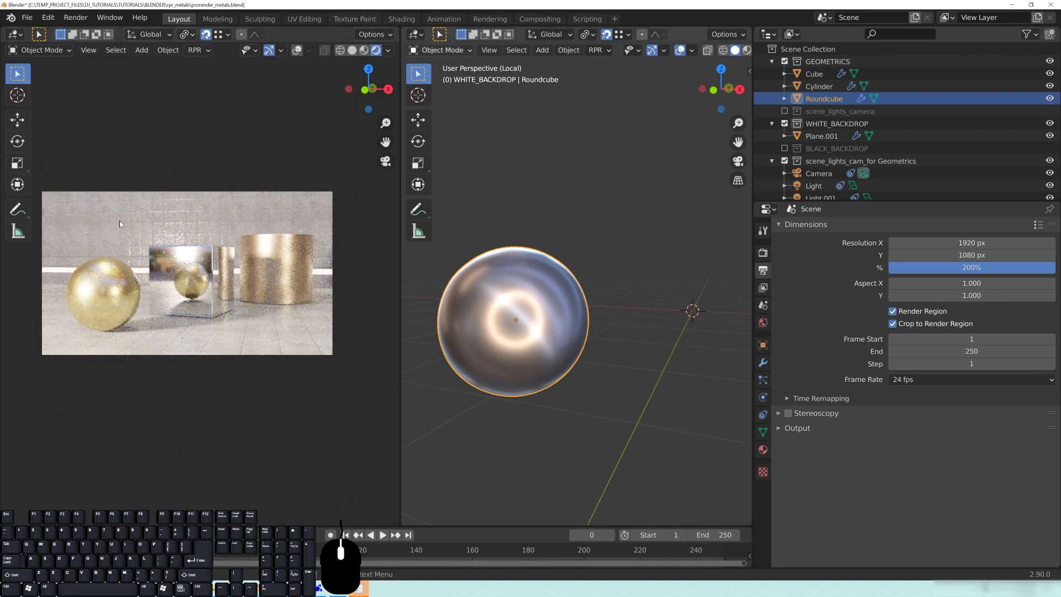
- Review the RPR viewport Render Quality levels and keep it at Full
click(204, 54)
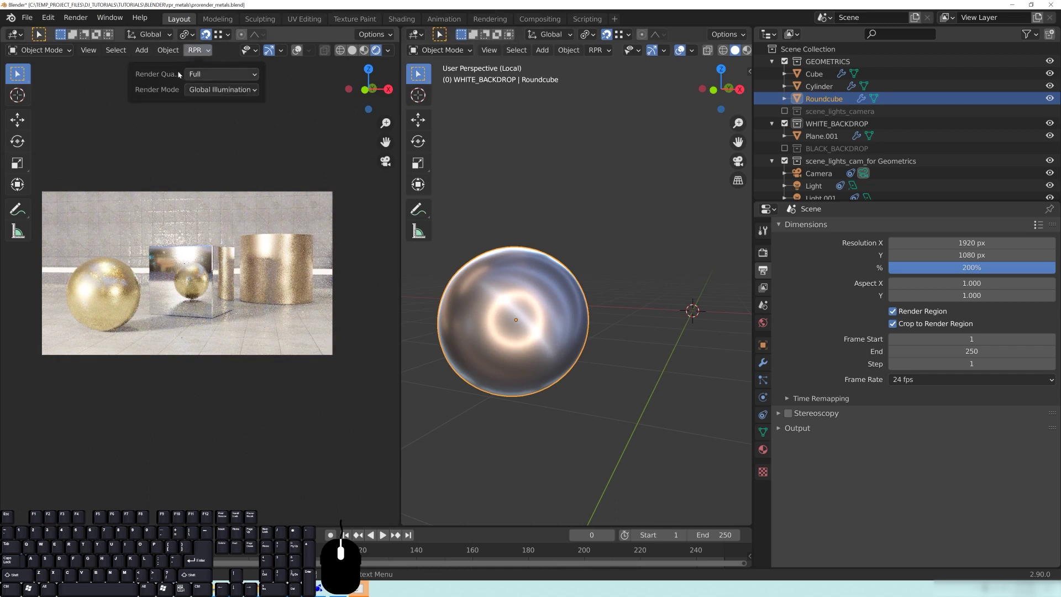
click(235, 79)
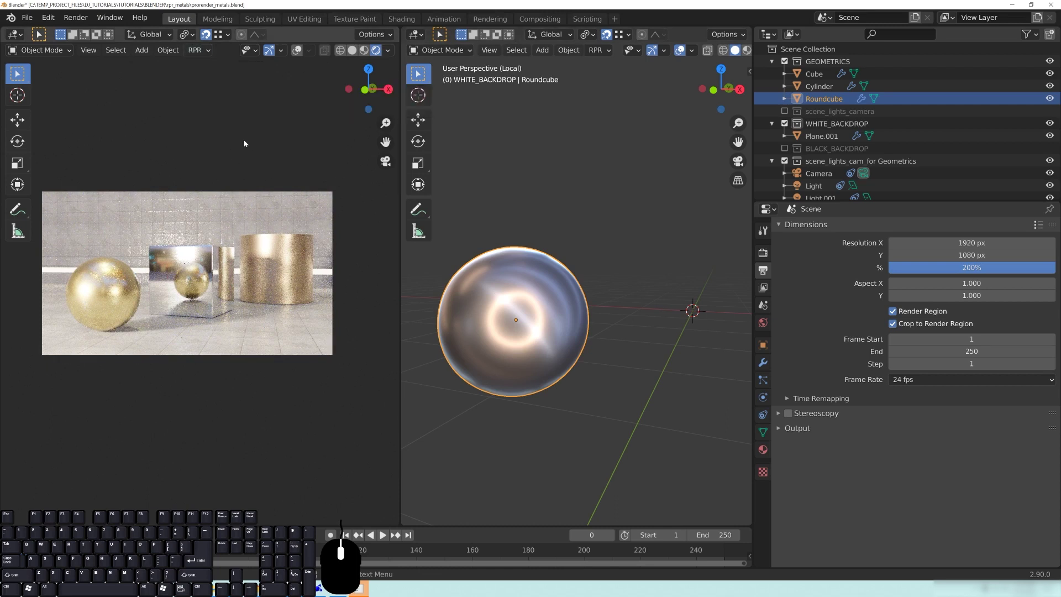
click(197, 56)
click(202, 79)
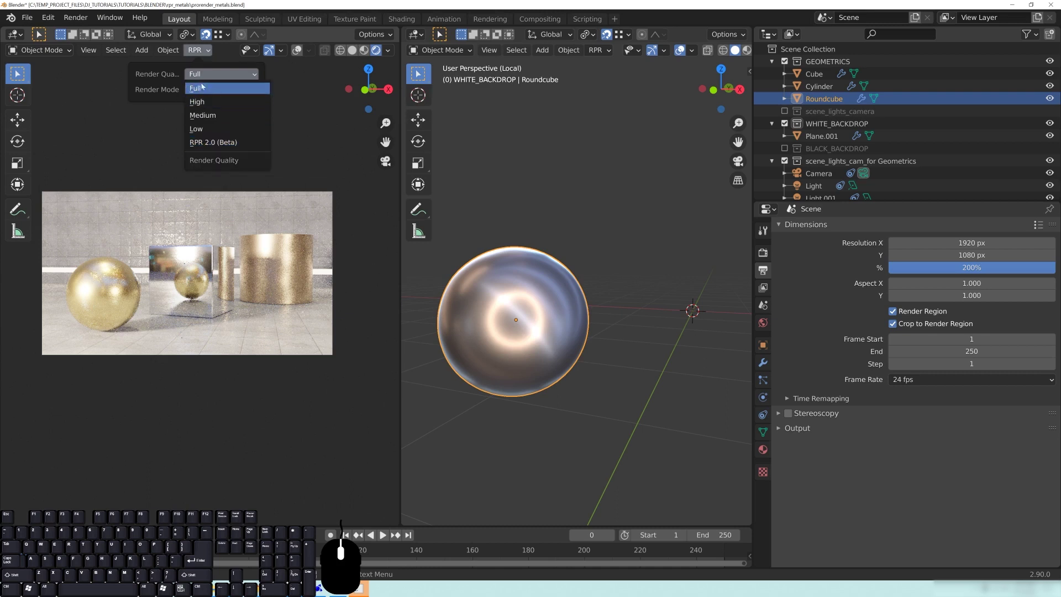
click(196, 50)
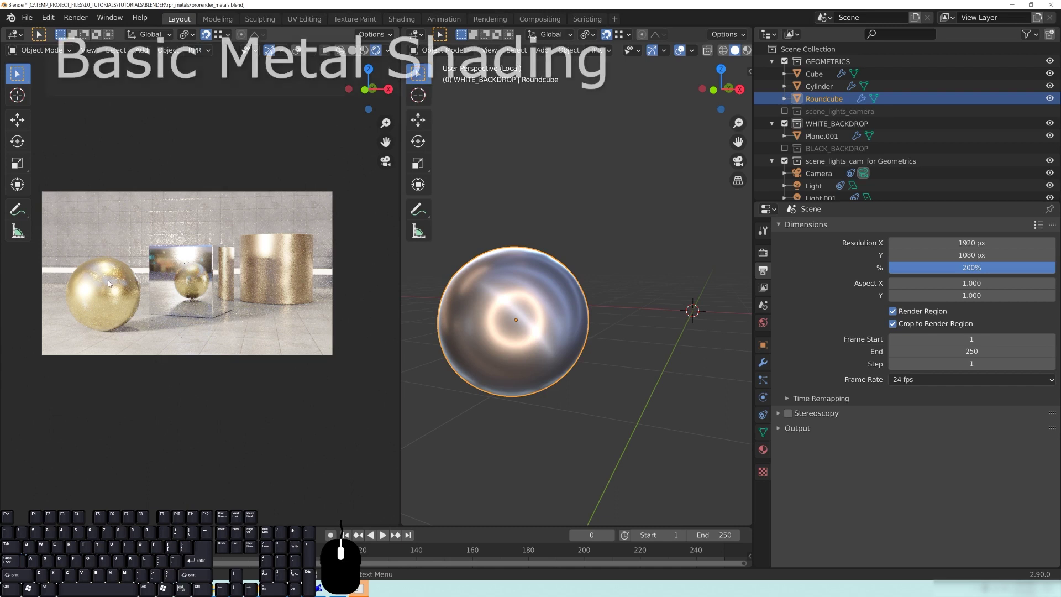
- Switch the left preview to the close-up glittery gold sphere shot in local view
key(z)
click(137, 215)
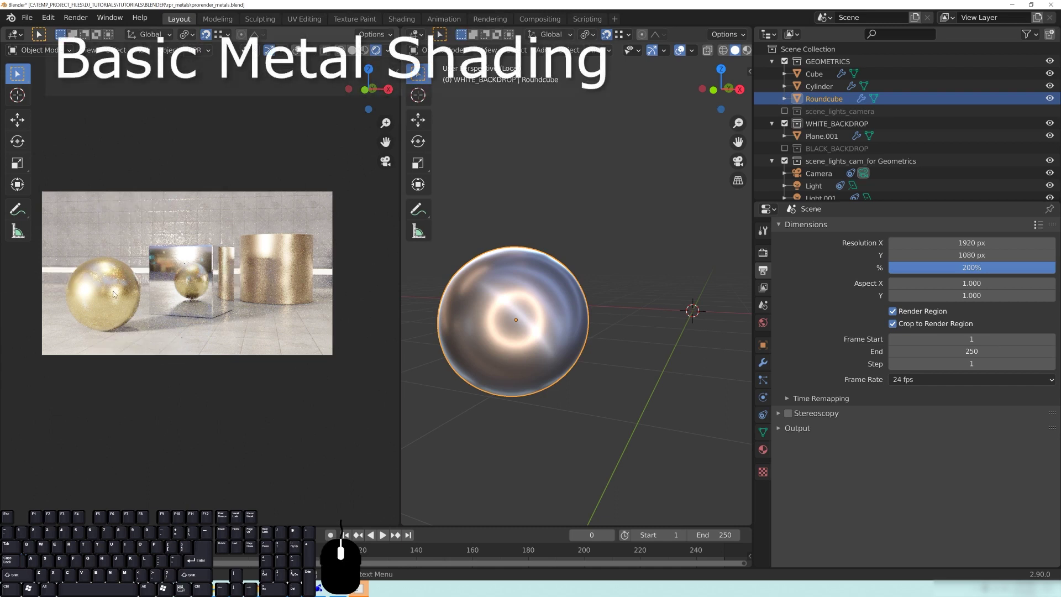
key(KP_Divide)
- Show the sphere's Gold Satin material with its RPR Uber node tree and browse the PreciousMetals library thumbnails and categories
drag(242, 318, 201, 316)
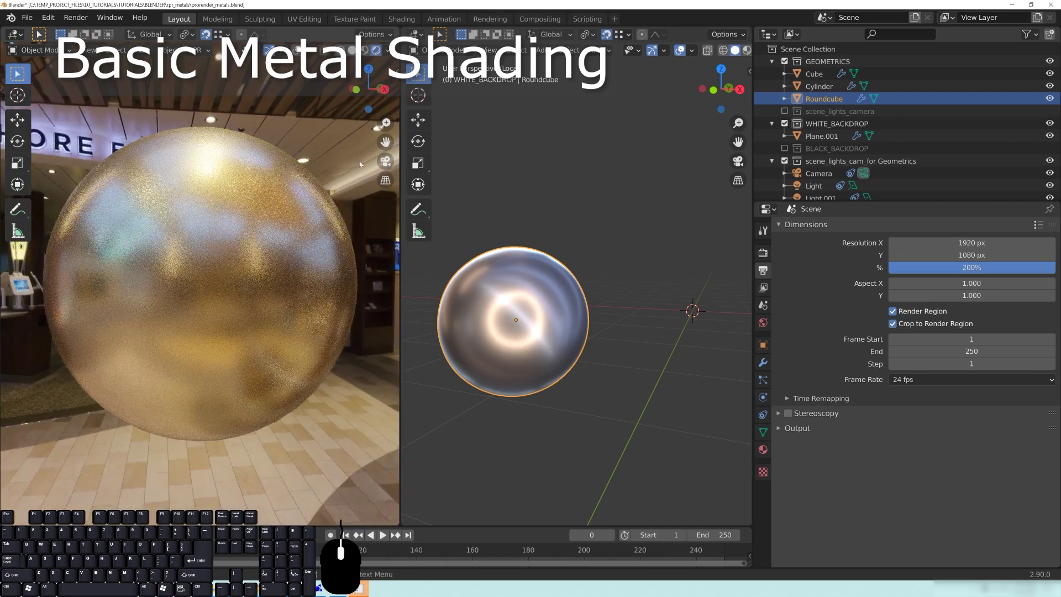
click(764, 454)
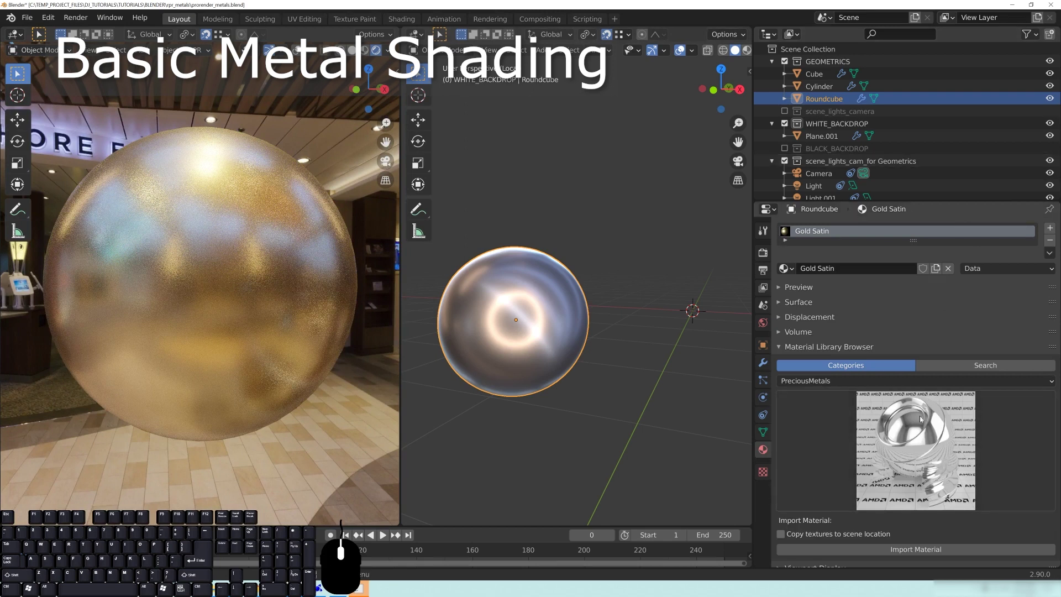
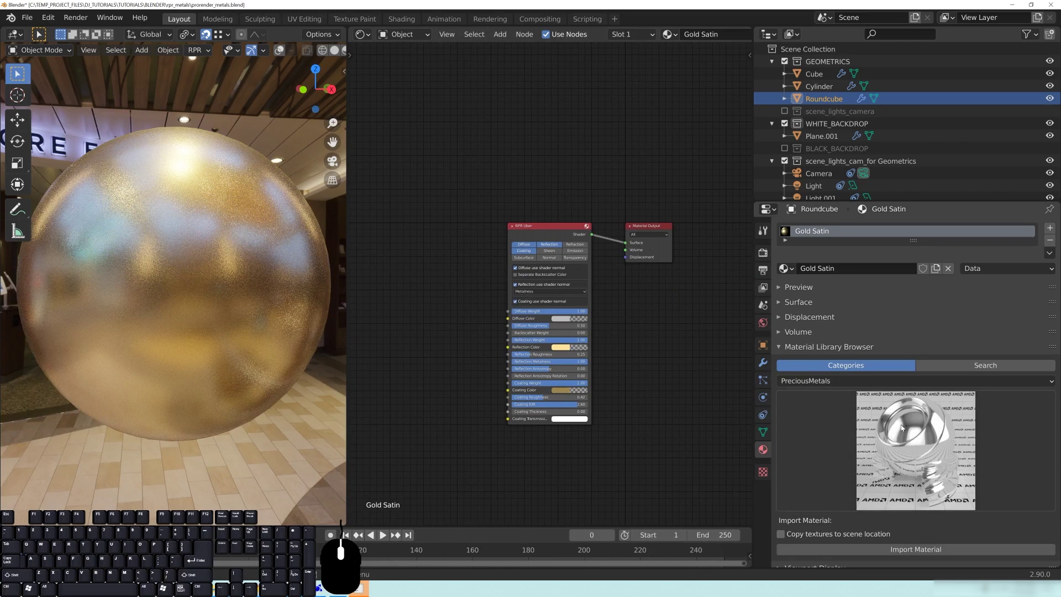
click(905, 442)
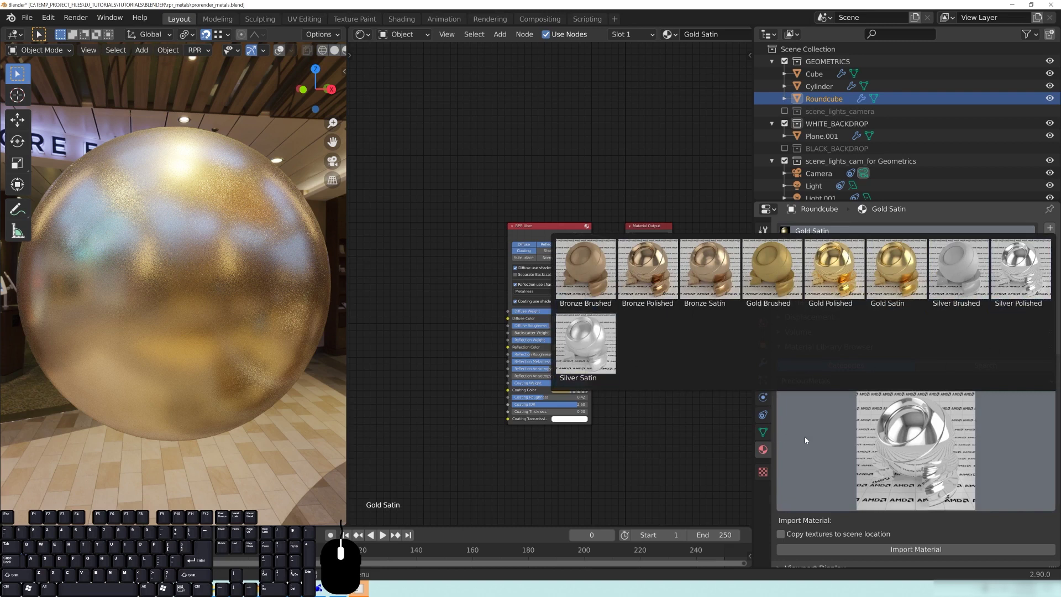
click(816, 443)
click(849, 385)
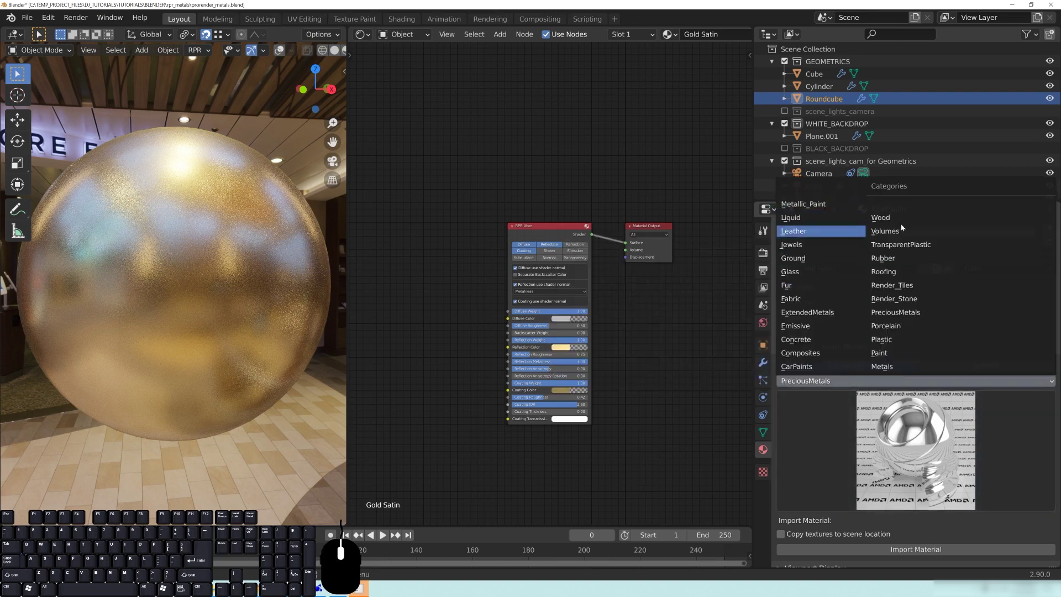
click(822, 377)
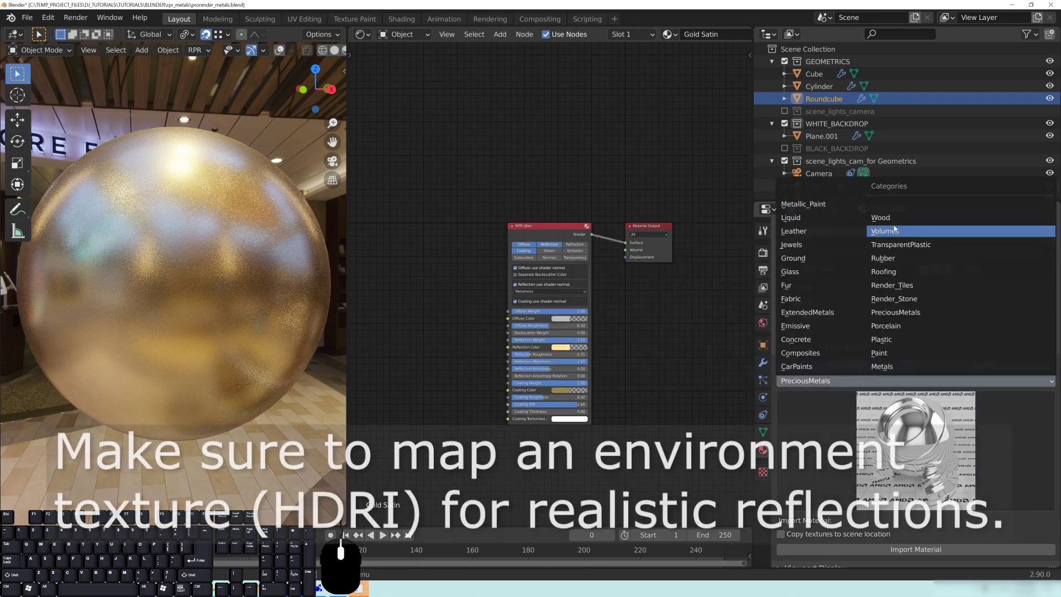
scroll(up, 3)
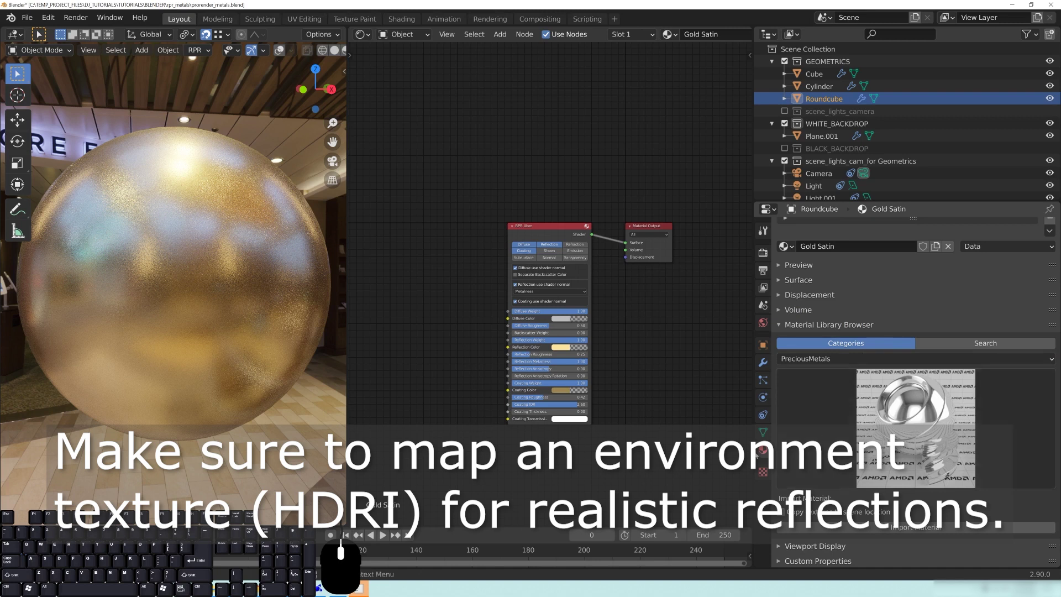
- Remove the Gold Satin slot from Roundcube, create a new default Principled BSDF material and frame its nodes
click(764, 453)
click(793, 328)
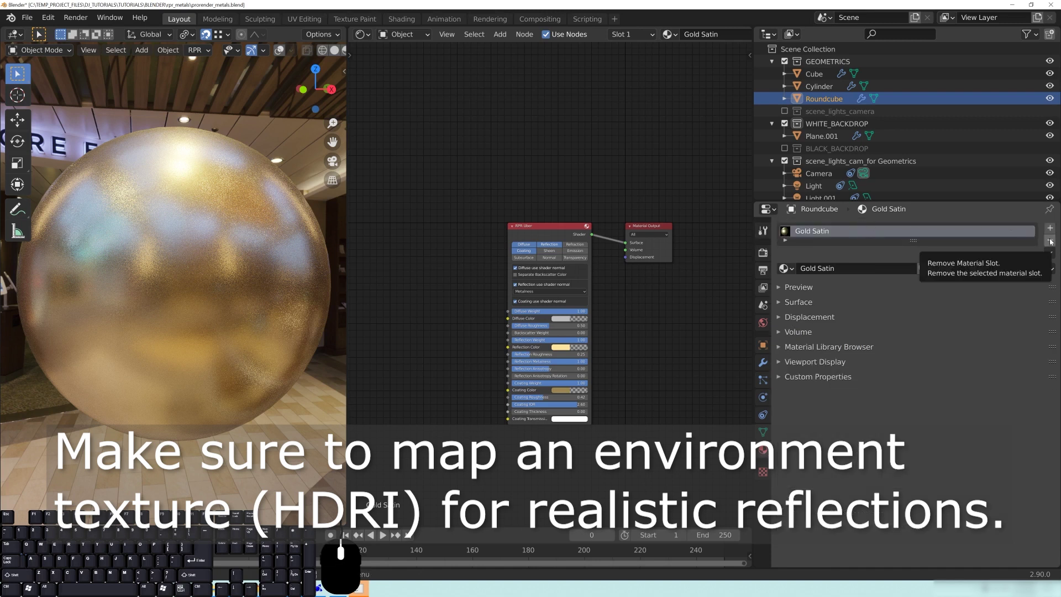
click(1052, 243)
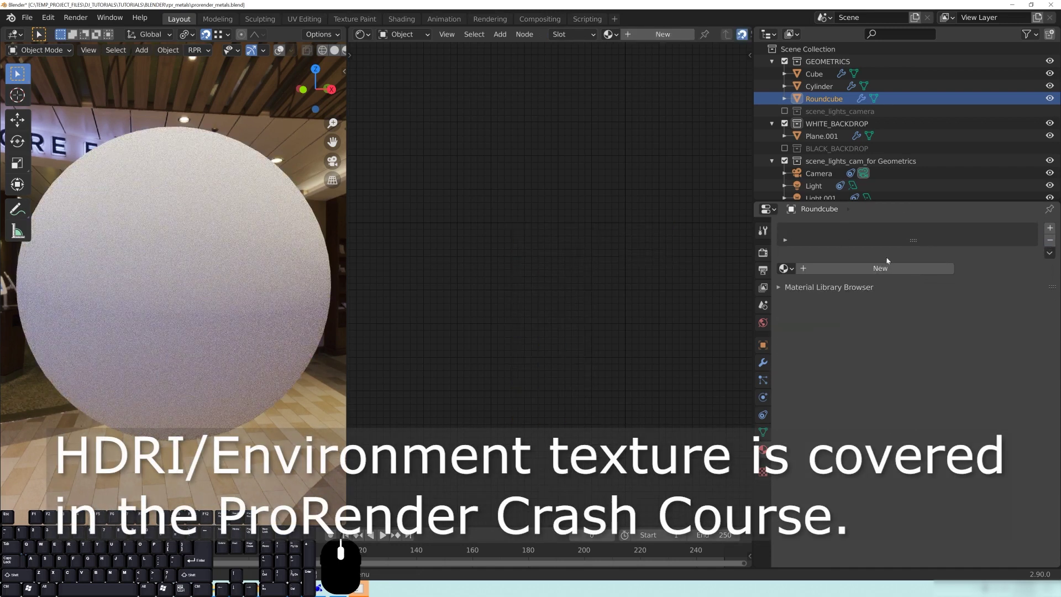
click(853, 273)
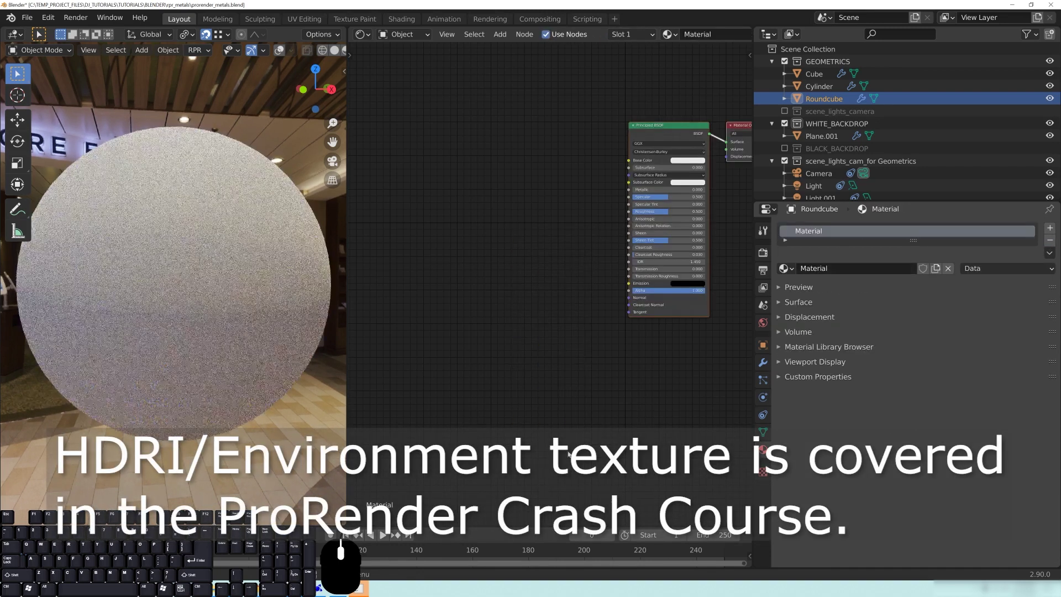
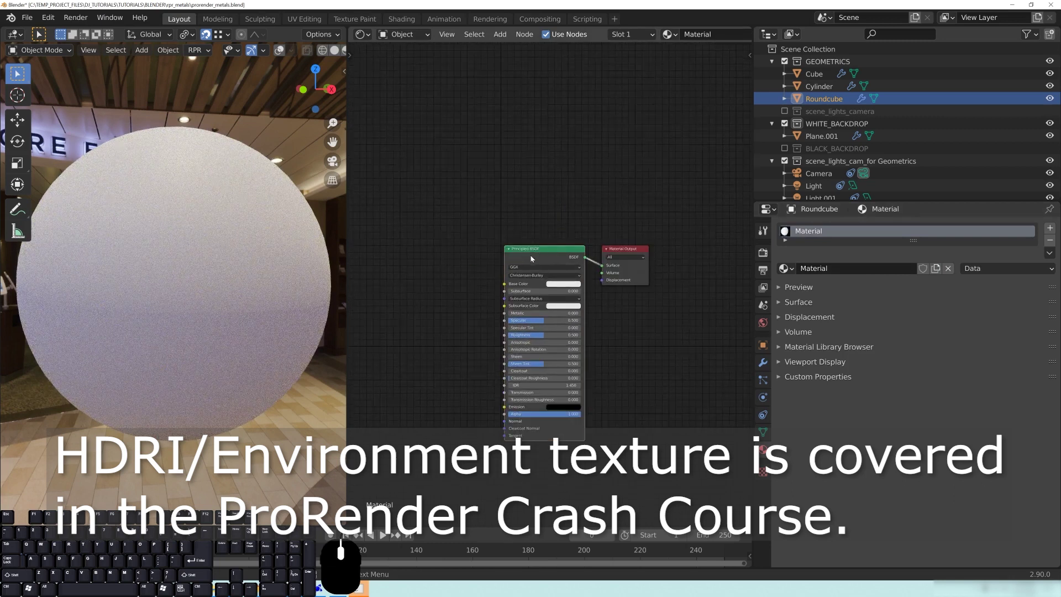
key(shift+a)
- Show the Screencast Keys settings in the viewport sidebar and nudge the node editor view
click(603, 139)
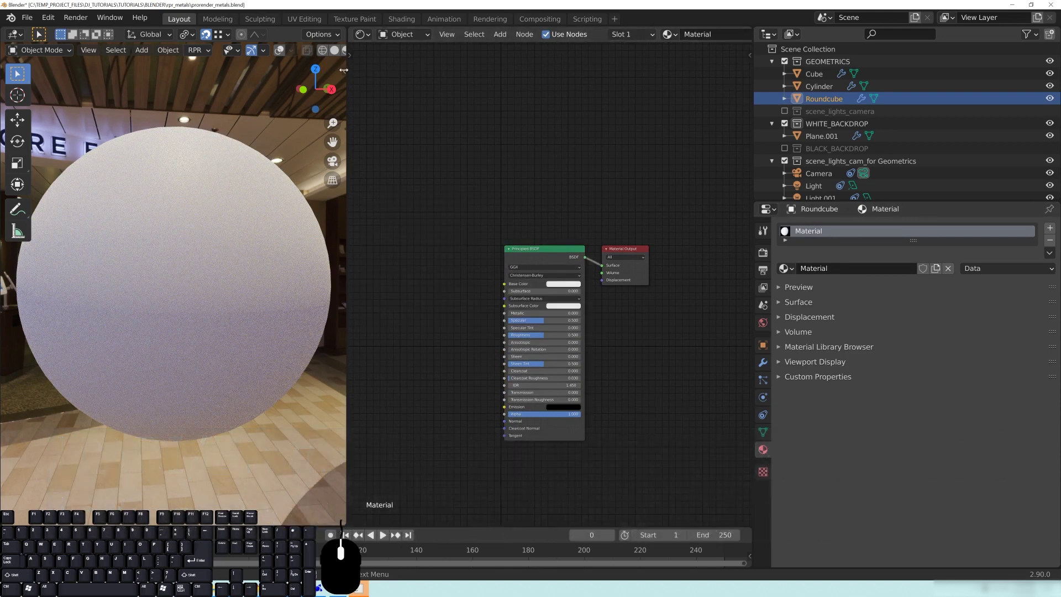
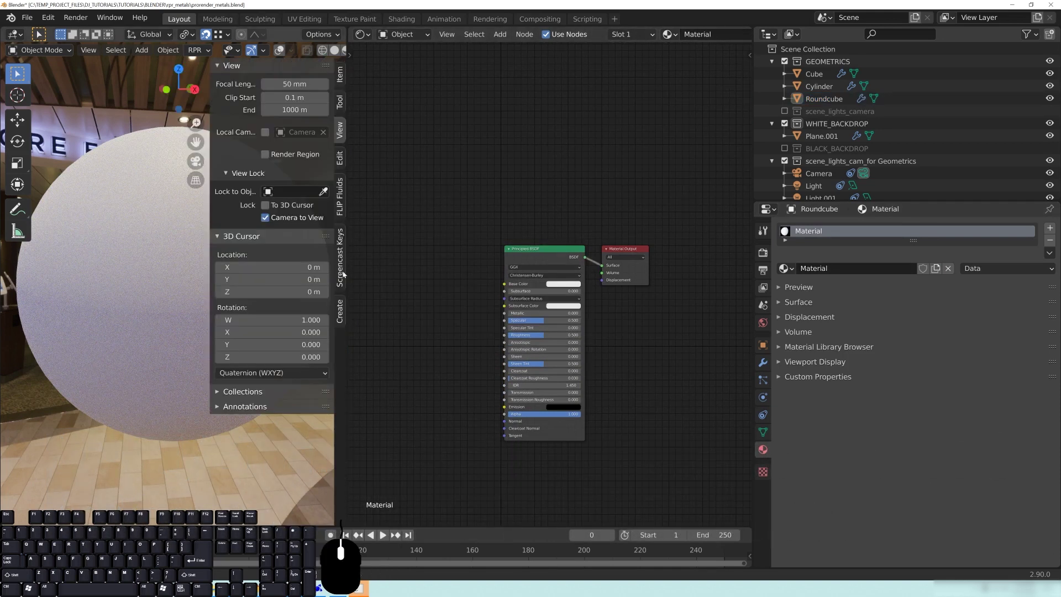
click(228, 68)
middle_click(257, 317)
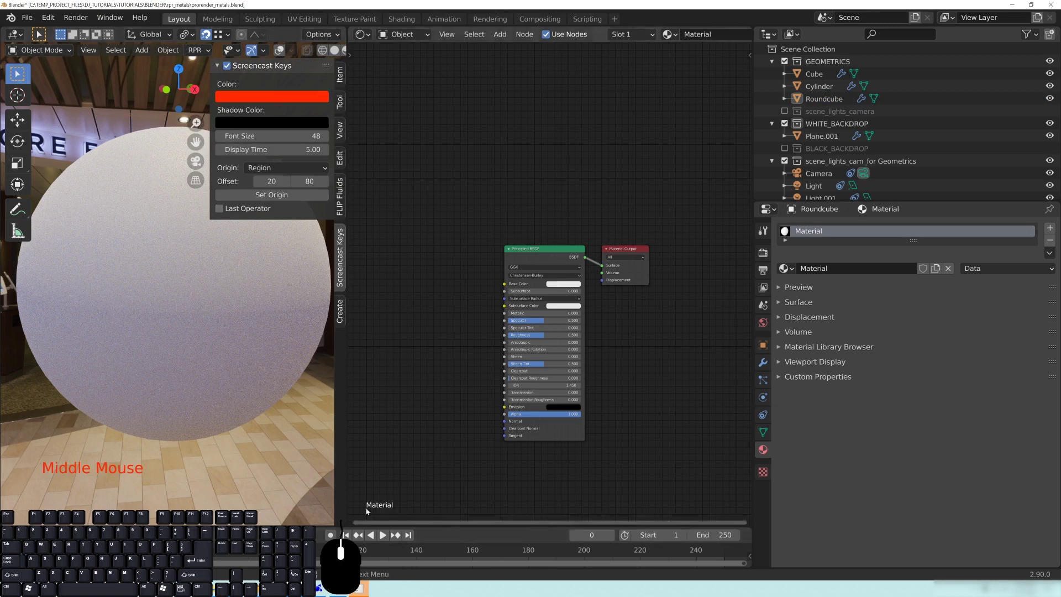
drag(639, 348, 620, 331)
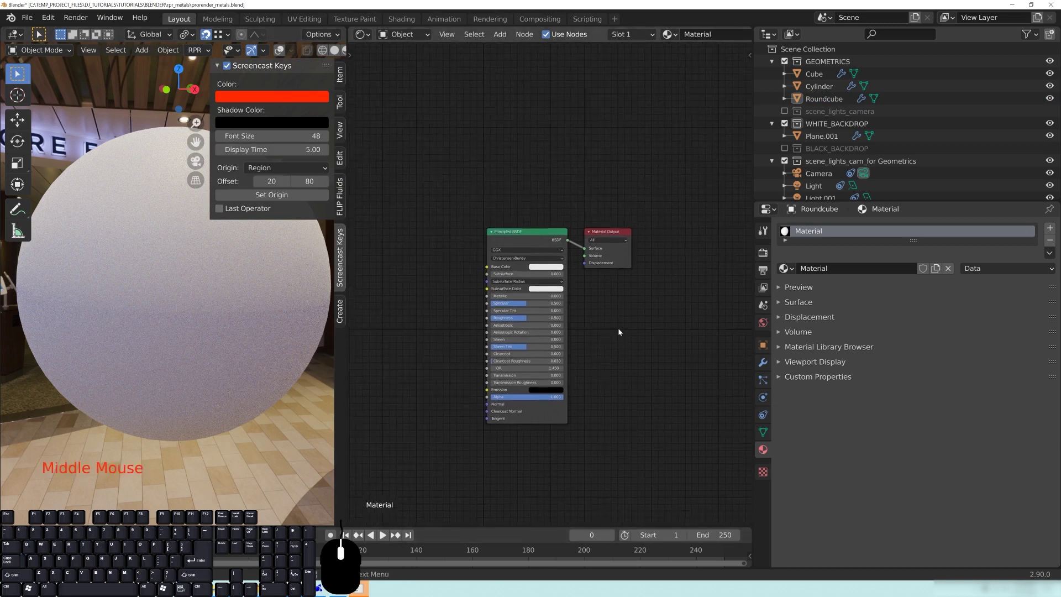
- Delete the Principled BSDF and wire a new RPR Uber node's Shader output into Material Output Surface
click(517, 235)
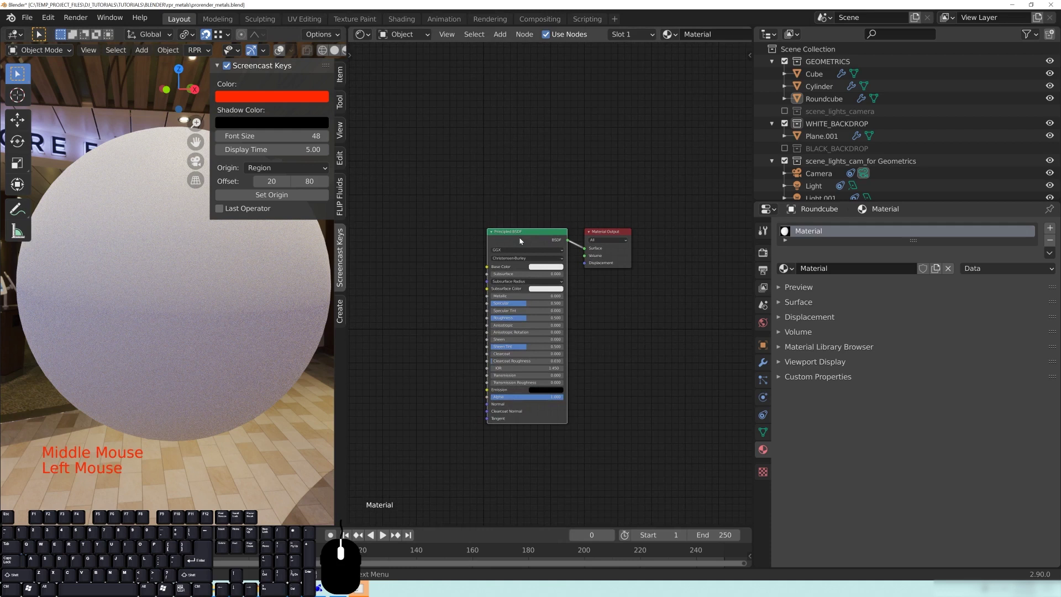
key(x)
drag(493, 292, 538, 295)
key(shift+a)
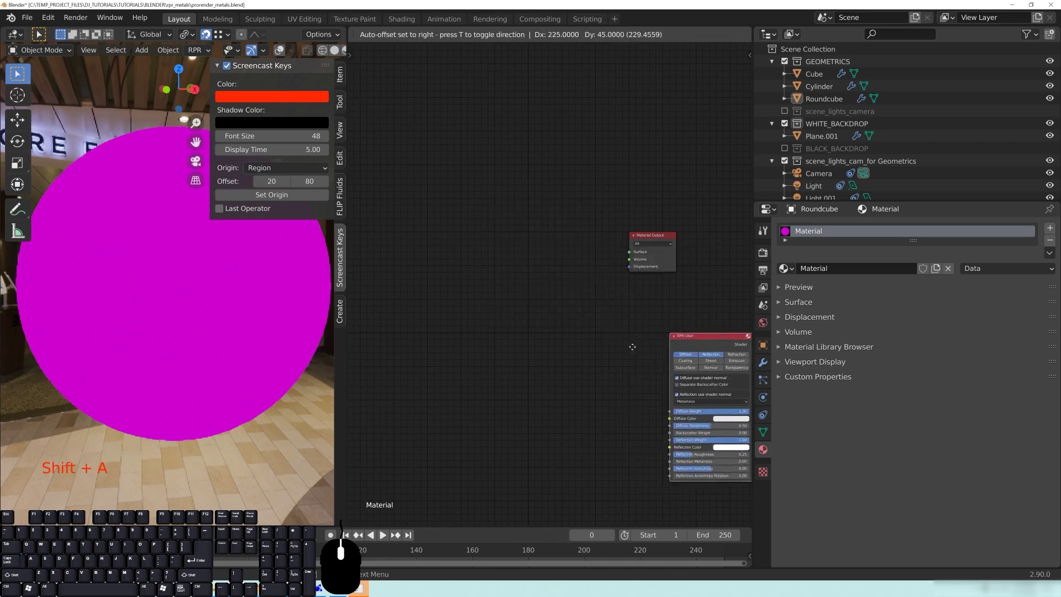
click(562, 234)
scroll(up, 3)
drag(677, 318, 622, 336)
scroll(up, 3)
- Move the RPR Uber node left, tidy the node view and hide the viewport sidebar and toolbar
middle_click(618, 365)
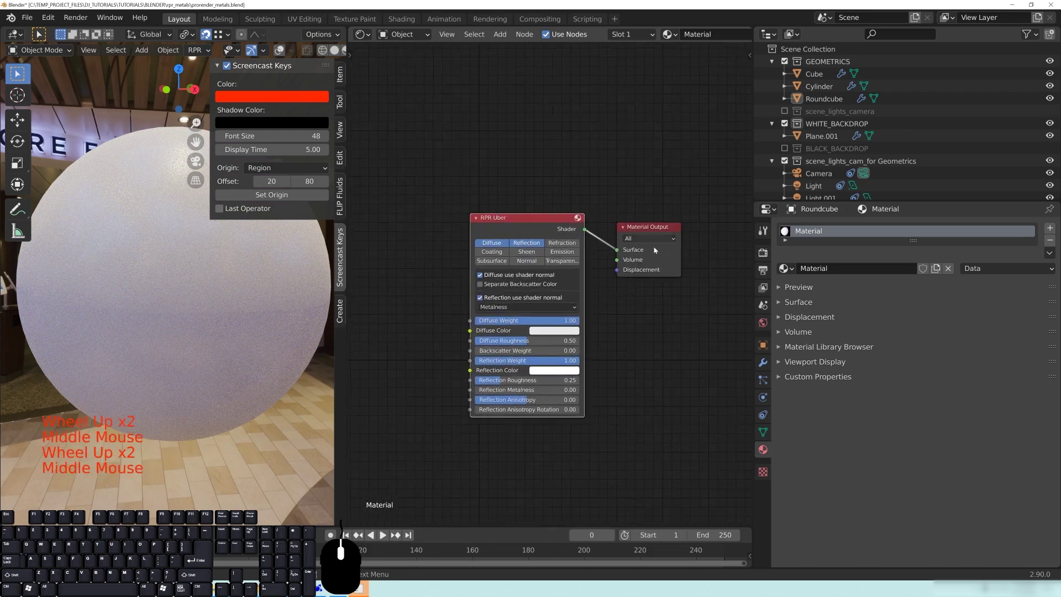
click(550, 223)
middle_click(618, 355)
drag(546, 221, 482, 218)
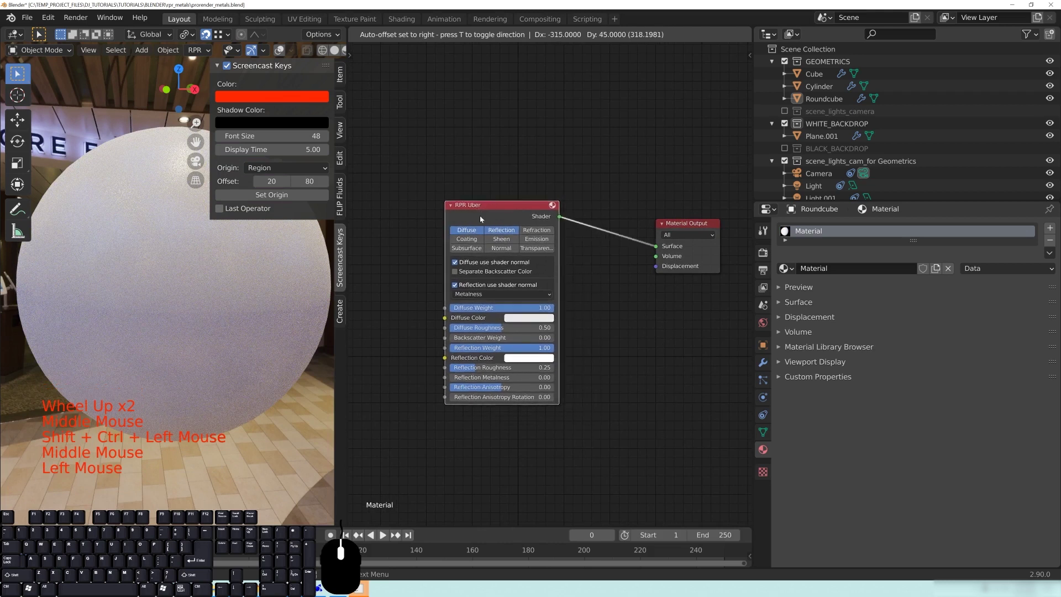
middle_click(424, 392)
middle_click(472, 360)
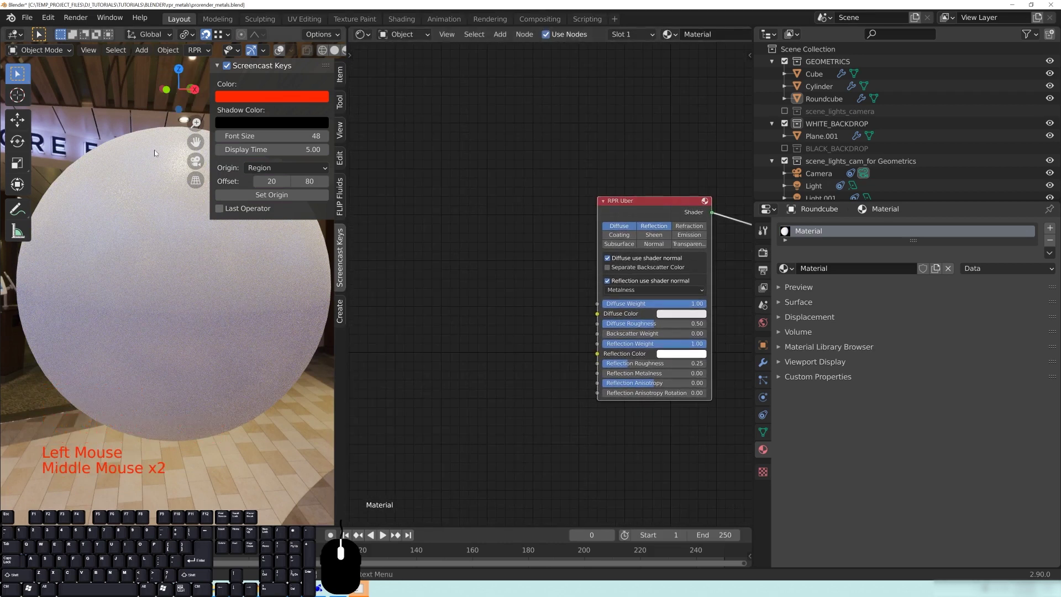
key(n)
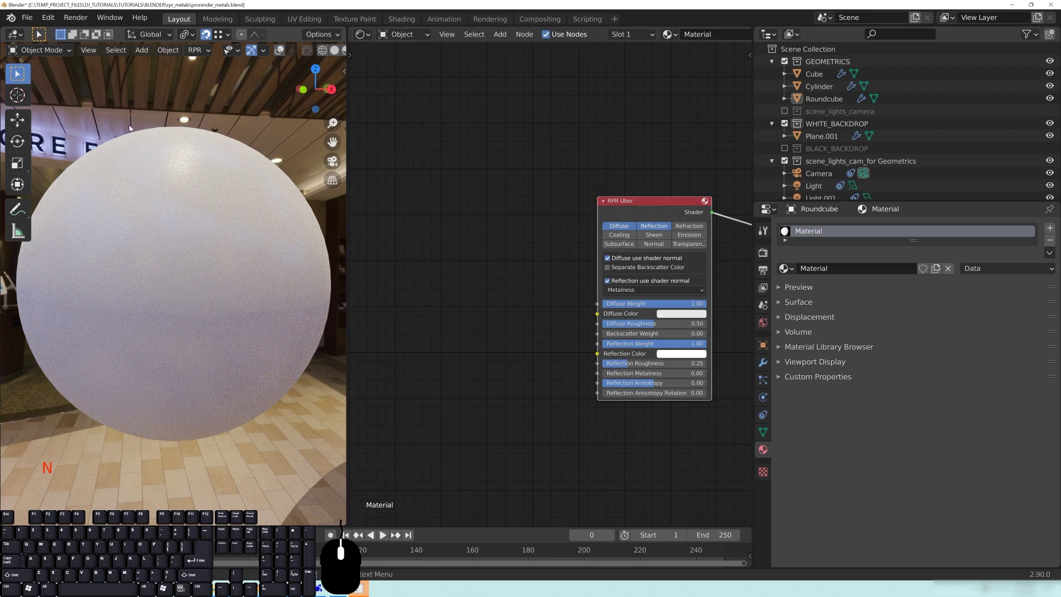
key(t)
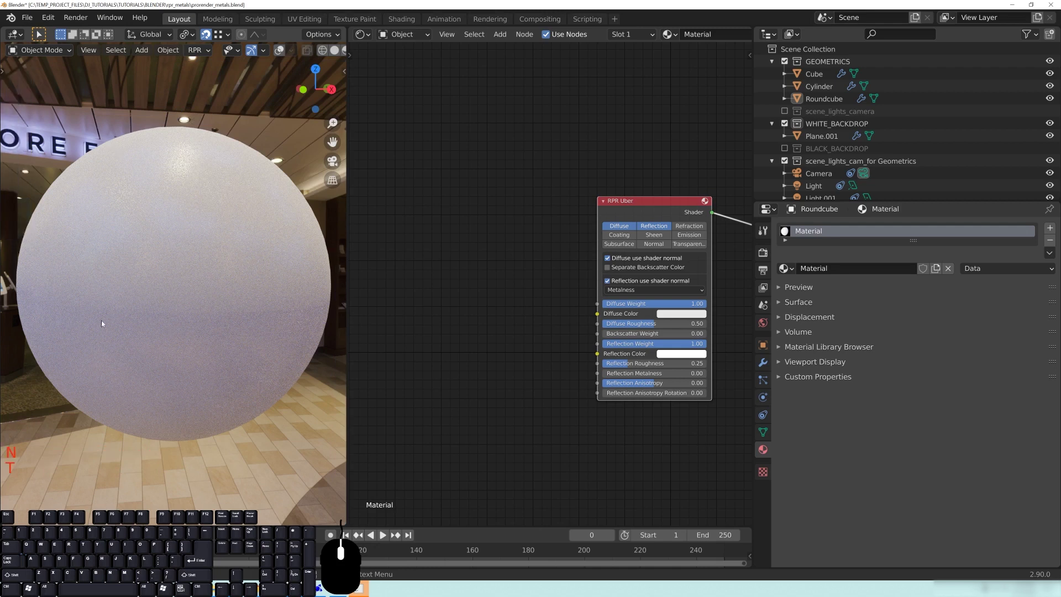
- Set Reflection Metalness to 1 and Diffuse and Reflection Roughness to 0 for a sharp mirror sphere
drag(202, 274, 140, 287)
drag(203, 223, 190, 279)
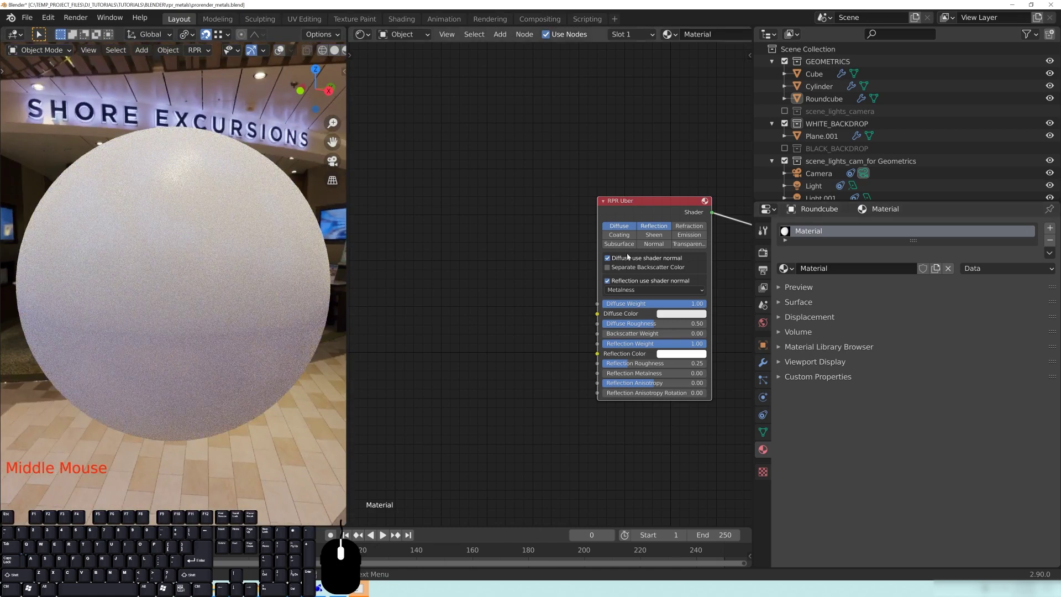
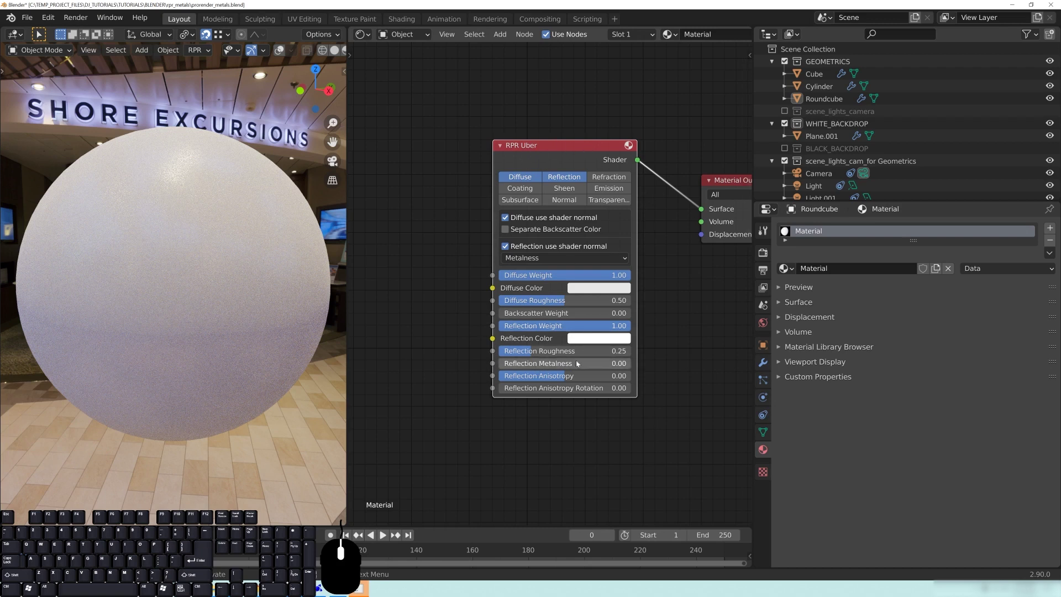
click(553, 365)
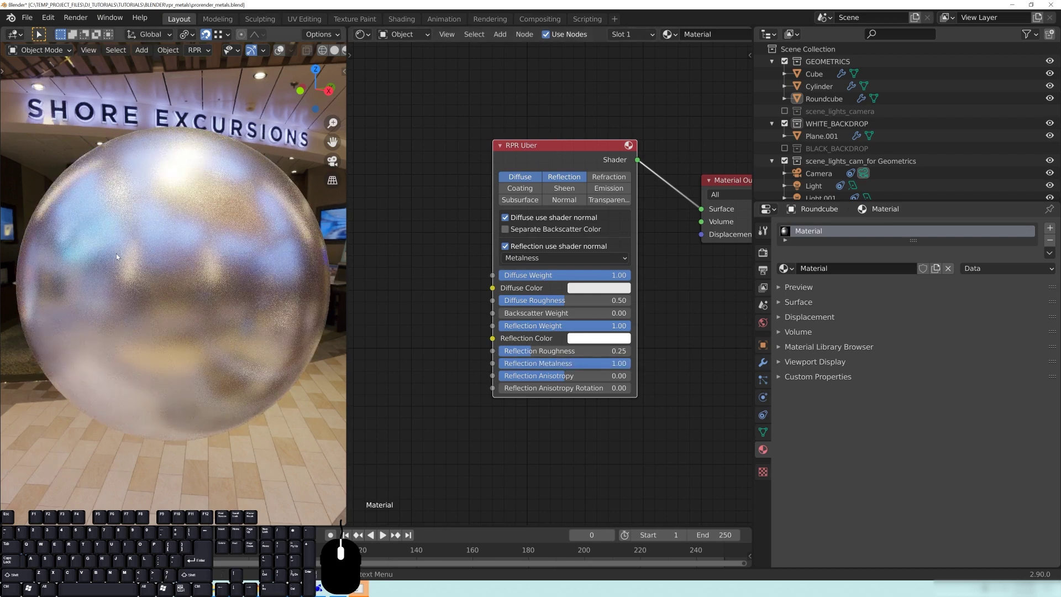
click(585, 305)
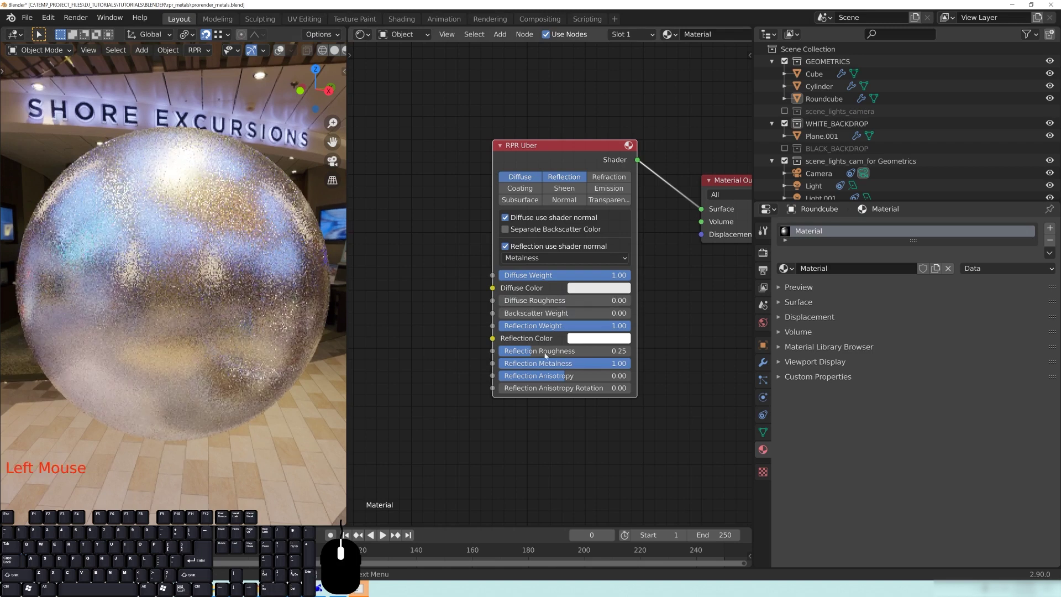
click(557, 352)
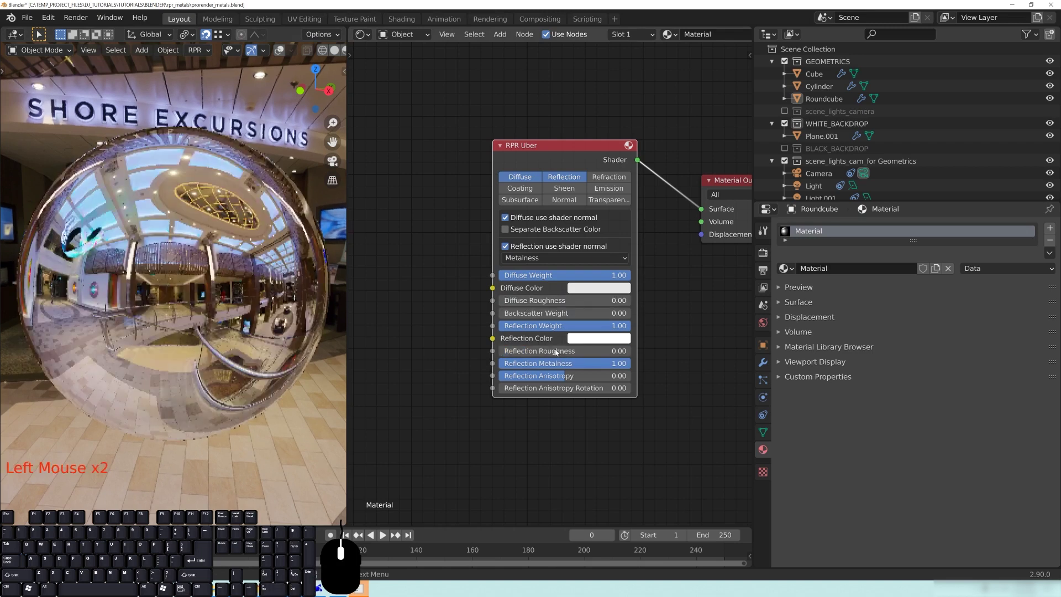
click(441, 311)
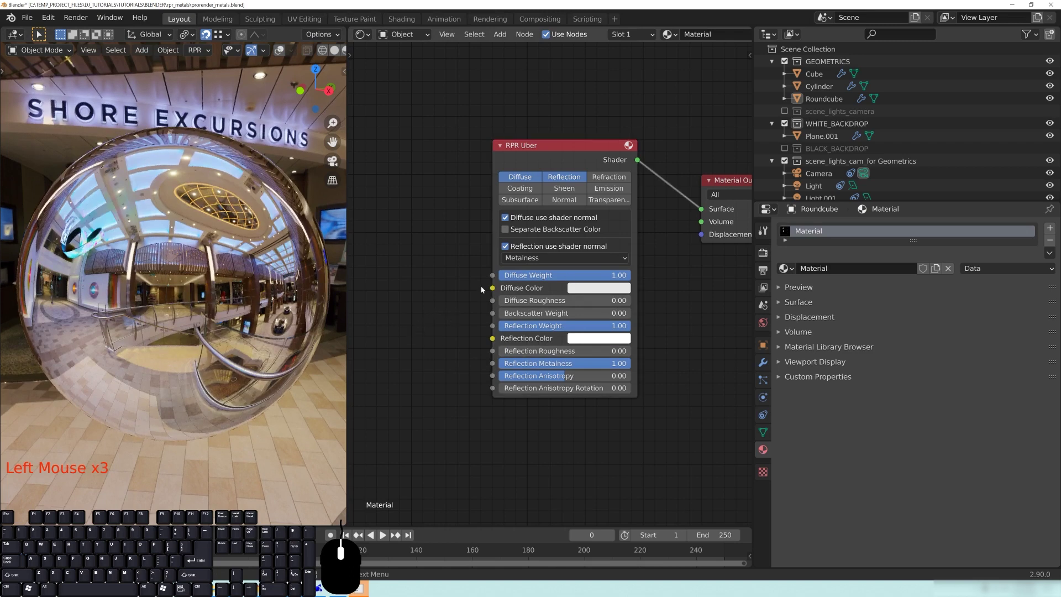
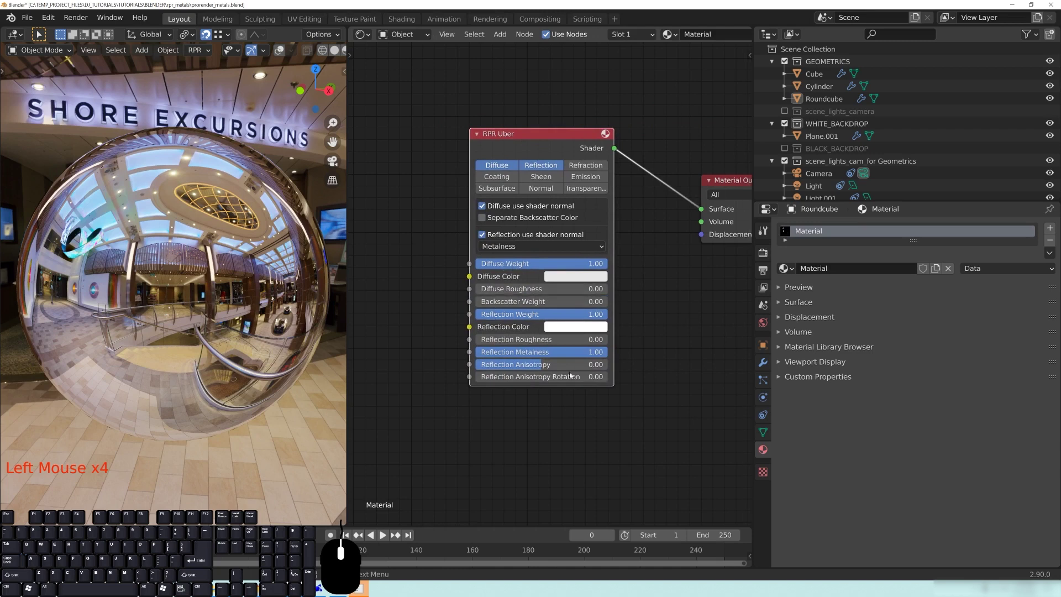
- Adjust Diffuse Weight and set the Diffuse Color to orange
click(537, 266)
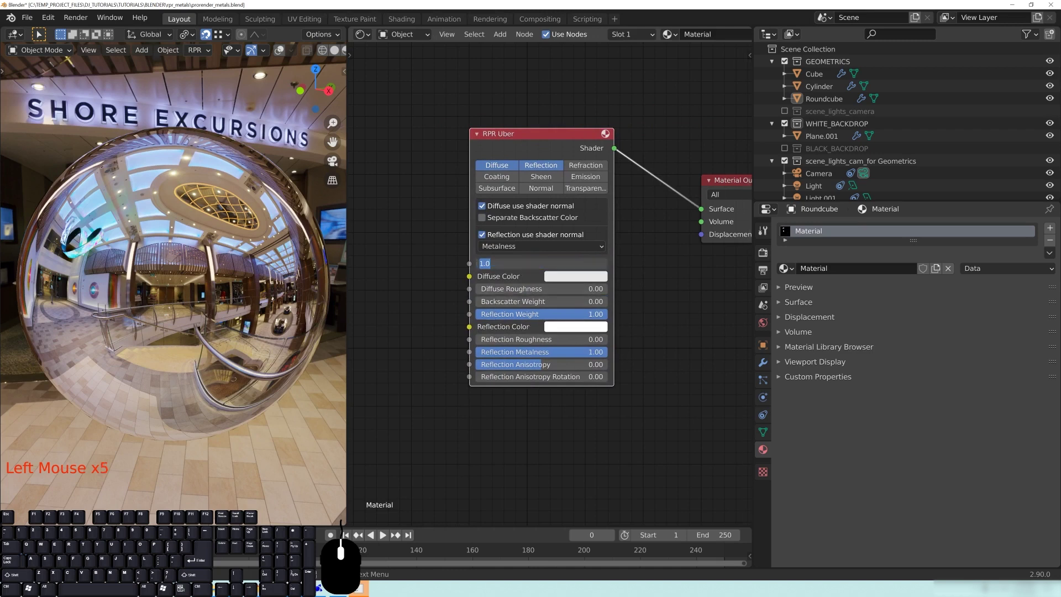
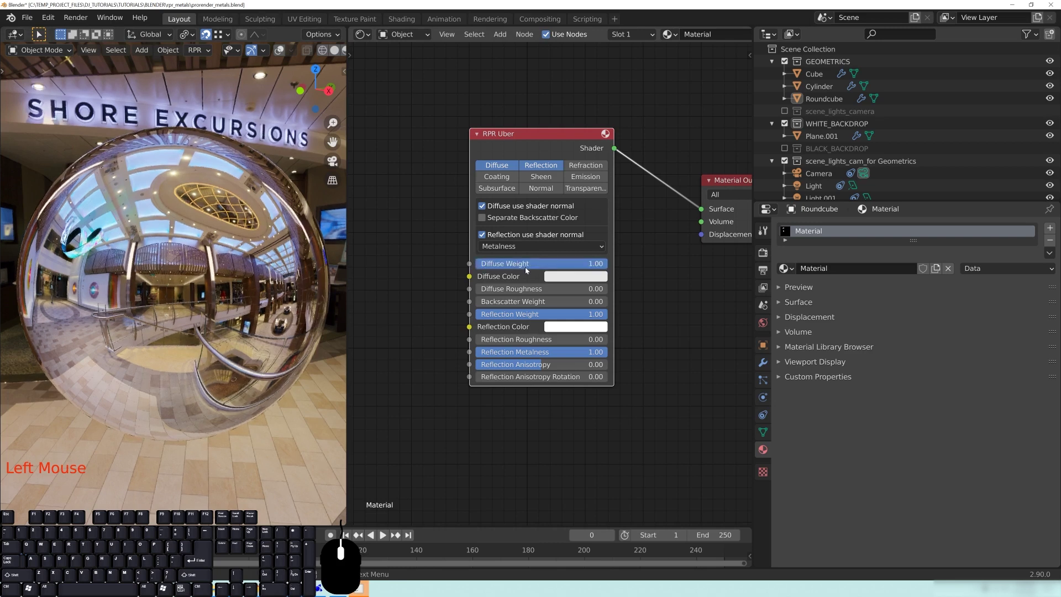
click(574, 280)
click(586, 183)
click(652, 407)
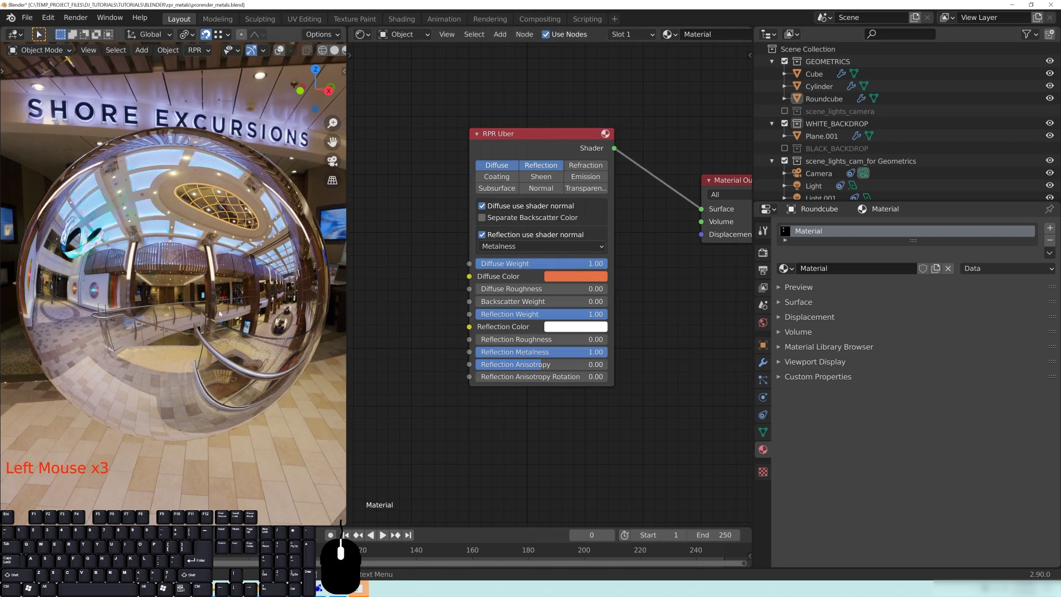
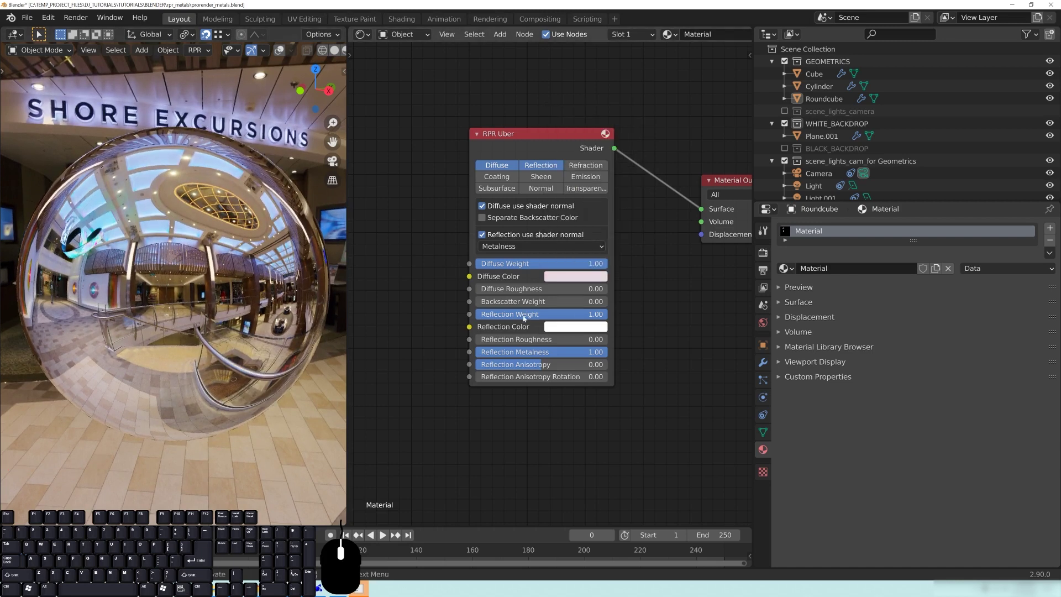
- Drop Reflection Weight to 0, pick an orange Diffuse Color, then turn Reflection Metalness off to compare
click(551, 317)
key(Return)
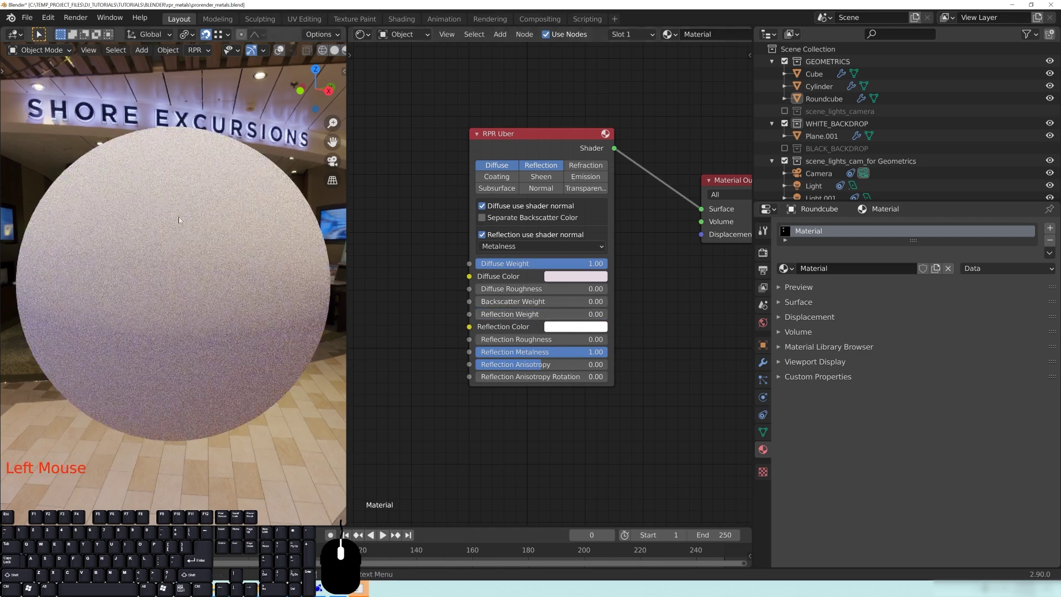
click(533, 267)
click(438, 268)
click(591, 279)
click(588, 191)
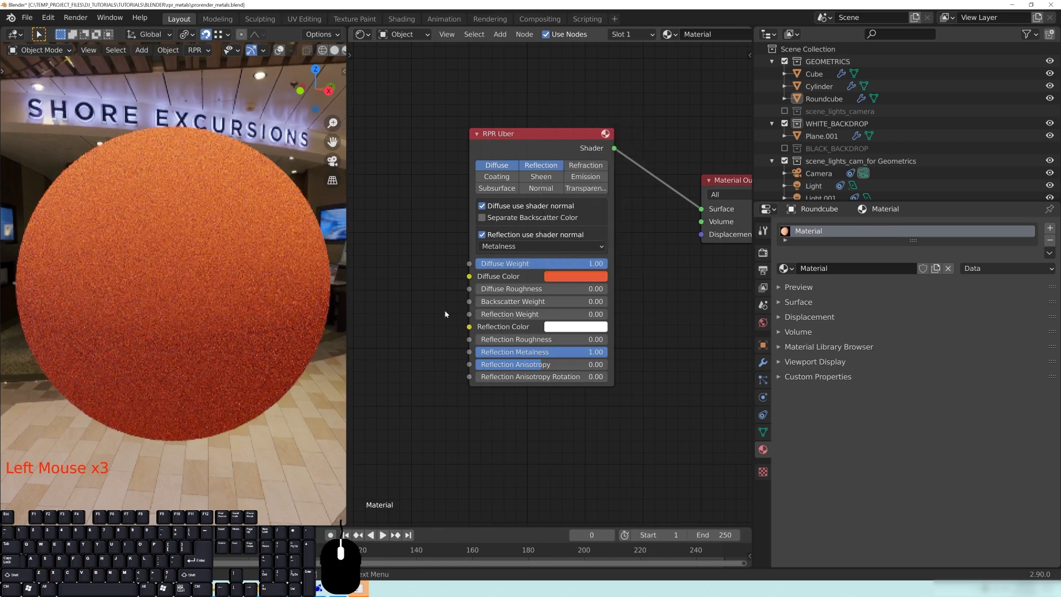
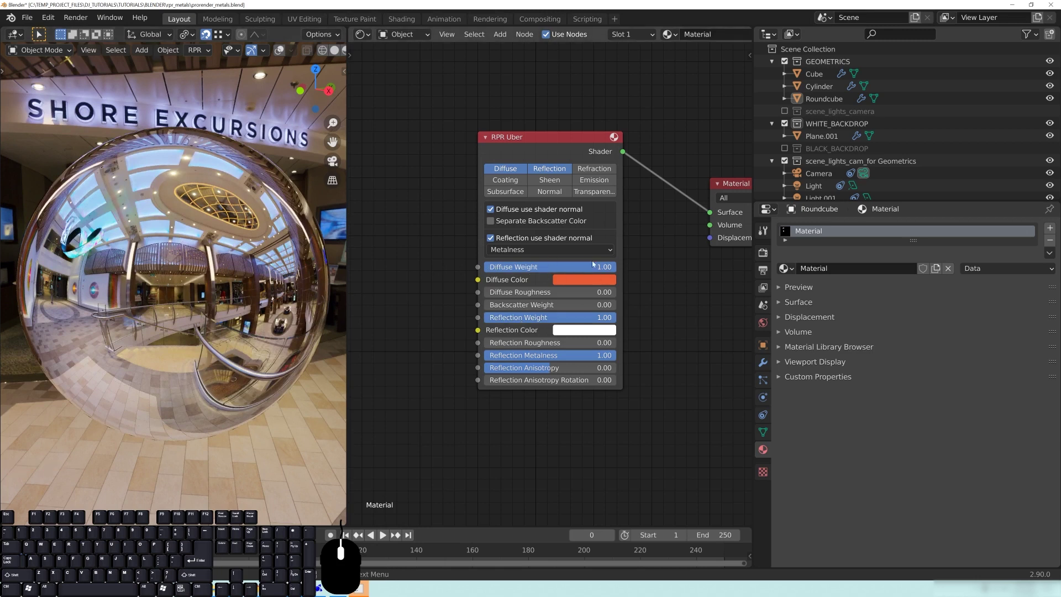
click(552, 356)
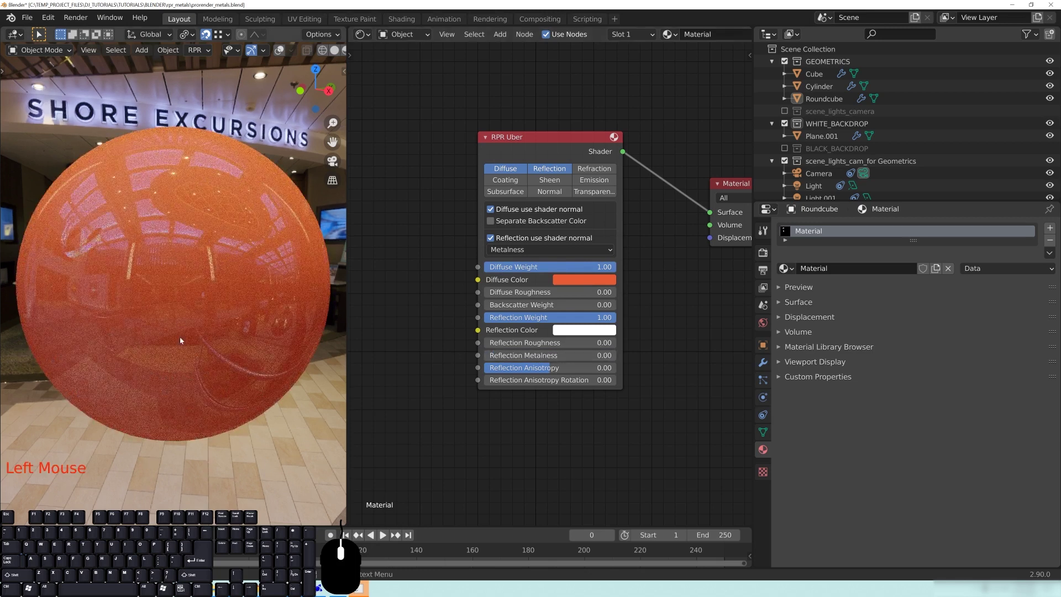
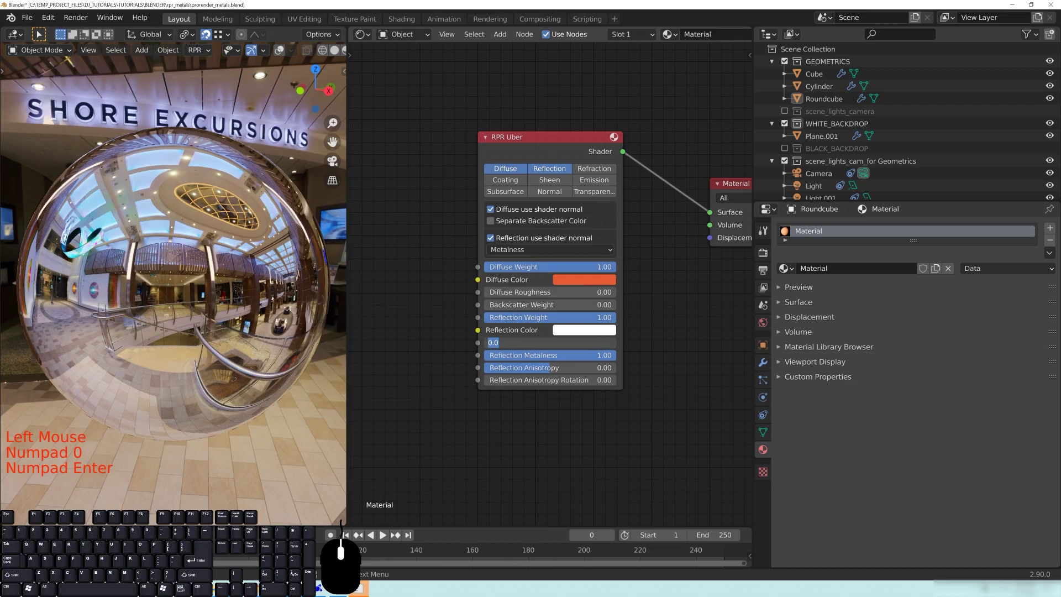
- Set Reflection Roughness to 0.10 and toggle Reflection Anisotropy to compare the effect
click(163, 240)
drag(255, 226, 505, 348)
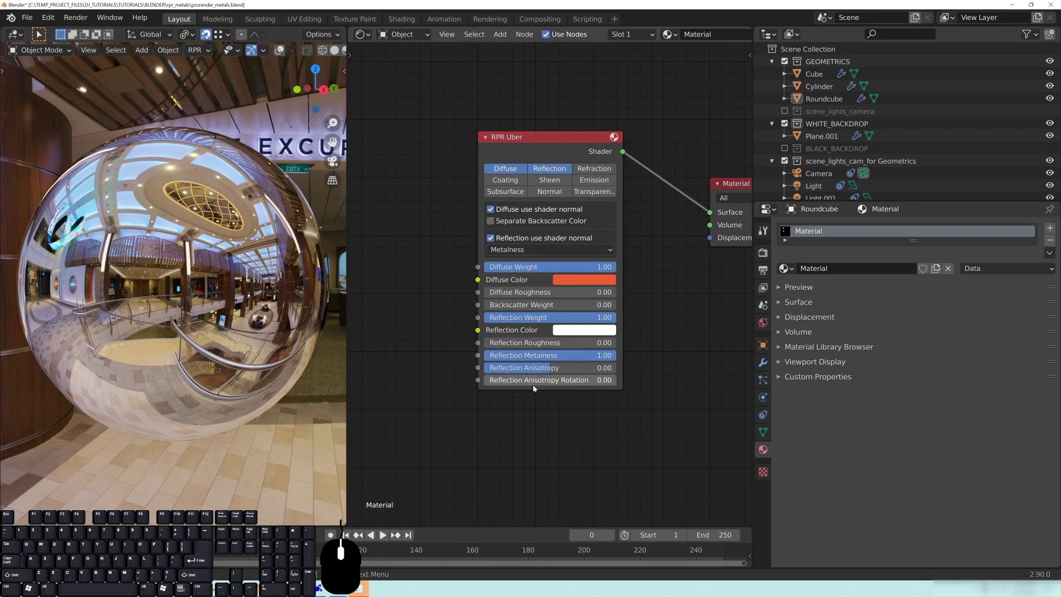
click(551, 386)
drag(591, 419, 579, 403)
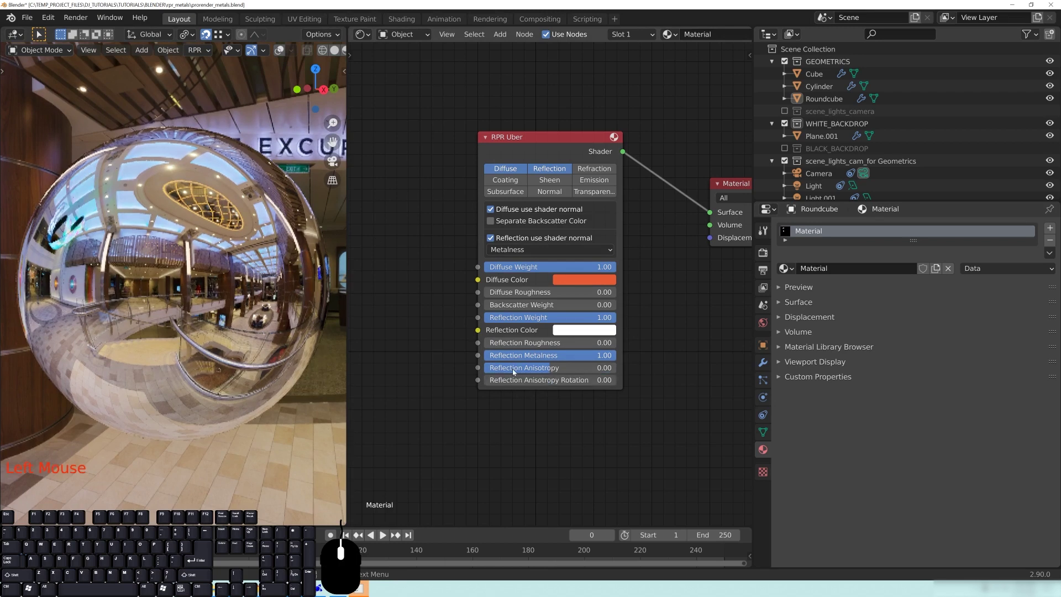
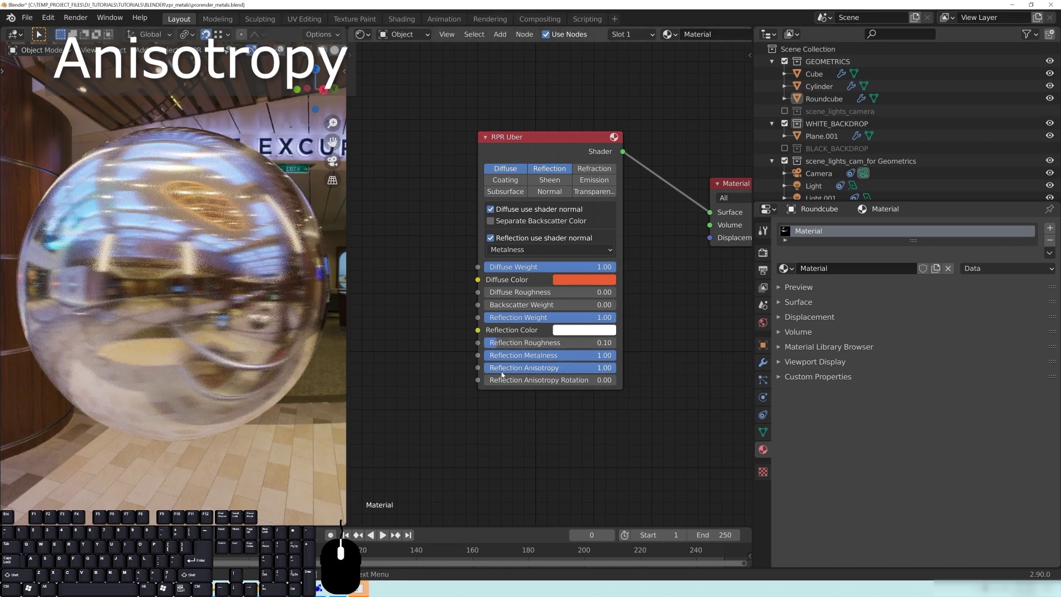
click(564, 369)
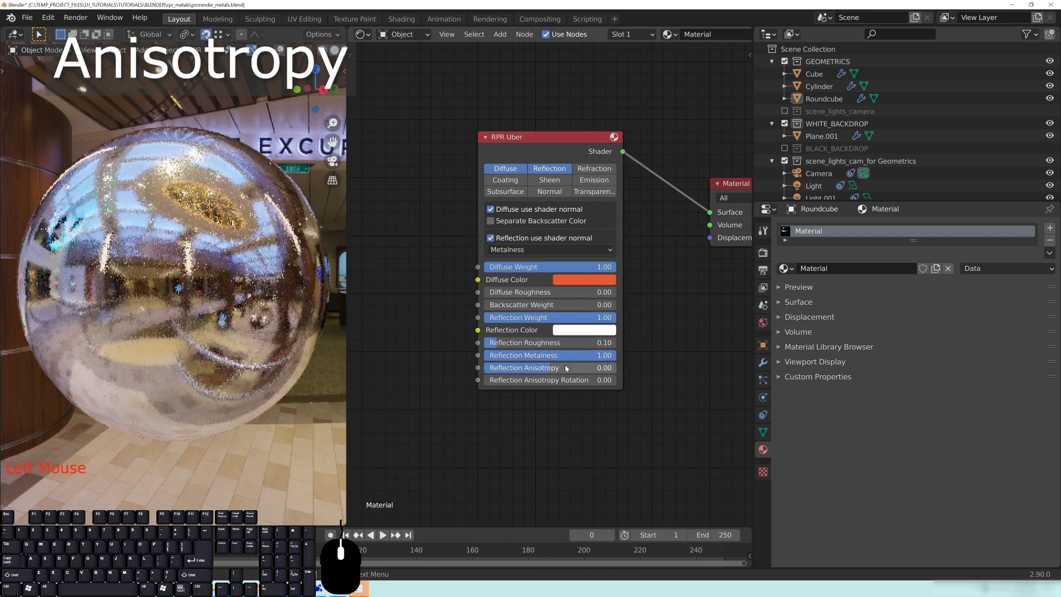
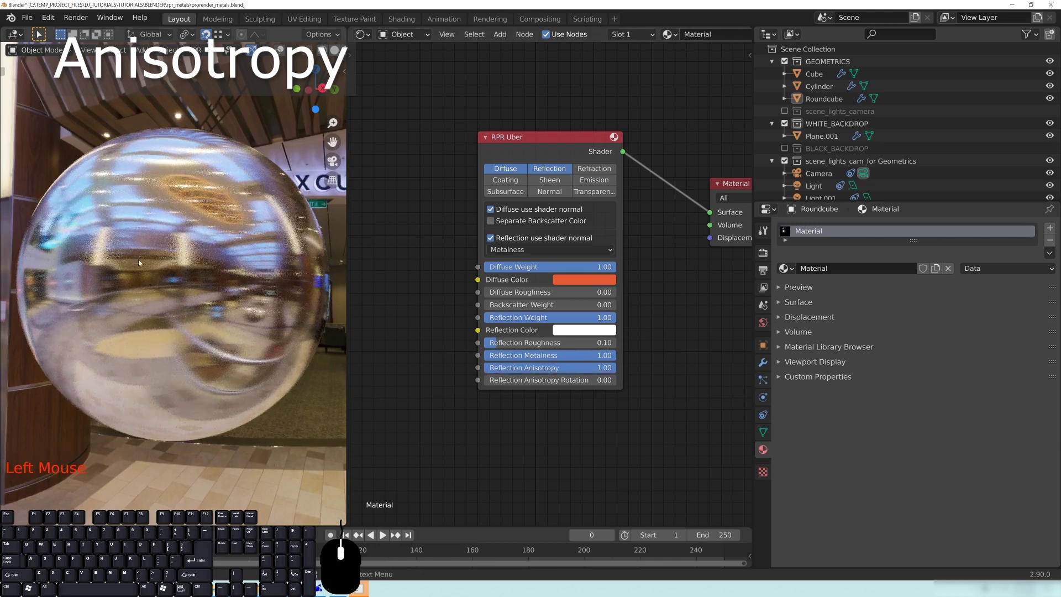
- Orbit around the sphere to inspect the stretched anisotropic reflections from all sides
drag(267, 232, 203, 260)
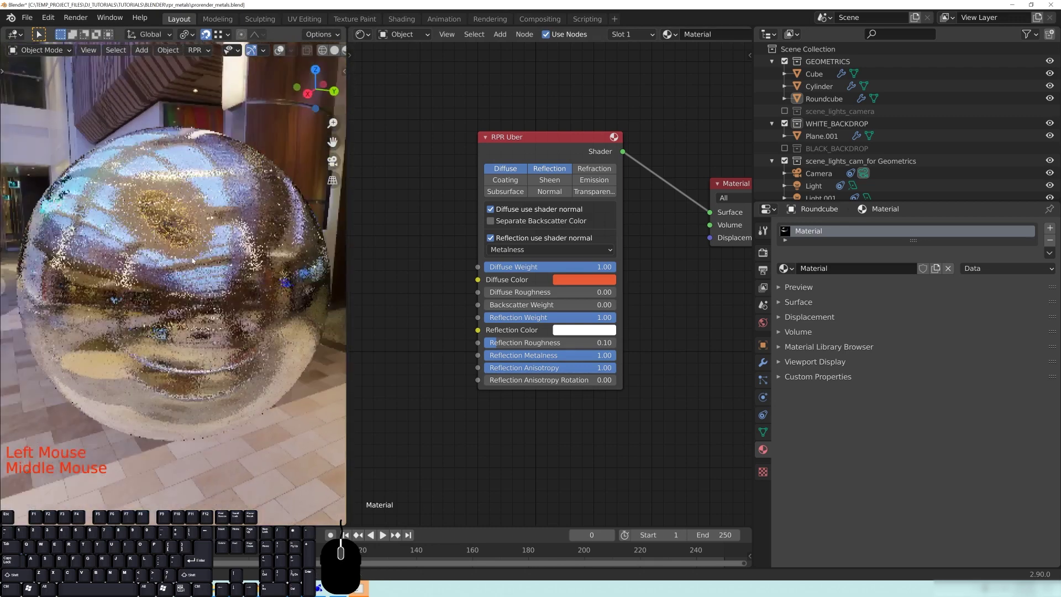
drag(112, 239, 264, 335)
drag(233, 303, 170, 295)
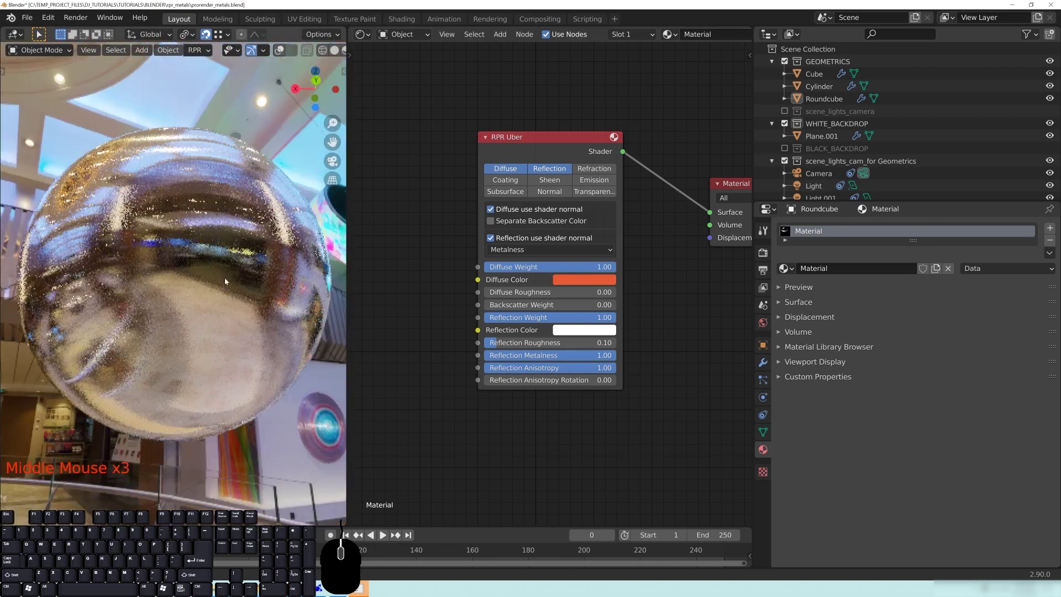
drag(283, 304, 178, 270)
drag(145, 256, 245, 300)
drag(265, 339, 237, 332)
drag(245, 288, 189, 254)
middle_click(195, 297)
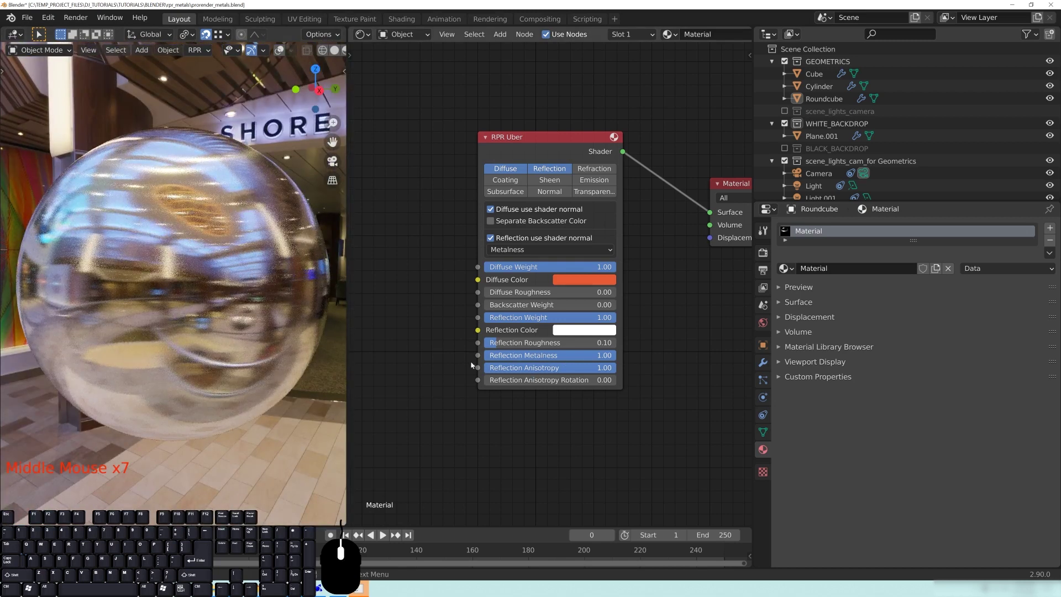
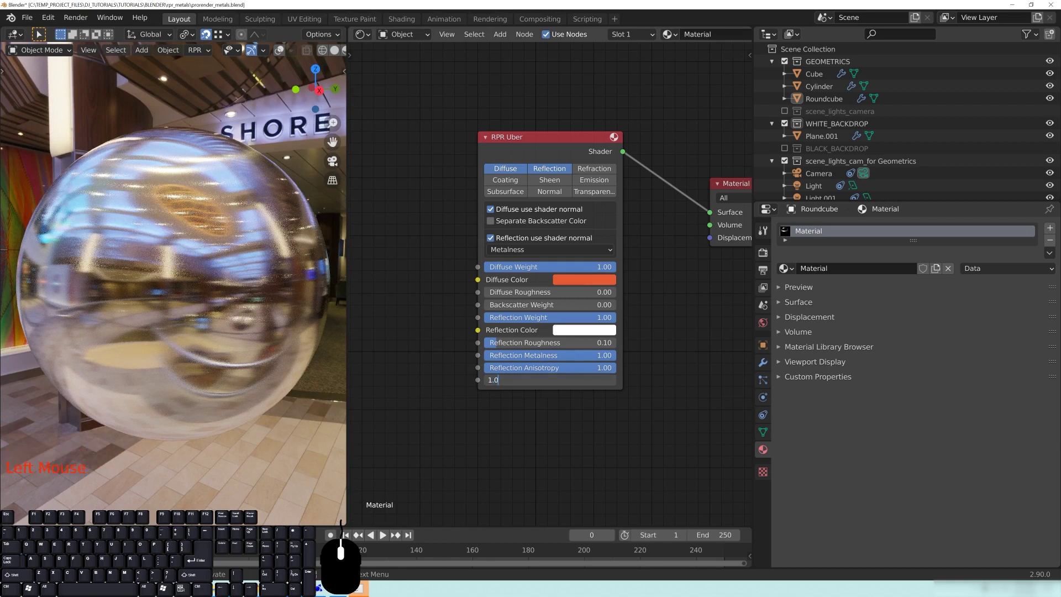
- Raise Reflection Anisotropy Rotation to 1.00 and check the streak direction on the sphere
drag(198, 154, 206, 250)
scroll(up, 3)
scroll(down, 3)
drag(215, 338, 196, 244)
drag(190, 326, 201, 229)
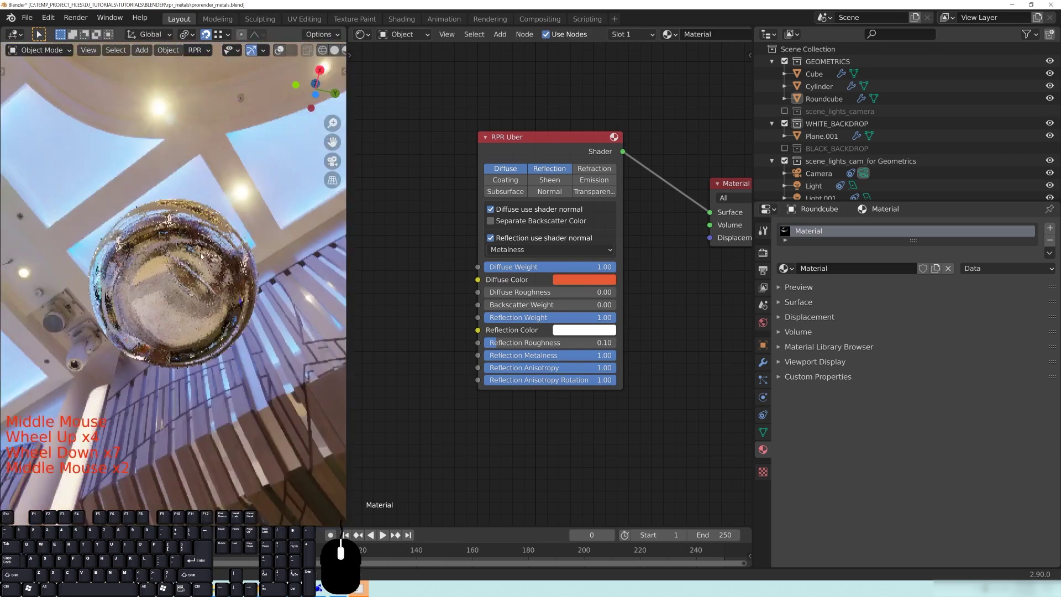
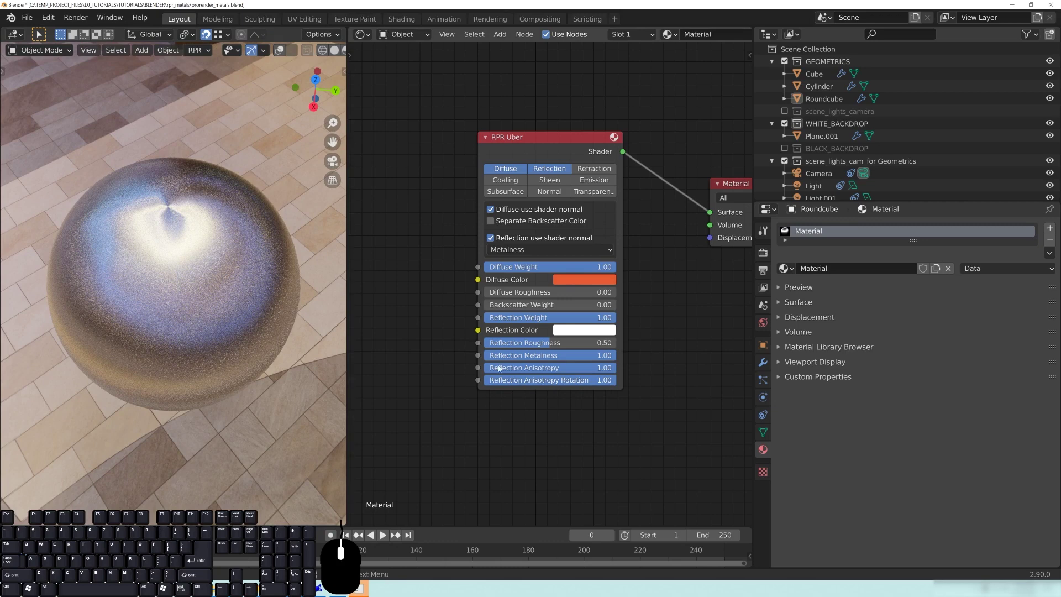
- Inspect the sphere from above and below, then set Reflection Anisotropy to 1.00
drag(161, 257, 153, 281)
middle_click(224, 348)
scroll(up, 3)
drag(217, 360, 158, 266)
drag(208, 218, 216, 358)
middle_click(213, 326)
scroll(down, 3)
middle_click(220, 332)
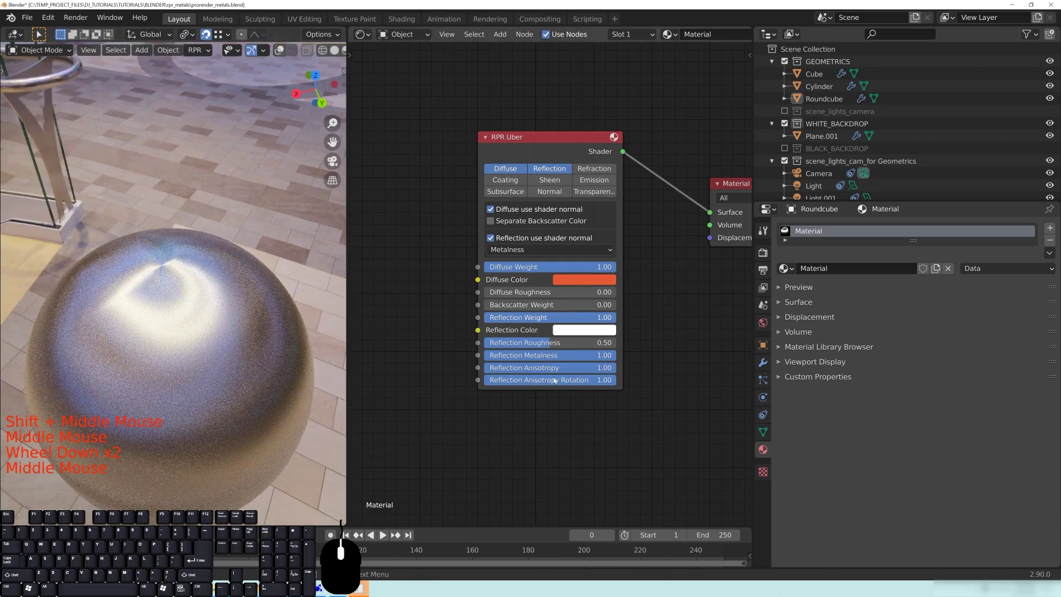
click(562, 367)
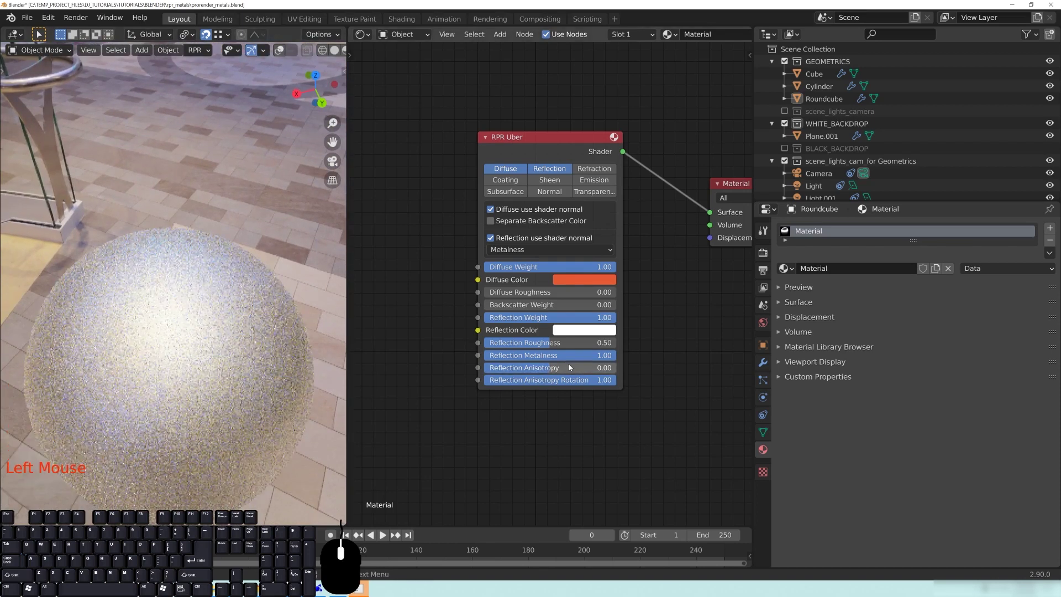
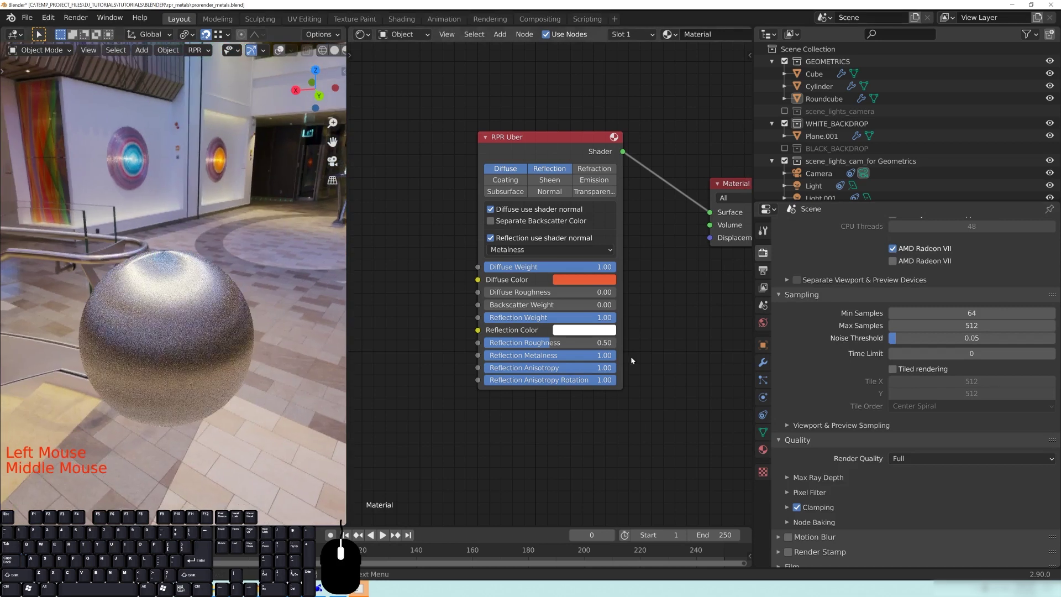
- Collapse Sampling and Devices, then expand Quality down to the Clamping sub-panel with clamp radiance 10
click(798, 298)
scroll(up, 3)
click(816, 268)
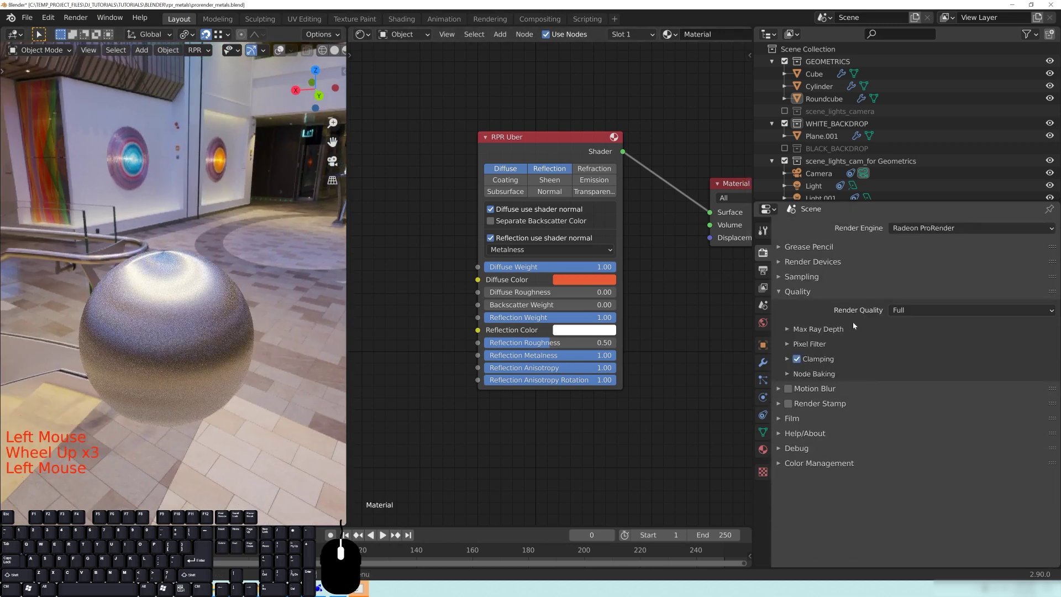
click(800, 296)
click(793, 278)
click(830, 411)
click(807, 279)
click(797, 295)
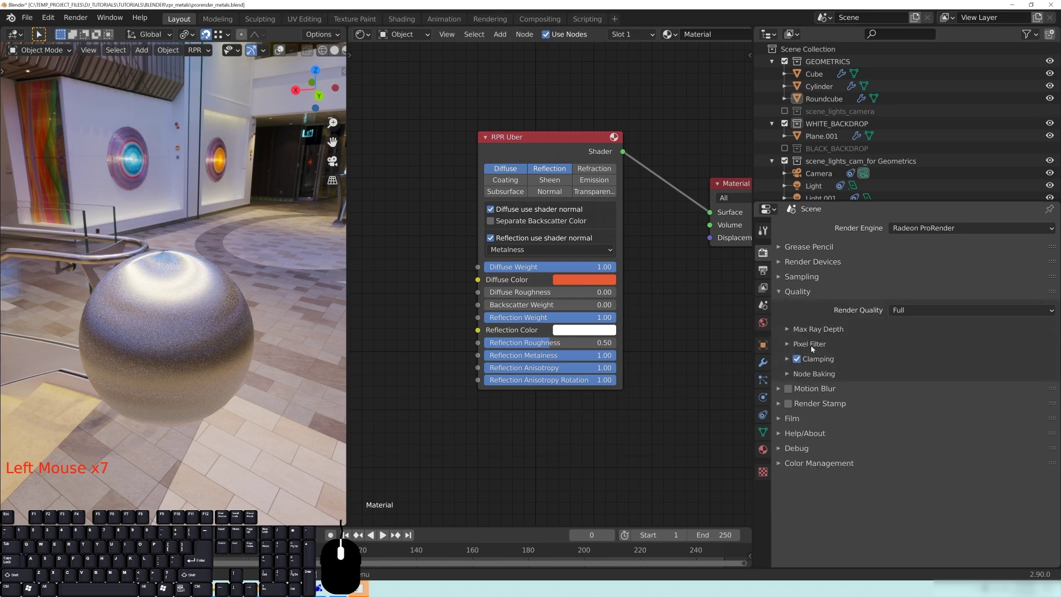
click(820, 329)
click(820, 330)
click(813, 347)
click(812, 347)
click(819, 363)
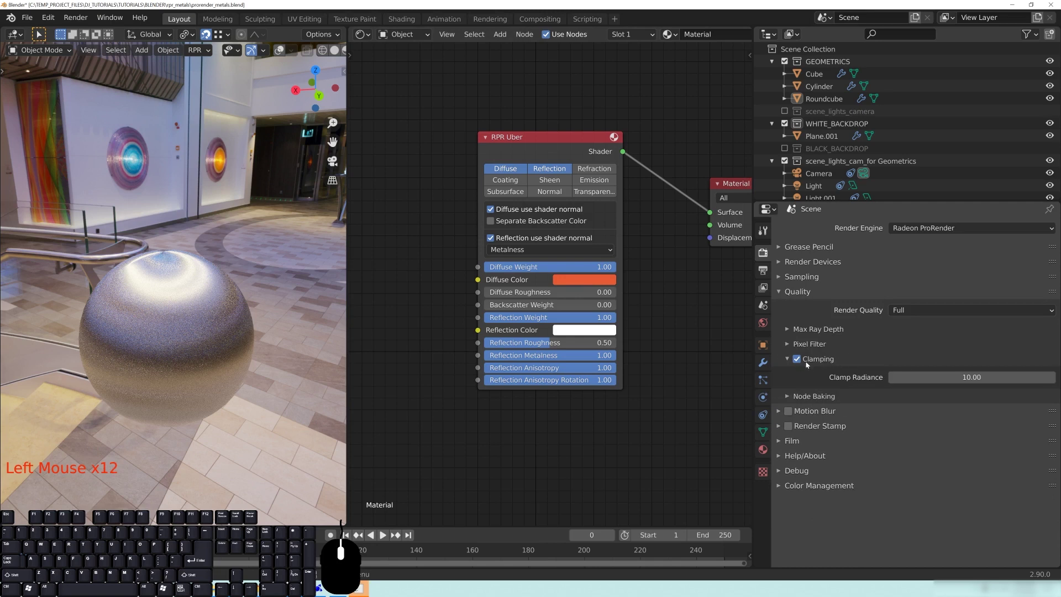
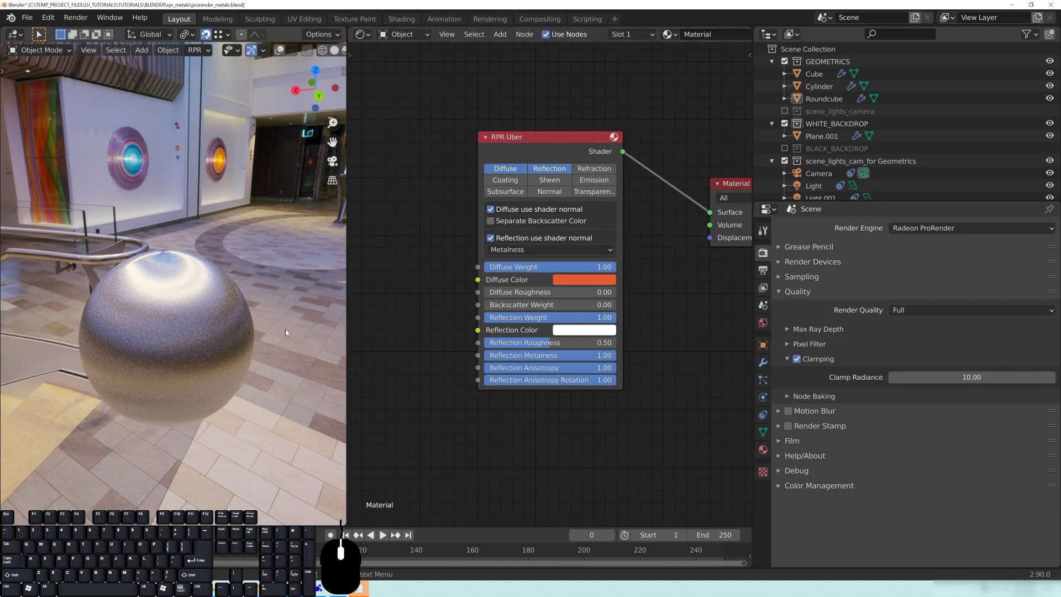
- Compare the sphere render with Clamping off, then leave it enabled and collapse the panel
drag(247, 316, 223, 328)
drag(195, 331, 237, 312)
scroll(up, 3)
drag(150, 320, 178, 312)
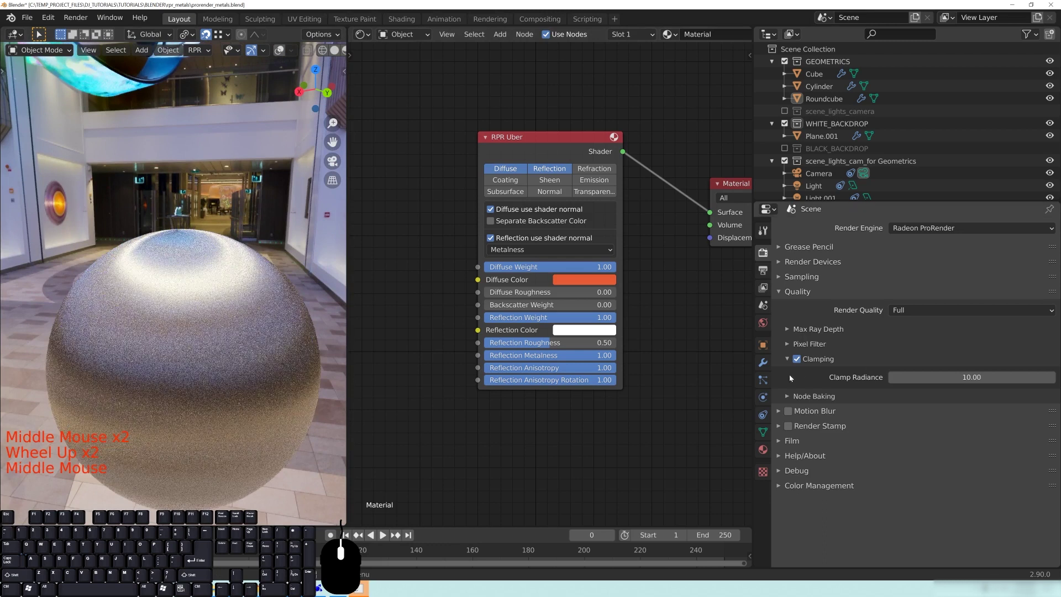
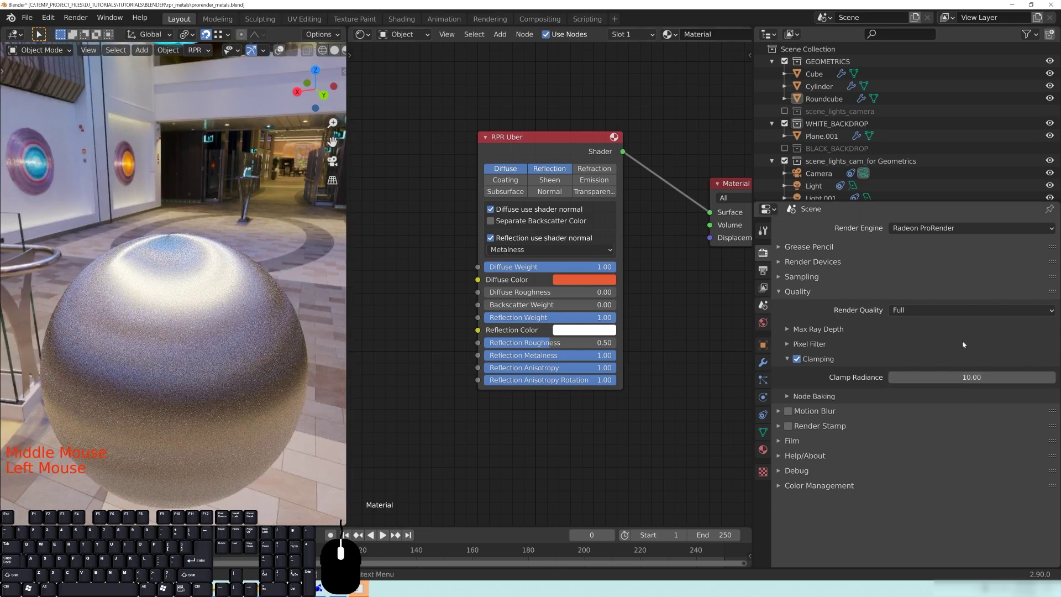
click(799, 362)
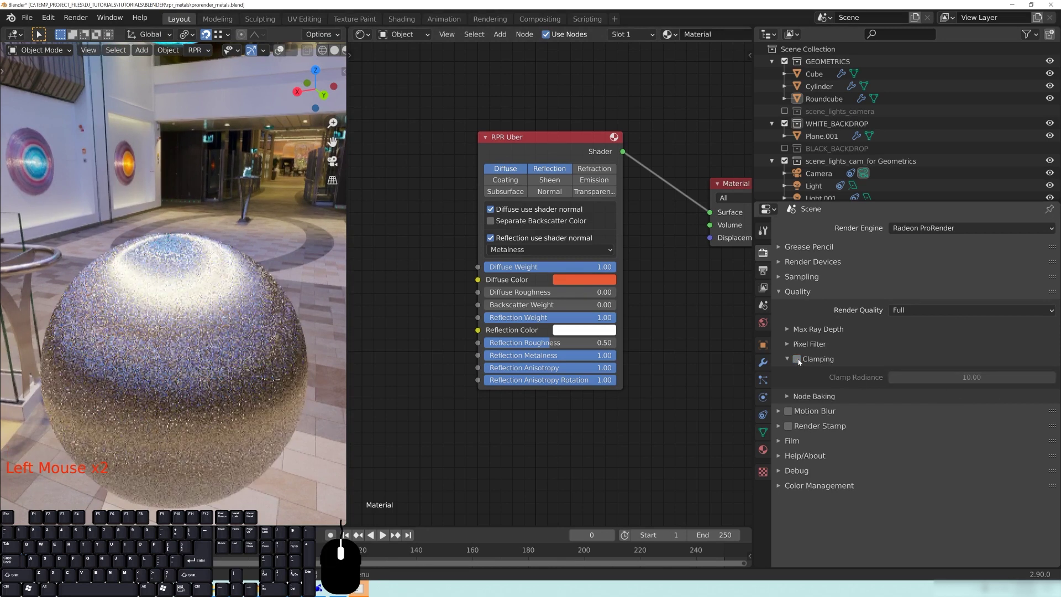
click(800, 362)
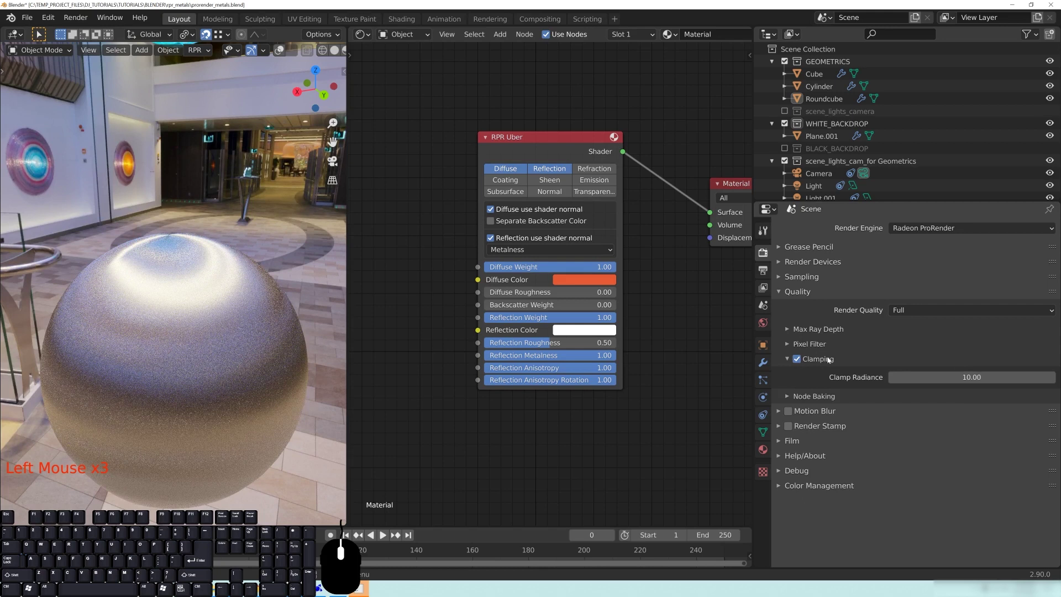
click(820, 366)
click(820, 345)
- Set Max Ray Depth to Diffuse 6, Glossy 12, Refraction 5, Glossy Refraction 12, Shadow 6
drag(814, 347, 819, 345)
click(822, 329)
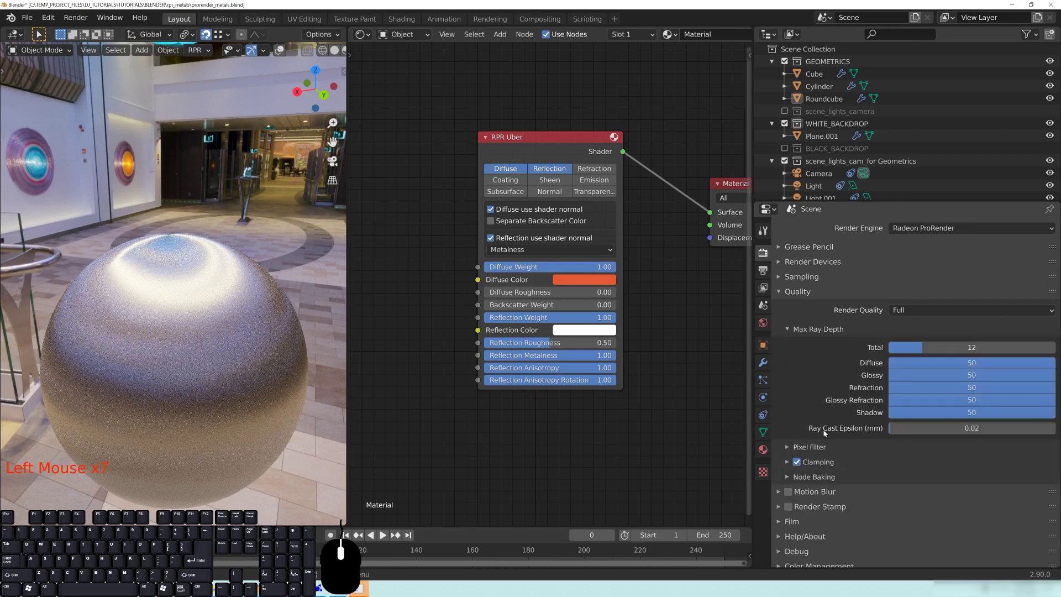
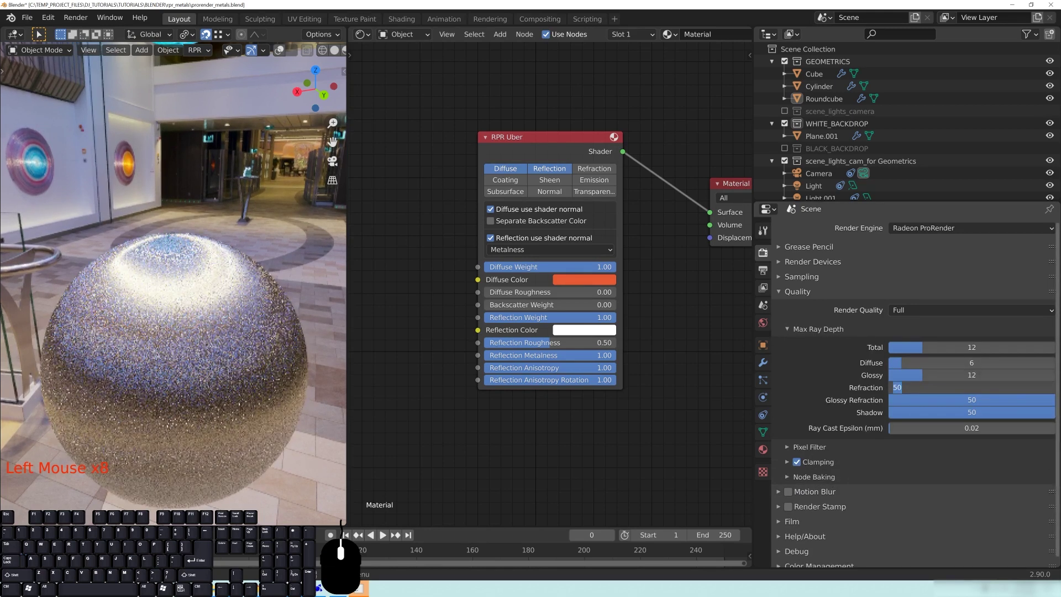
key(End)
key(Tab)
key(KP_Enter)
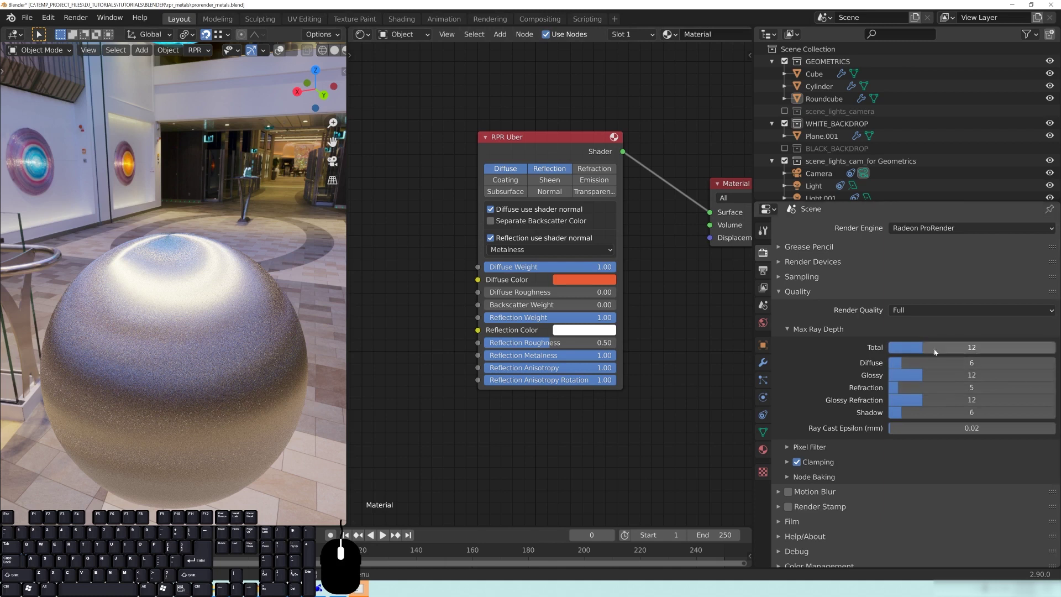
click(920, 352)
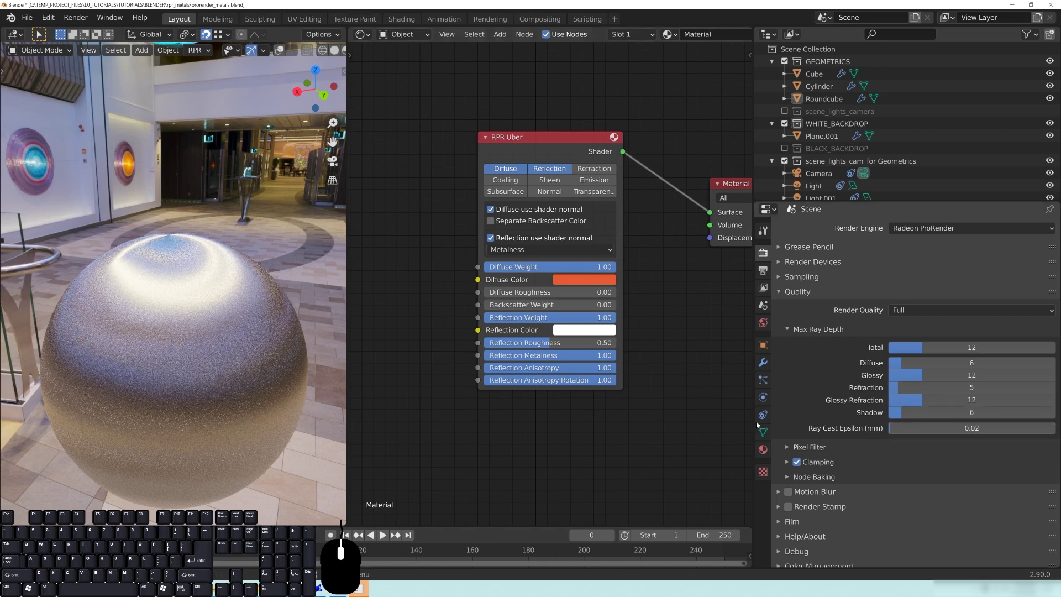
- Set the RPR Uber reflection anisotropy to 0 and roughness to 0.10 for a sharp mirror
click(797, 298)
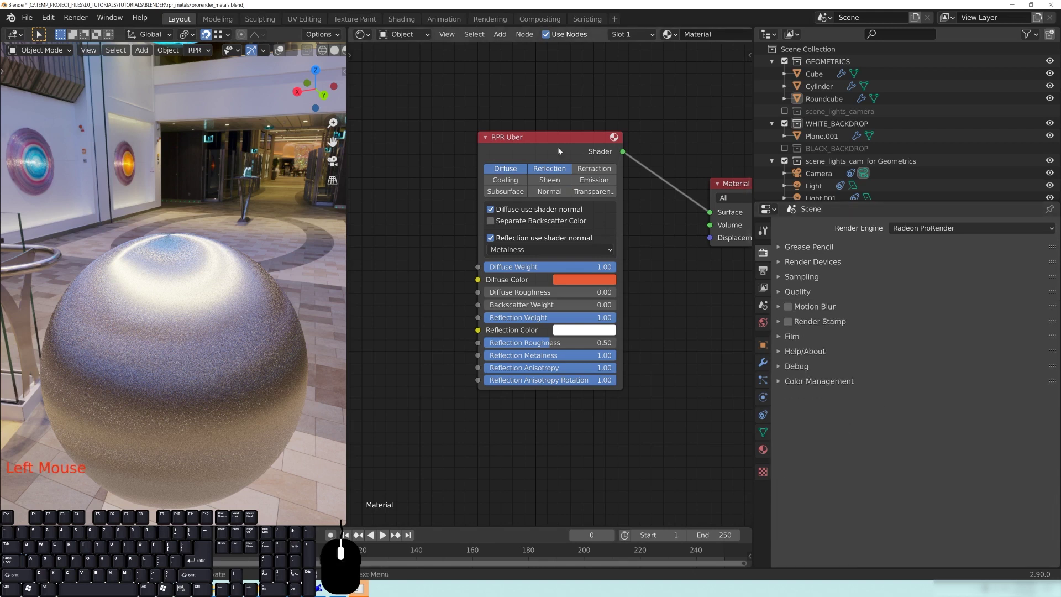
middle_click(433, 225)
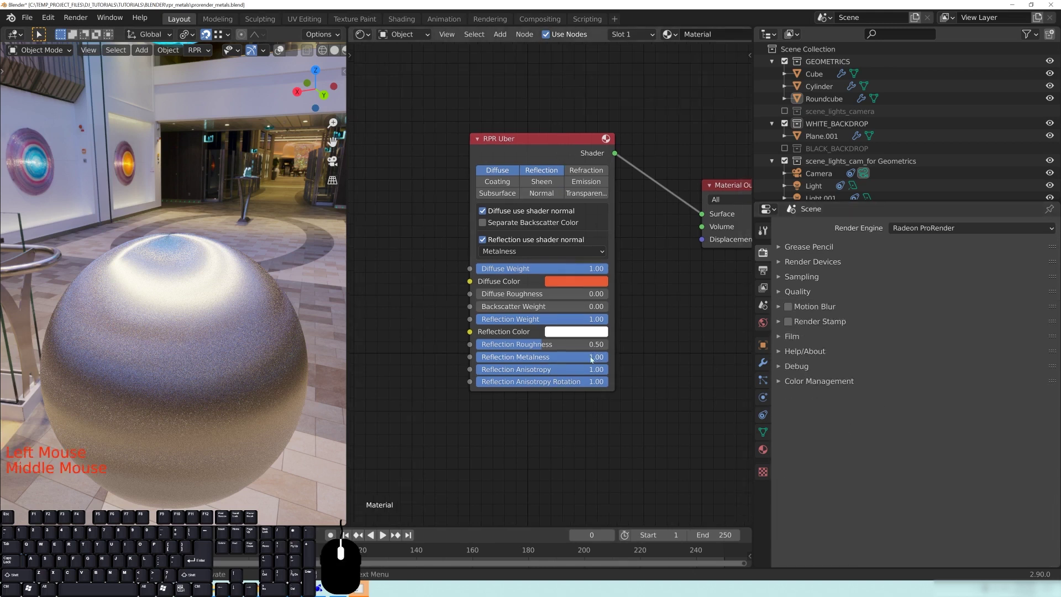
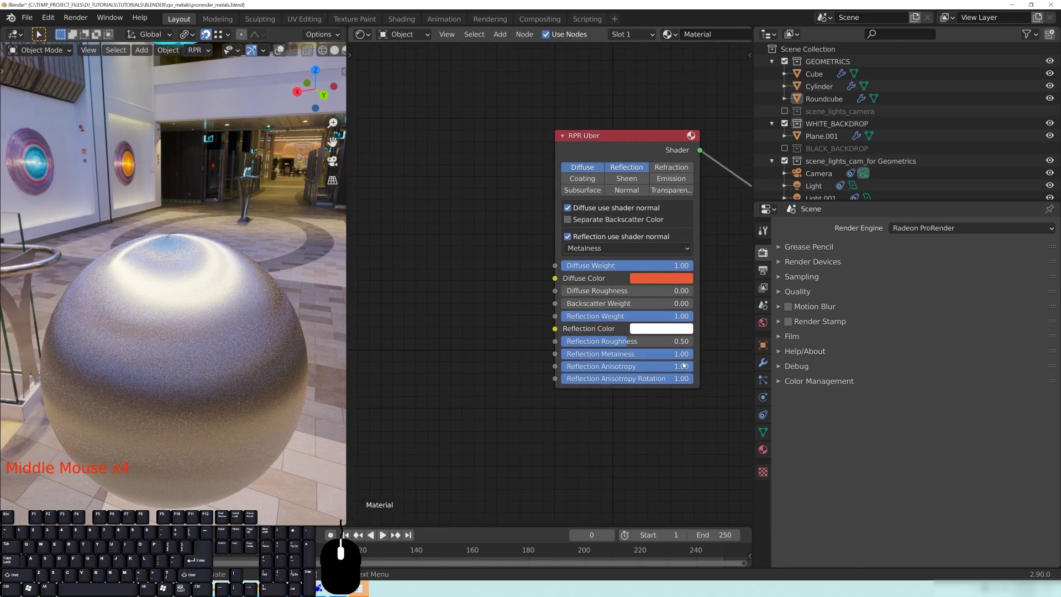
click(643, 370)
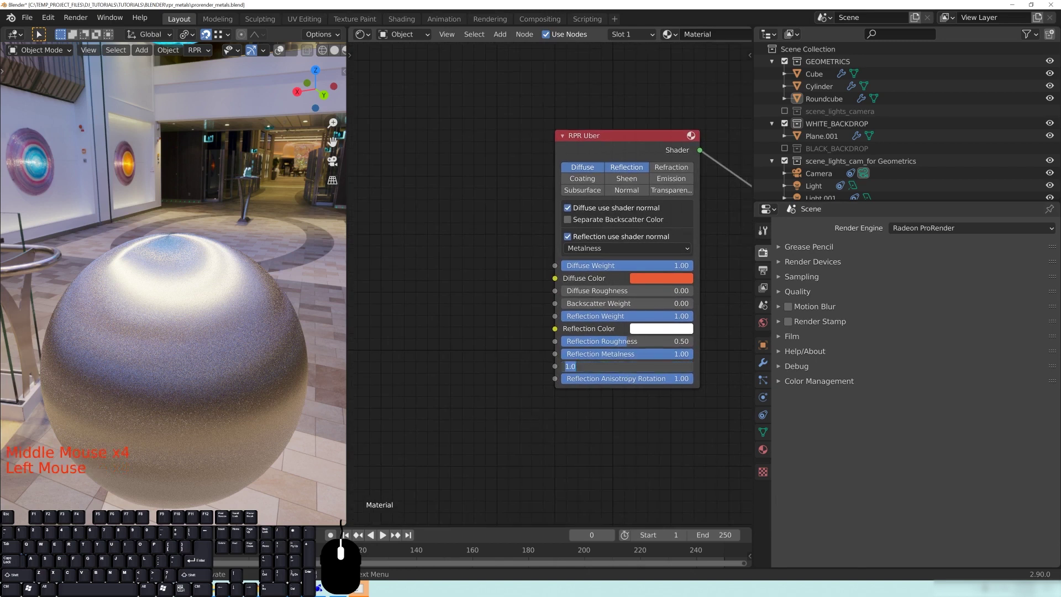
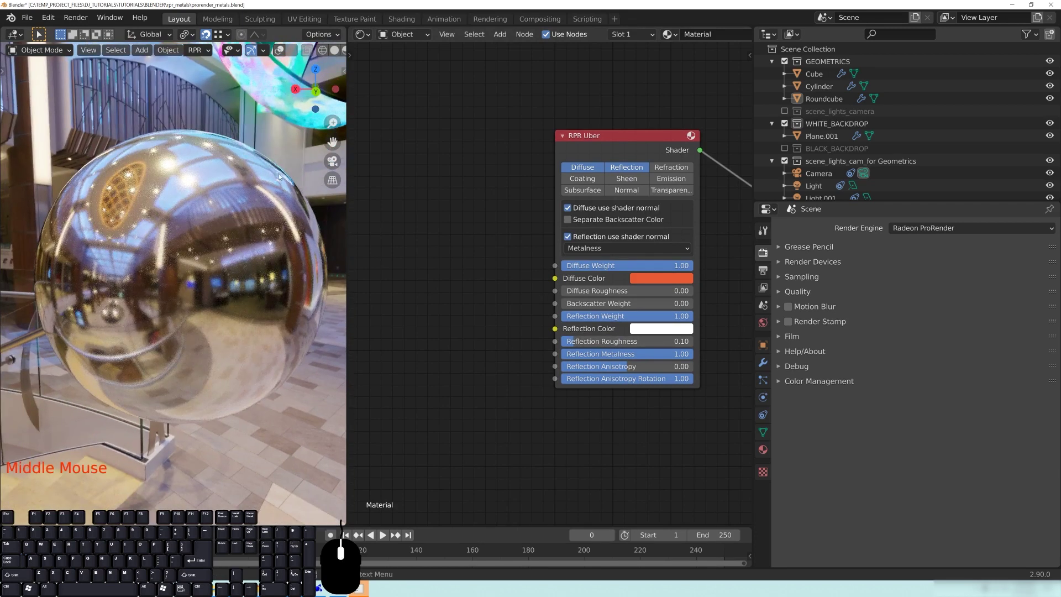
- Dim the reflection colour from pure white to a light grey
click(642, 335)
click(733, 173)
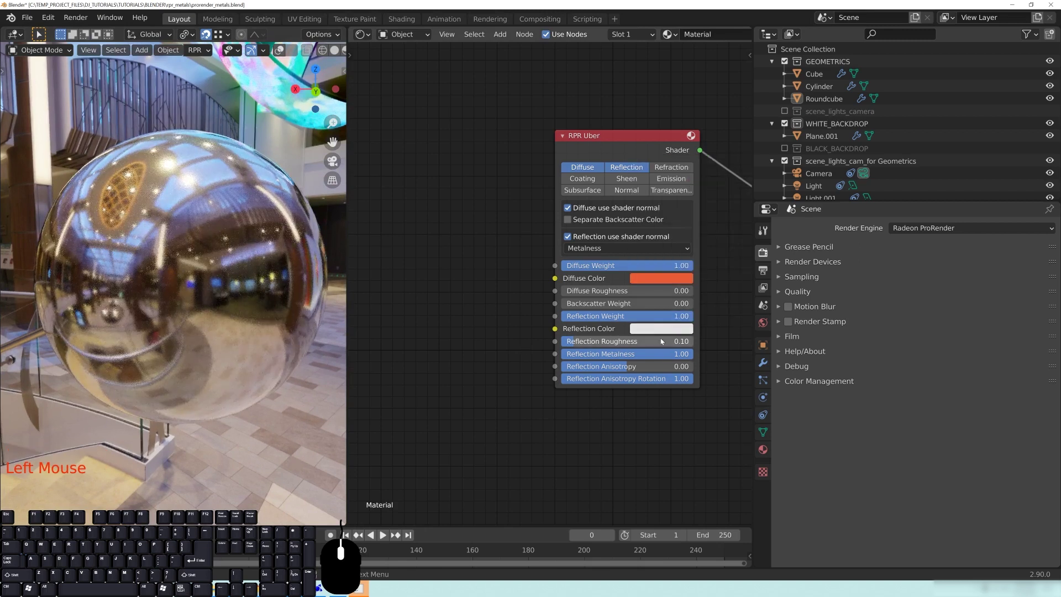
drag(656, 333, 663, 322)
click(732, 189)
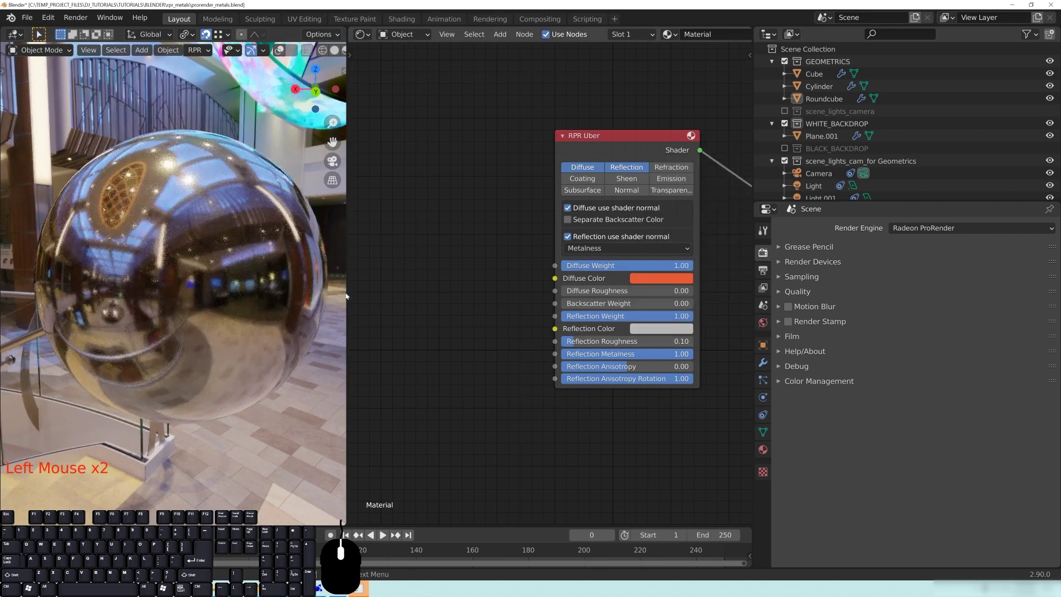
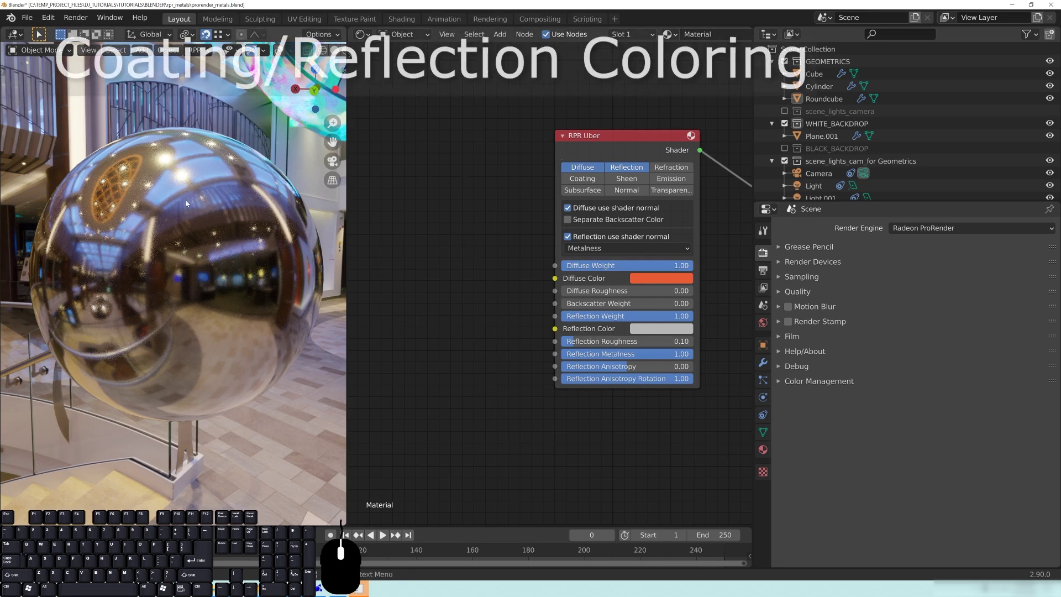
- Enable Coating on the RPR Uber node and set its coating colour to bright green
middle_click(197, 217)
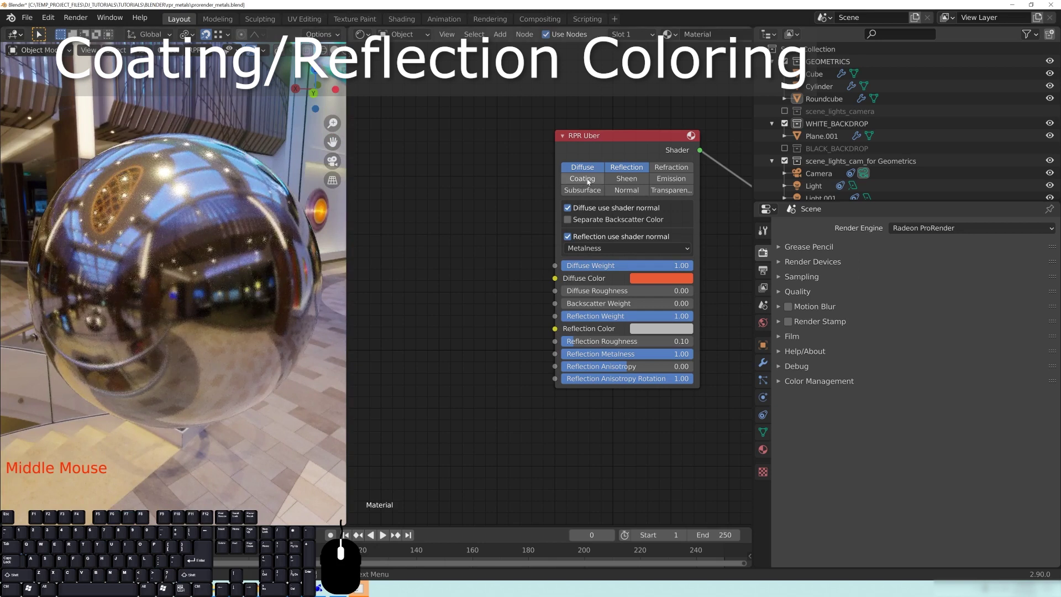
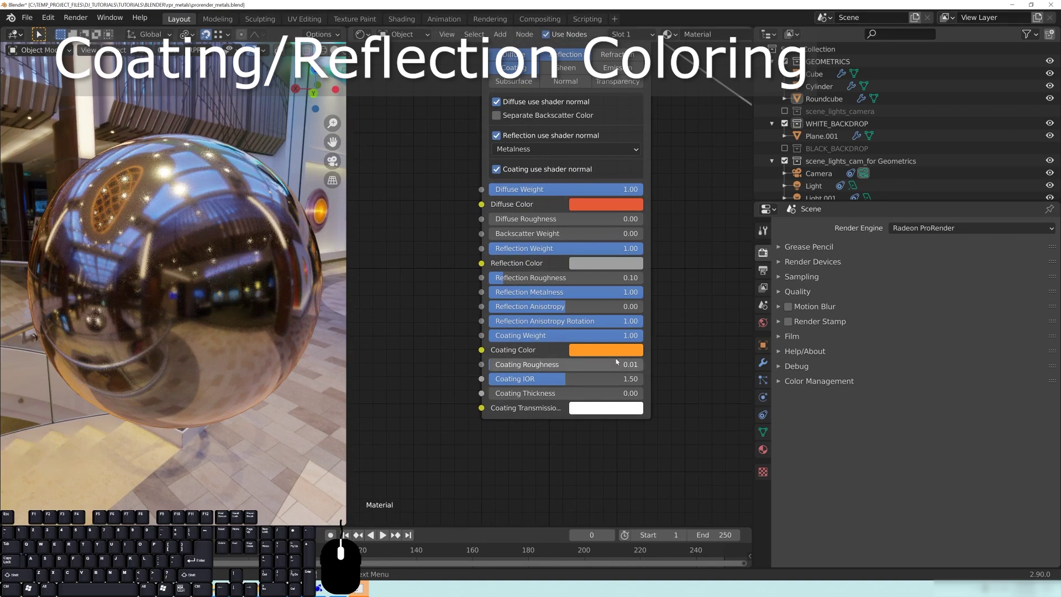
click(597, 359)
click(586, 181)
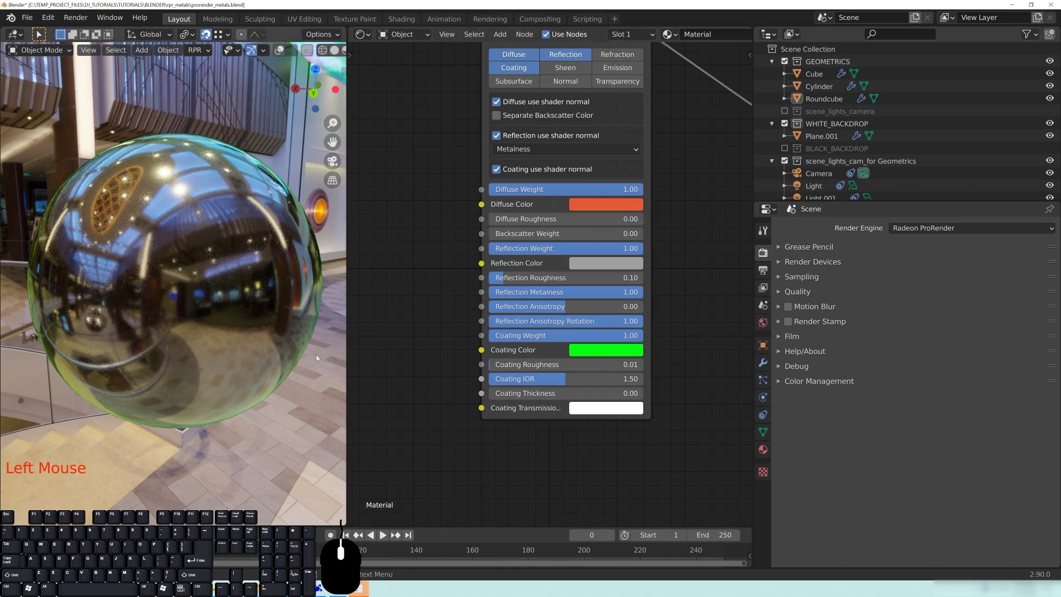
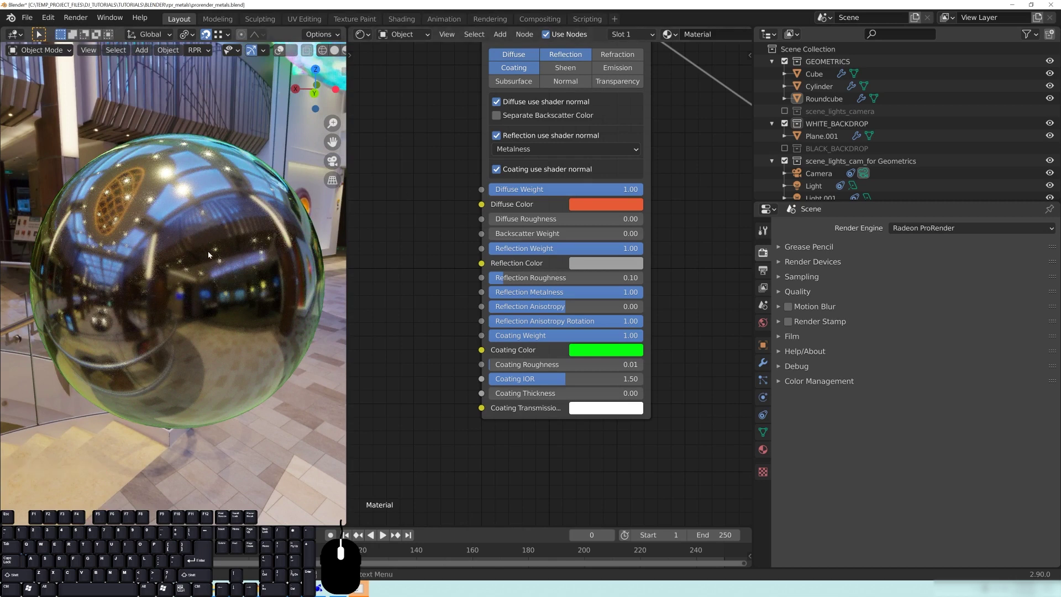
- Tint the reflection colour gold and the coating colour yellow for a polished-gold look
middle_click(220, 247)
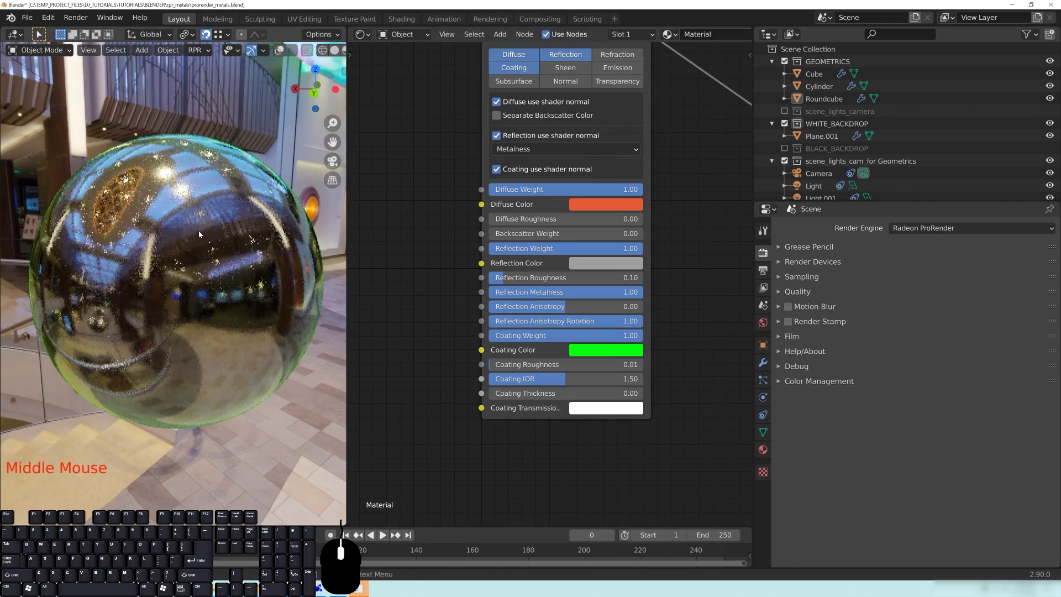
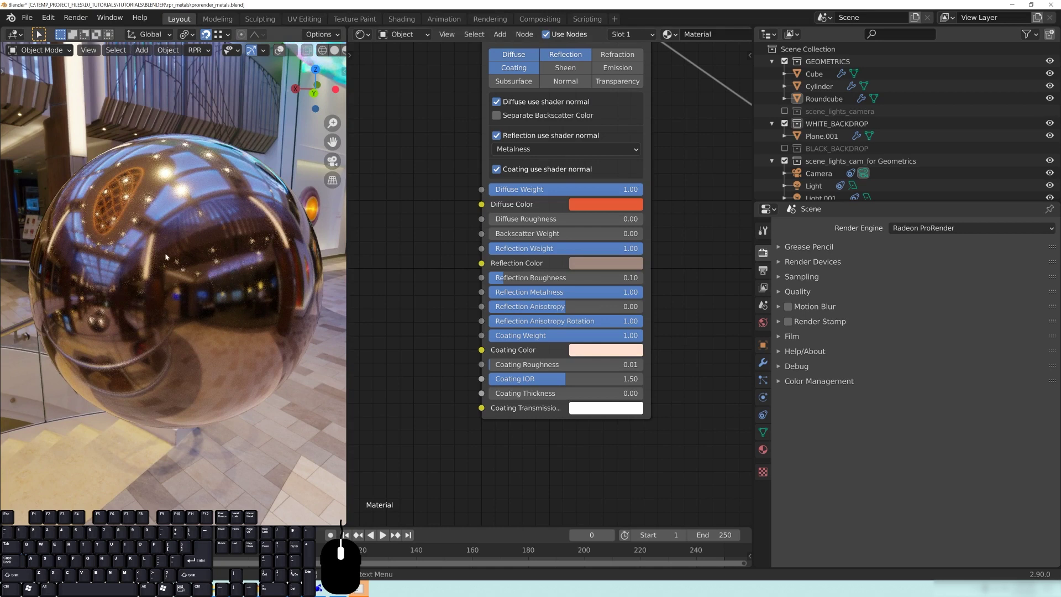
middle_click(228, 334)
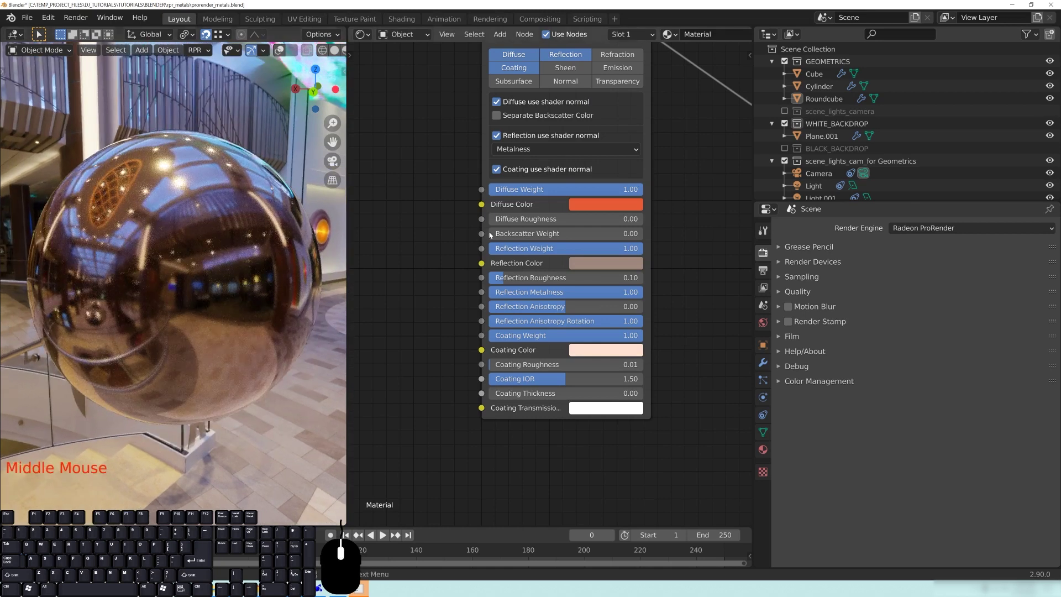
middle_click(235, 274)
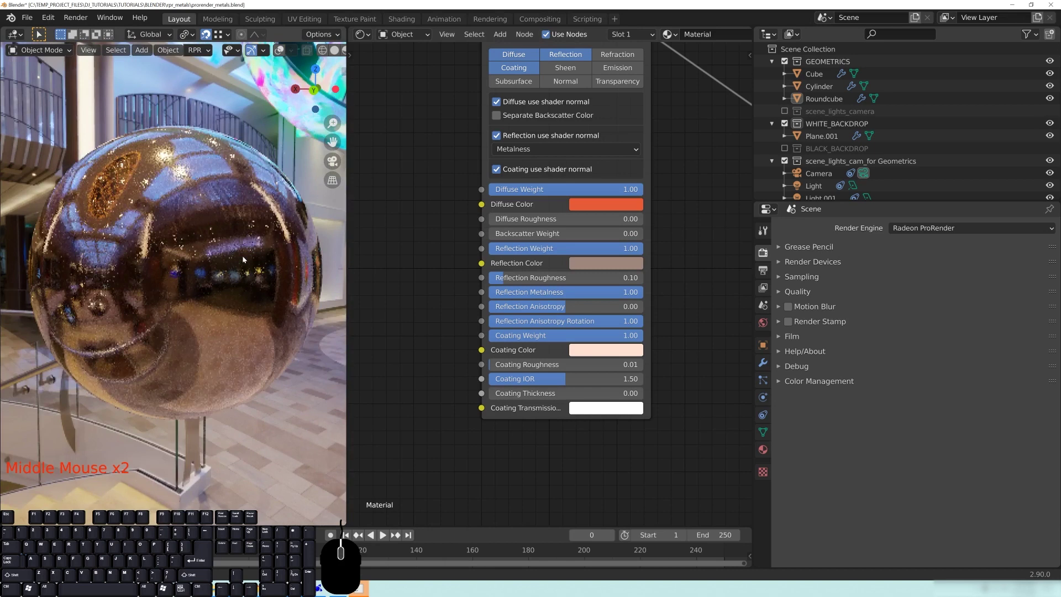
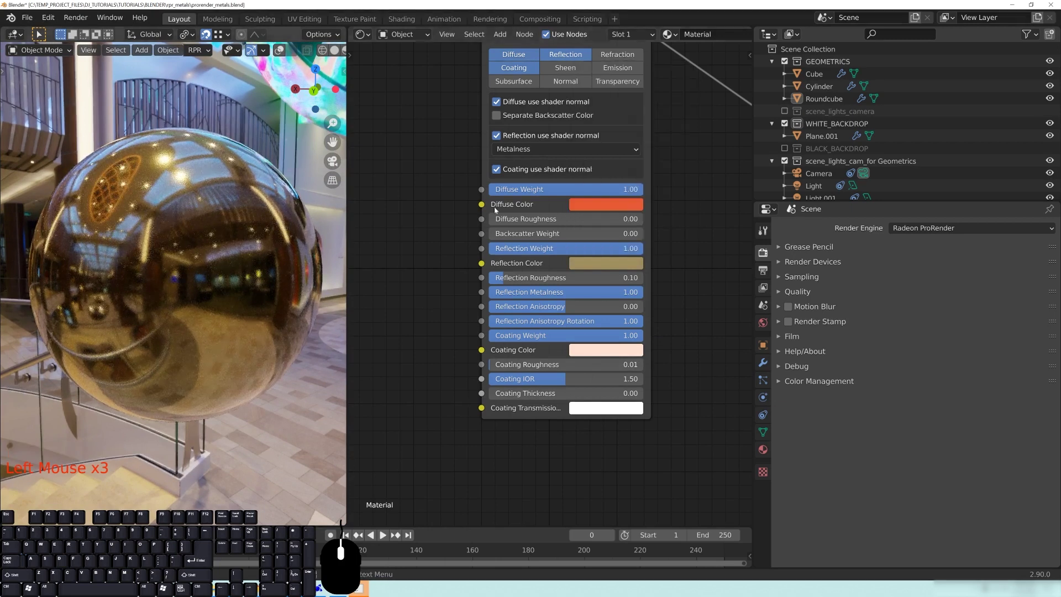
click(599, 356)
click(604, 224)
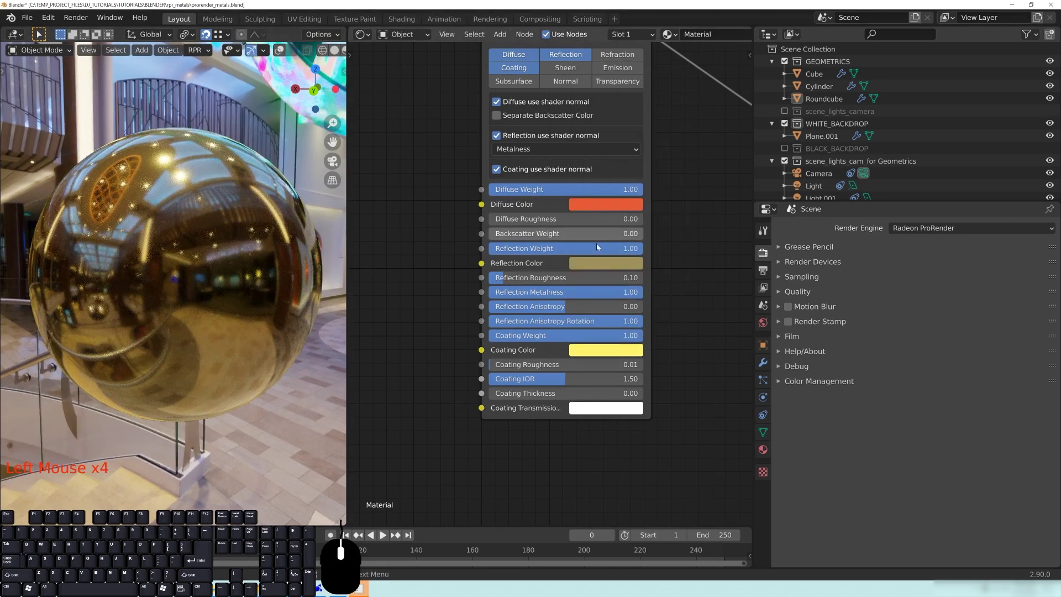
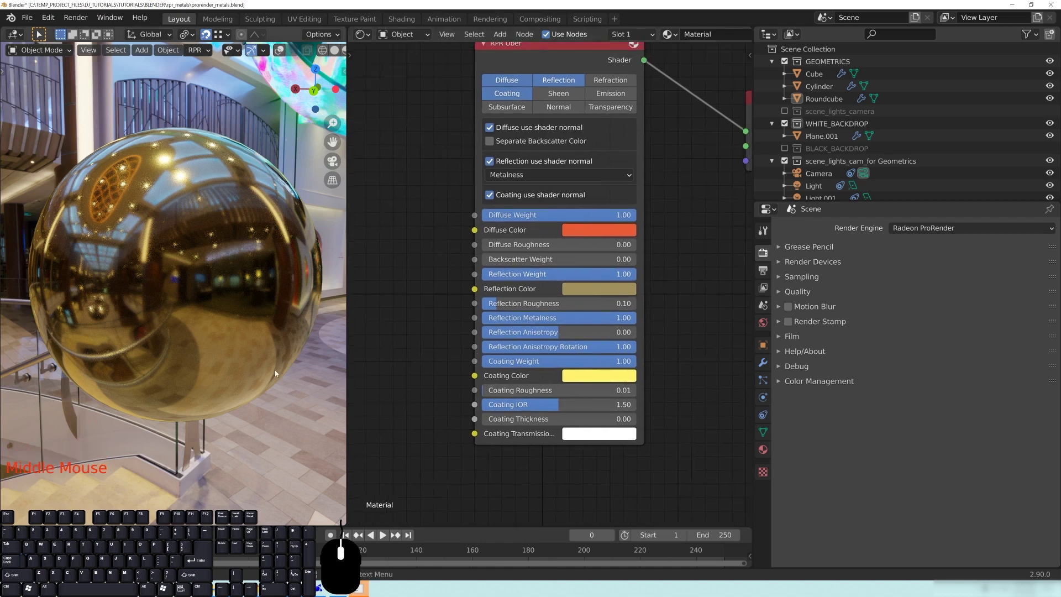
- Set the Uber diffuse colour to green with diffuse roughness 0.10
scroll(up, 3)
middle_click(179, 268)
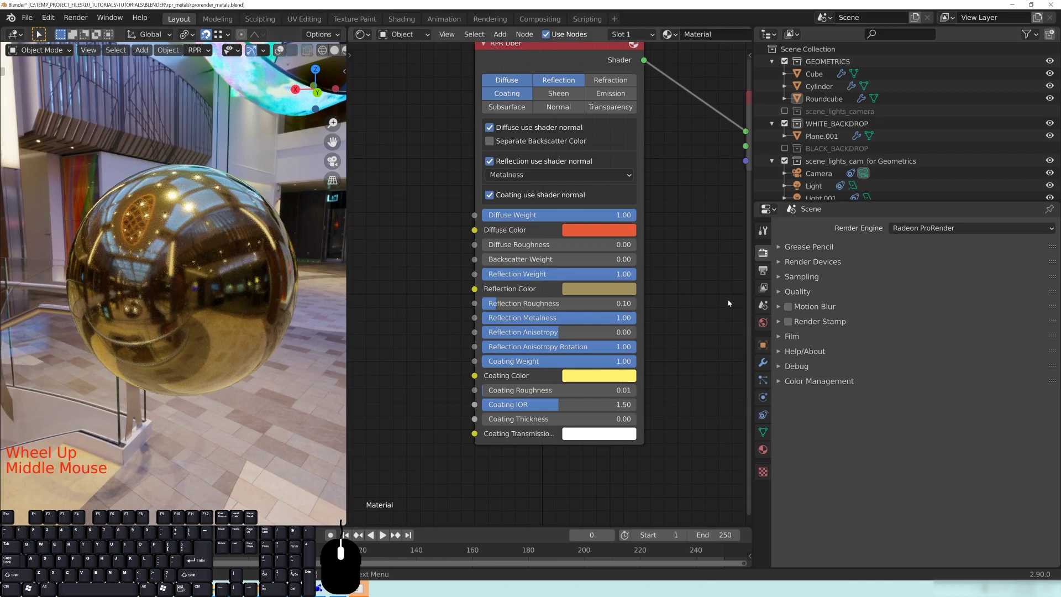
middle_click(490, 435)
click(491, 435)
scroll(up, 3)
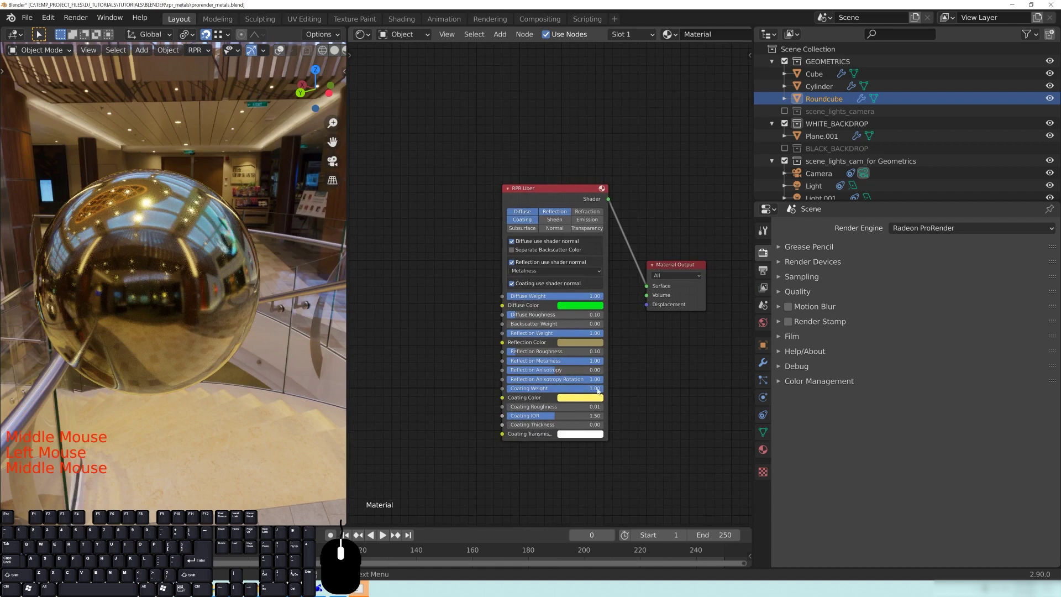
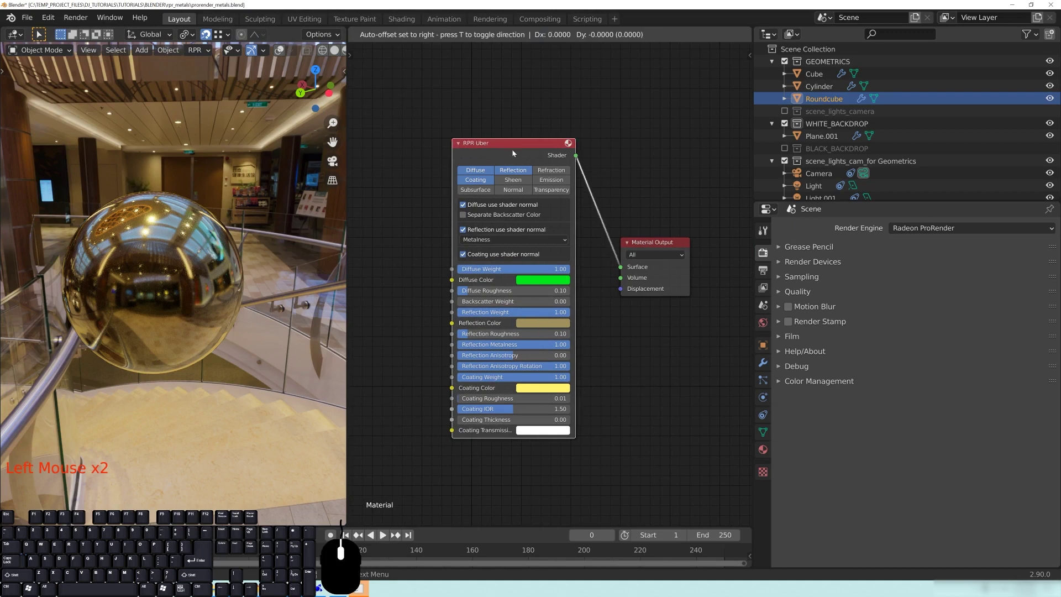
- Reposition the Uber node and pan across the node tree toward the PBR materials
click(514, 150)
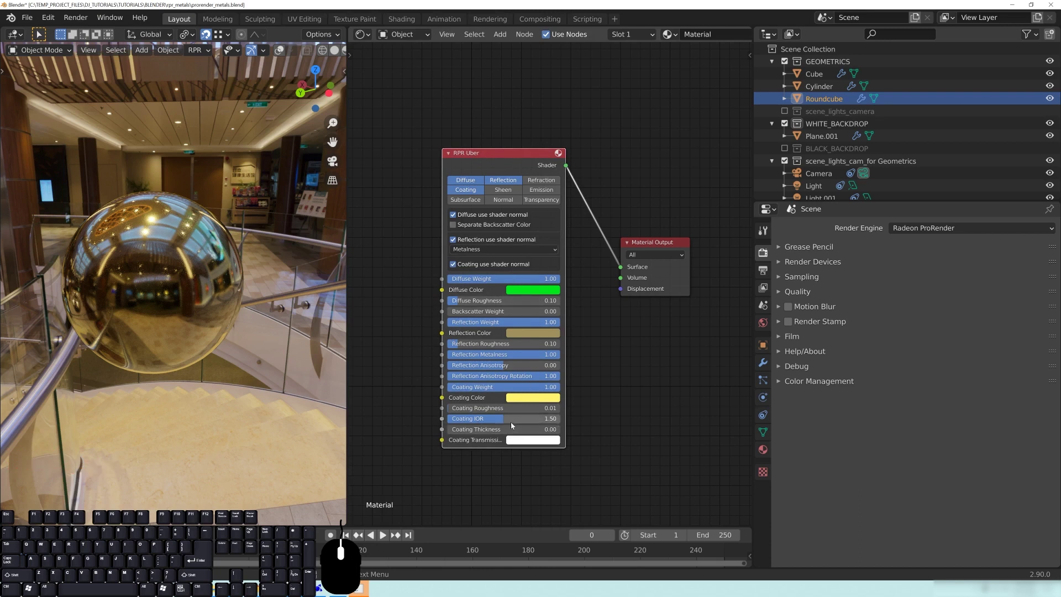
middle_click(418, 277)
middle_click(440, 313)
middle_click(476, 289)
middle_click(523, 329)
middle_click(467, 311)
middle_click(566, 246)
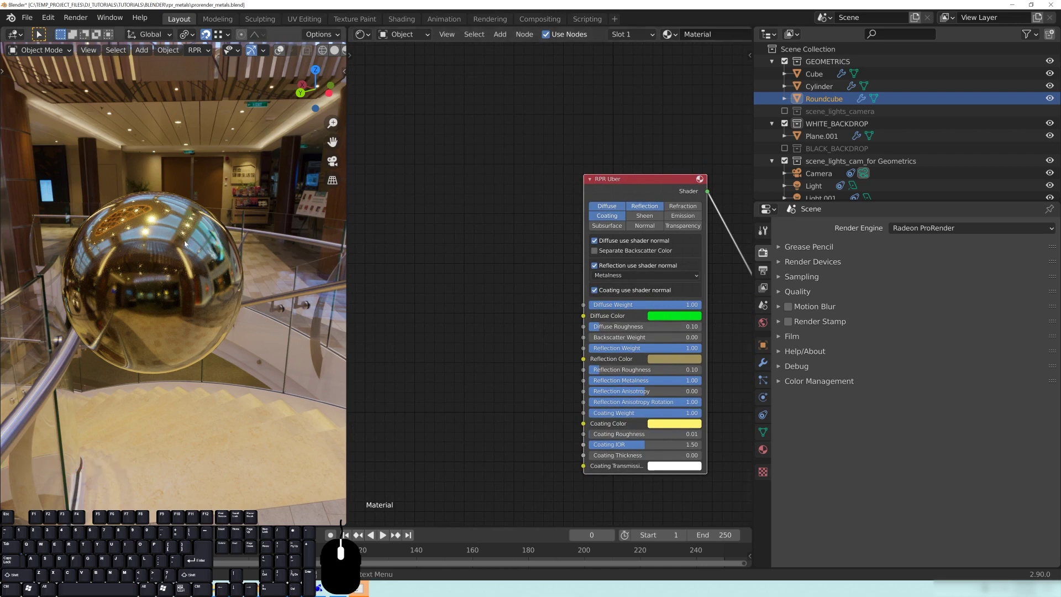
middle_click(504, 439)
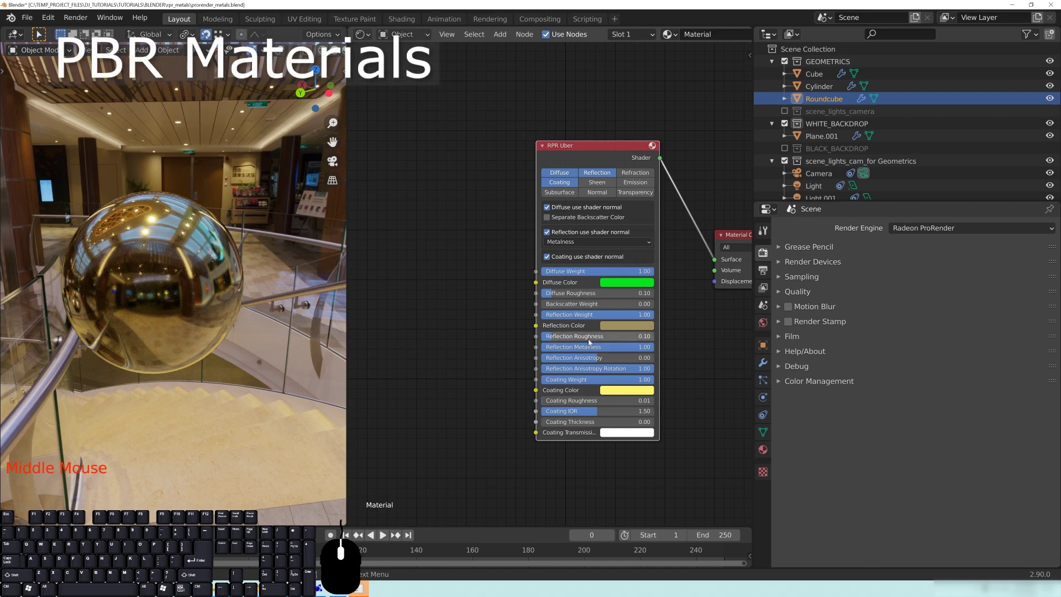
middle_click(602, 173)
click(602, 173)
drag(611, 177, 608, 180)
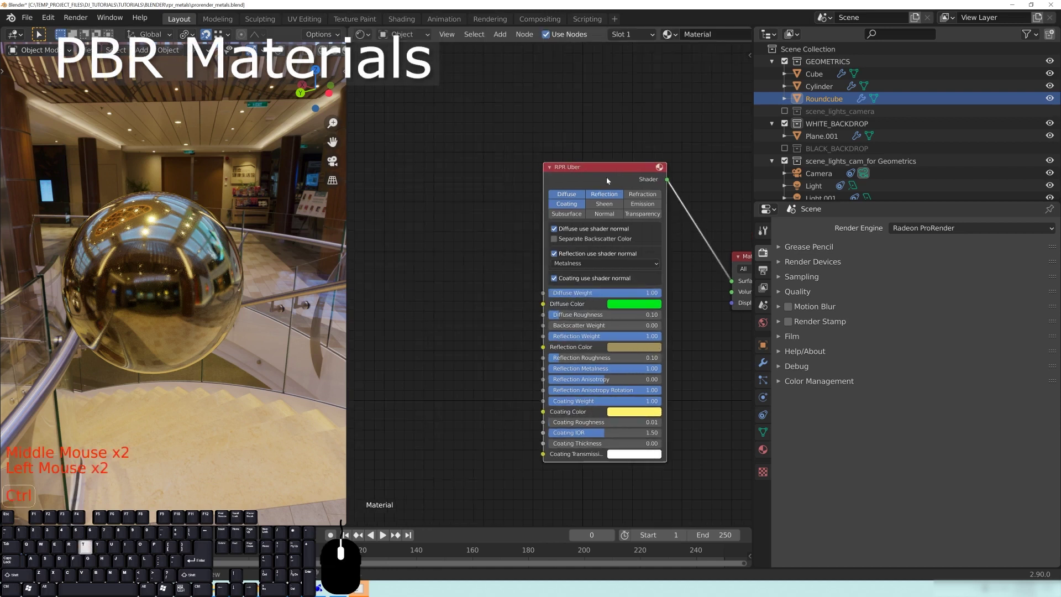
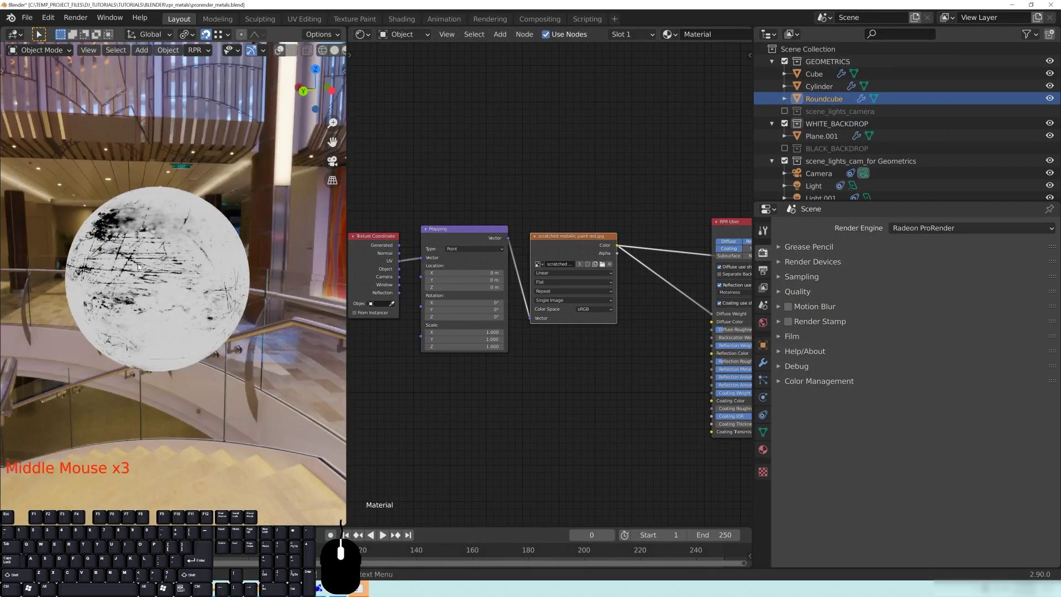
- Preview the scratched metallic paint image through a Viewer node, then restore the full Uber material
drag(228, 286, 203, 285)
middle_click(670, 364)
drag(593, 319, 602, 373)
middle_click(574, 430)
scroll(up, 3)
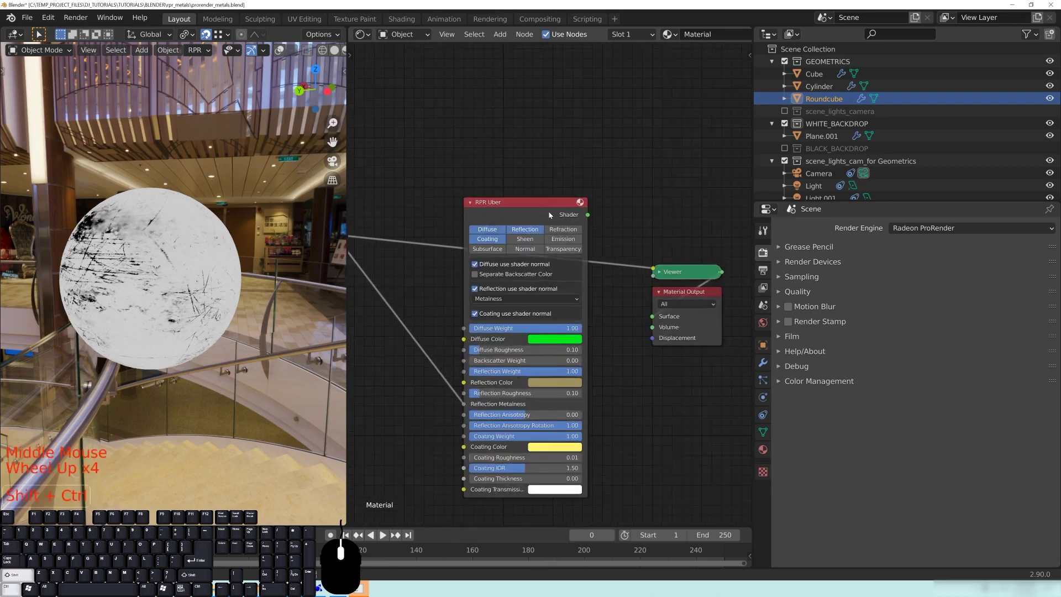
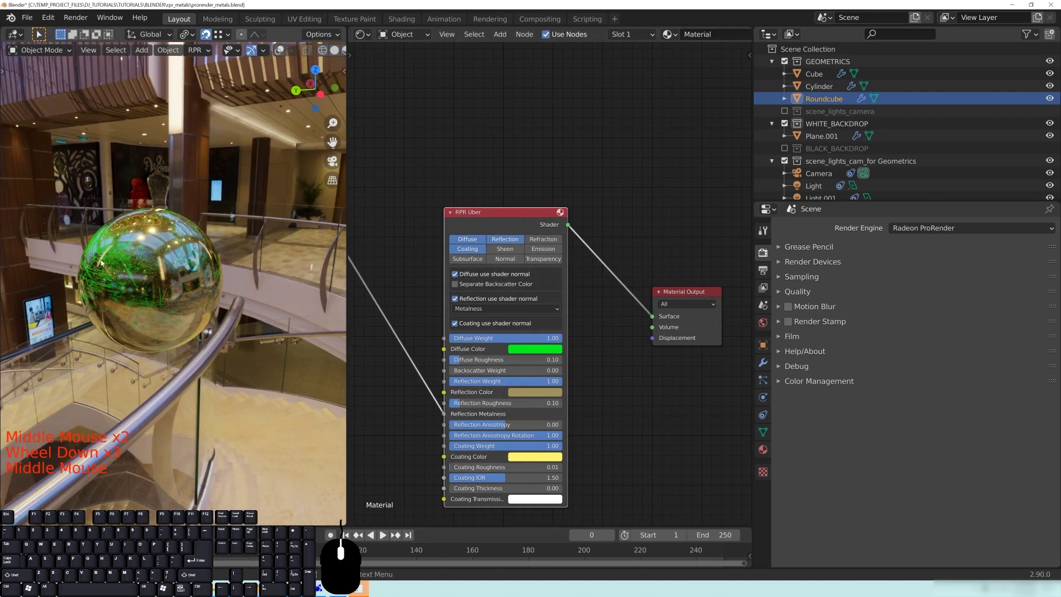
- Change the Uber diffuse colour from green to a muted reddish brown
click(548, 352)
drag(550, 353, 543, 265)
click(543, 266)
click(550, 266)
click(595, 245)
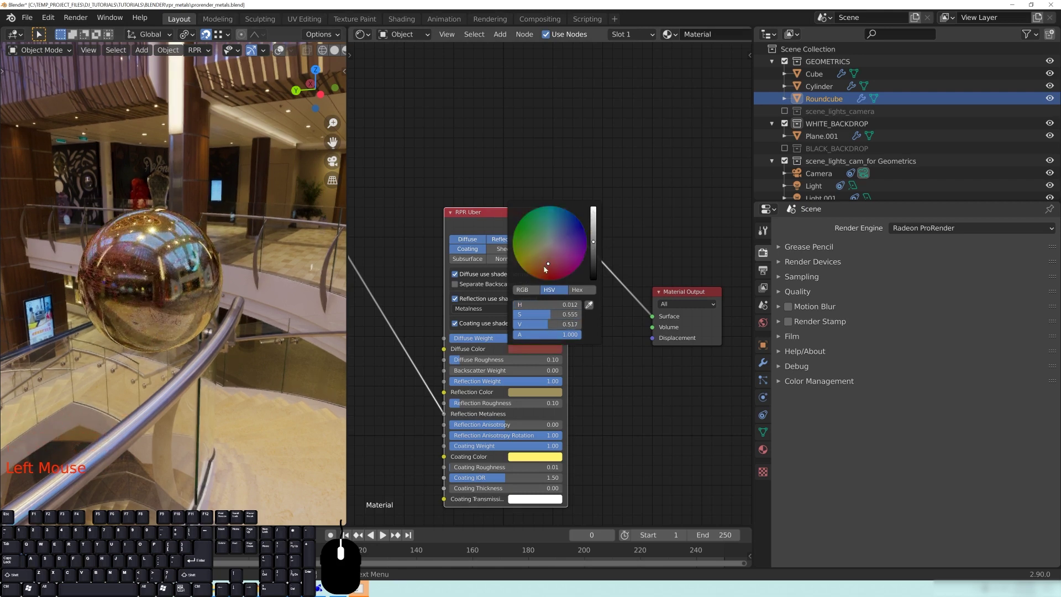
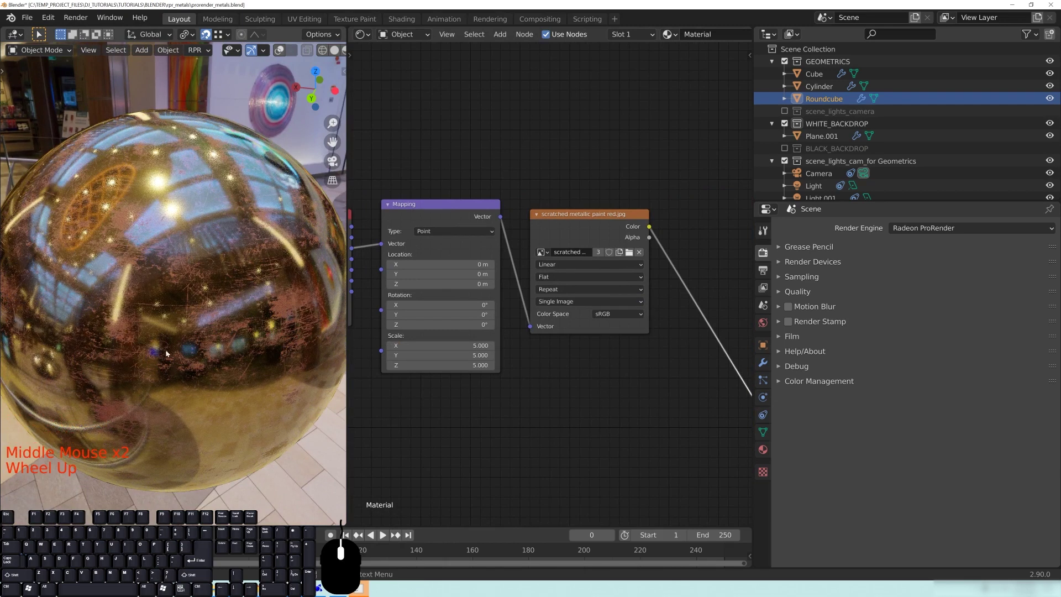
- Add a Bump node fed by the scratch image's Color output
drag(175, 353, 190, 339)
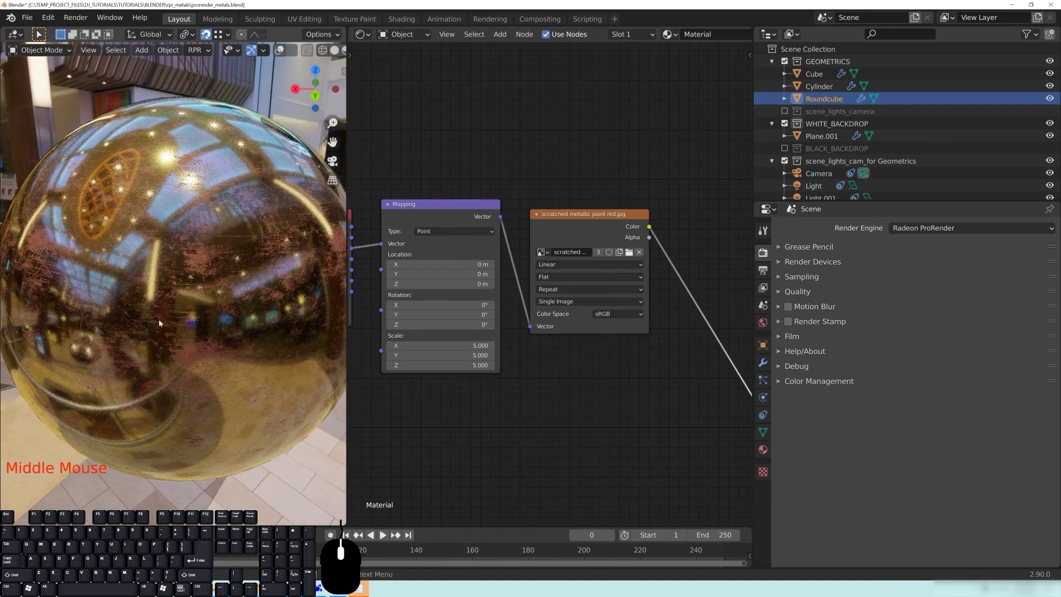
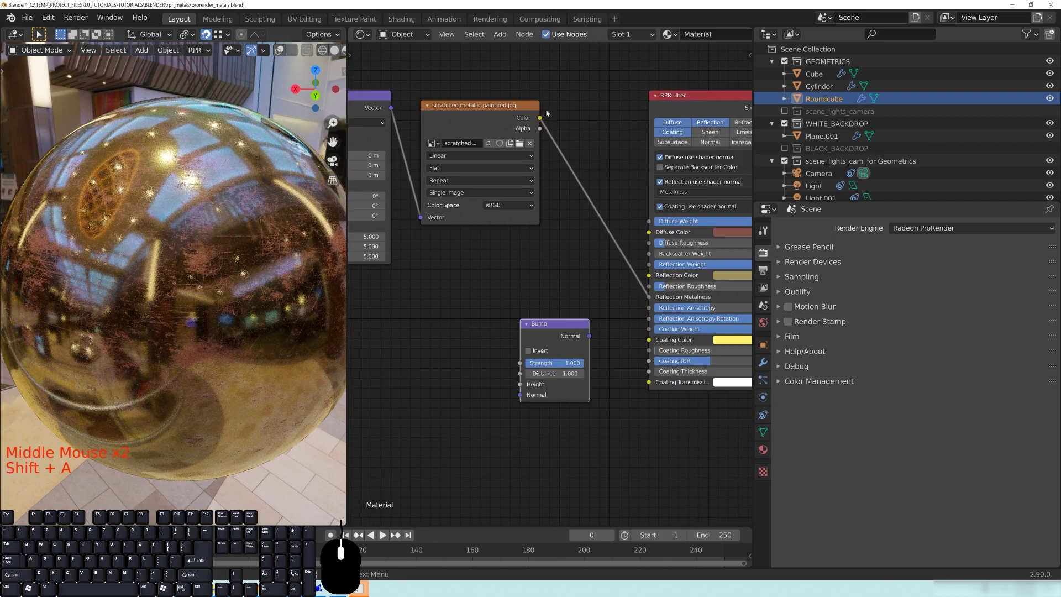
double_click(541, 118)
drag(543, 120, 523, 387)
drag(561, 328, 582, 314)
middle_click(608, 255)
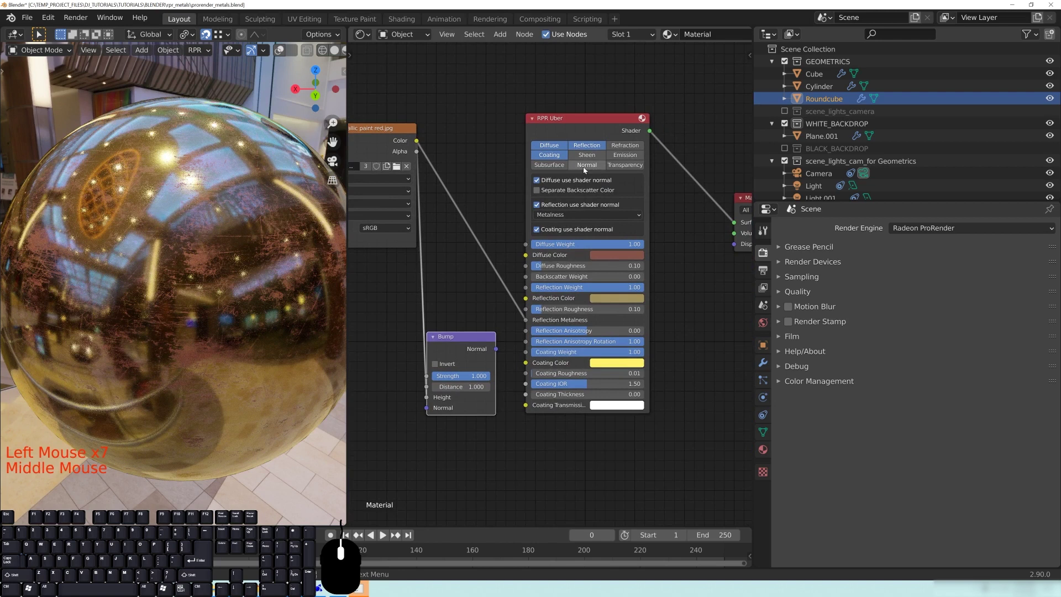
- Enable the Normal input on RPR Uber and connect the Bump normal into it
click(585, 169)
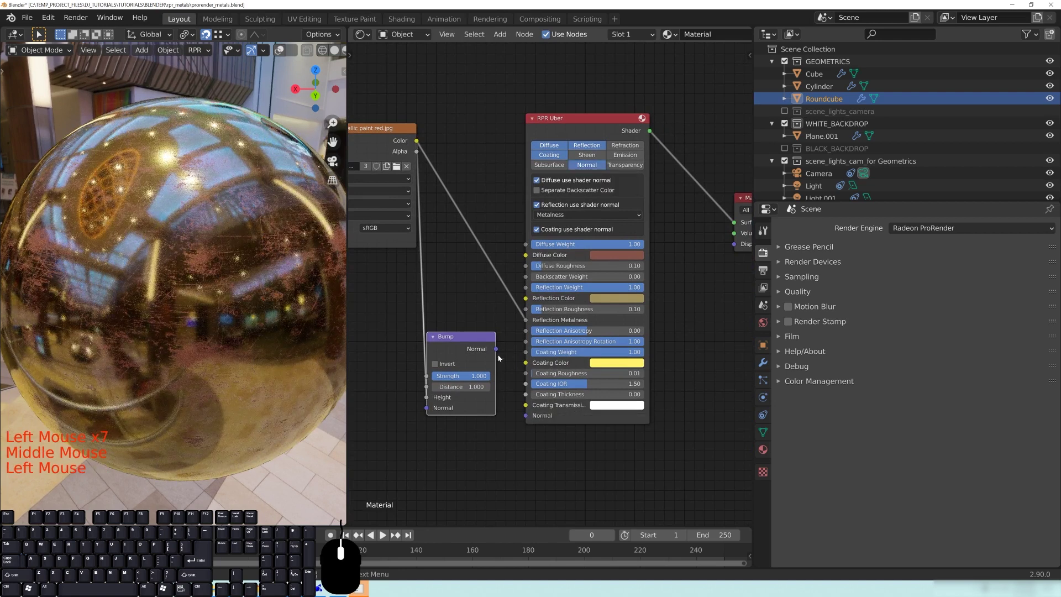
drag(498, 352, 534, 417)
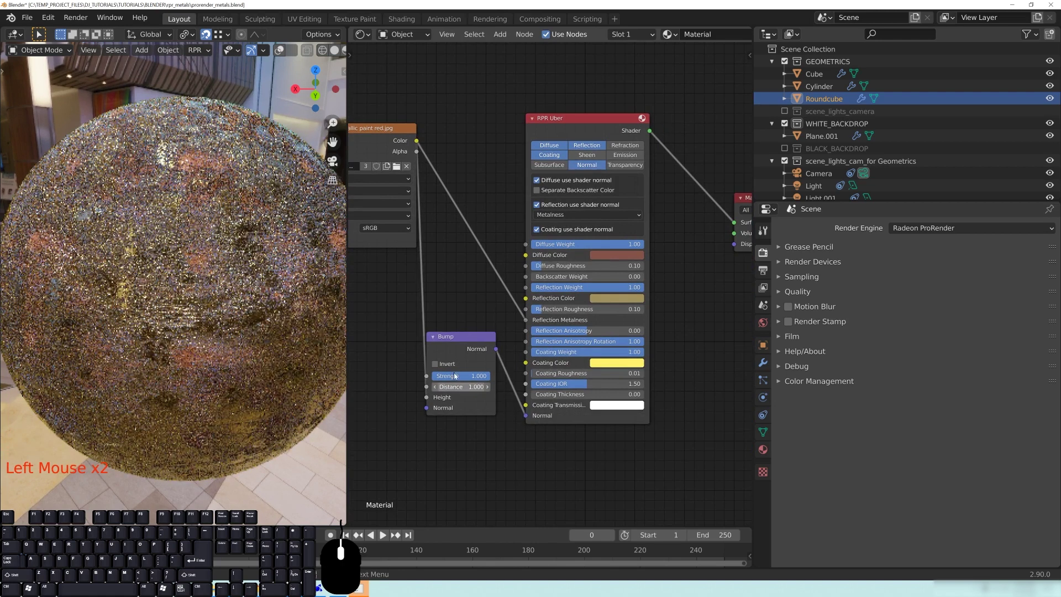
click(458, 380)
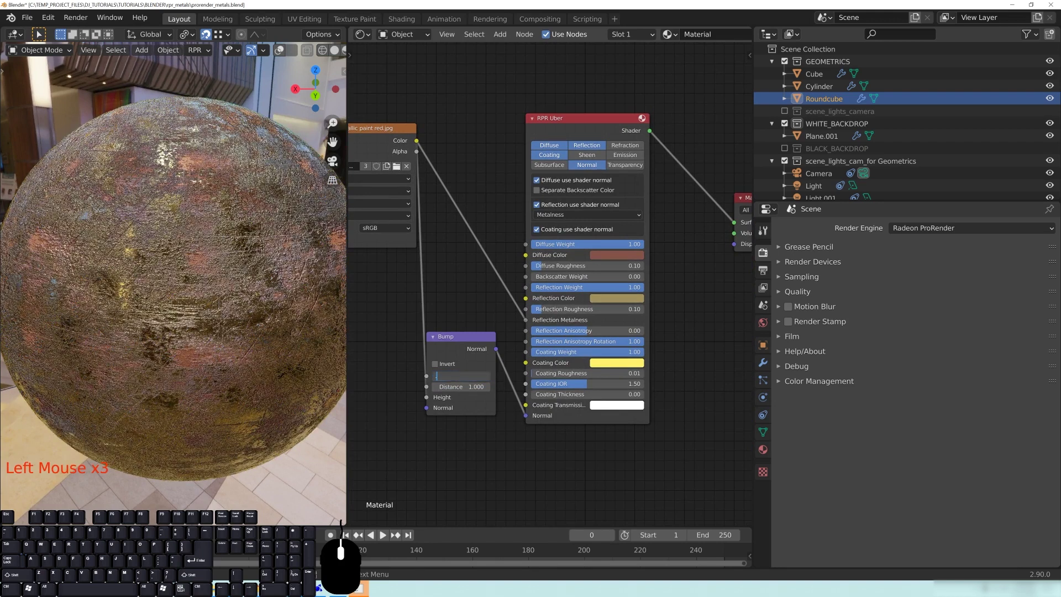
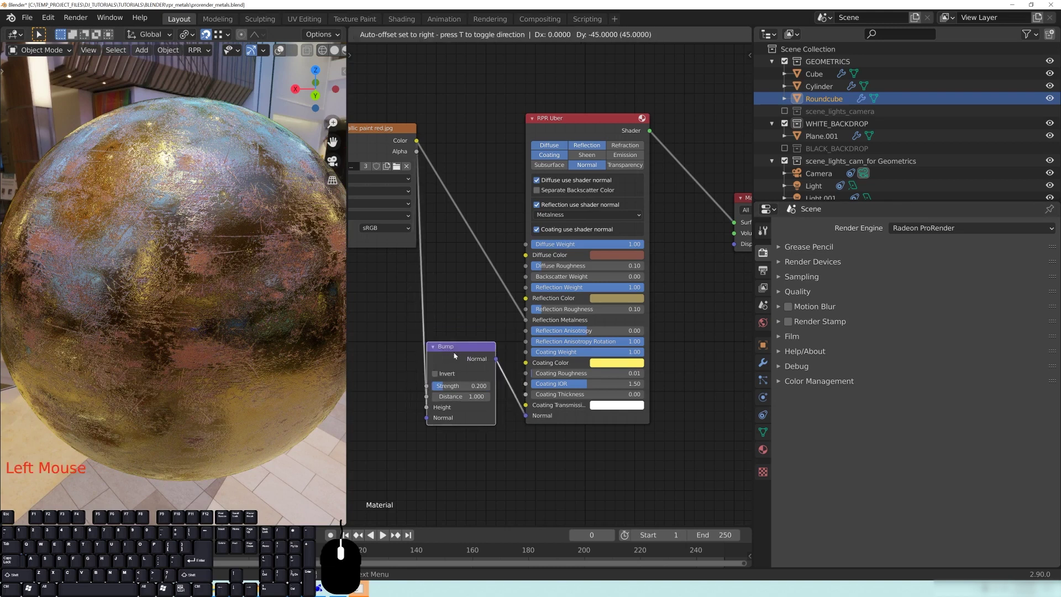
middle_click(465, 303)
- Feed a ColorRamp from the scratch image into reflection and coating roughness, brightening its dark stop
click(548, 172)
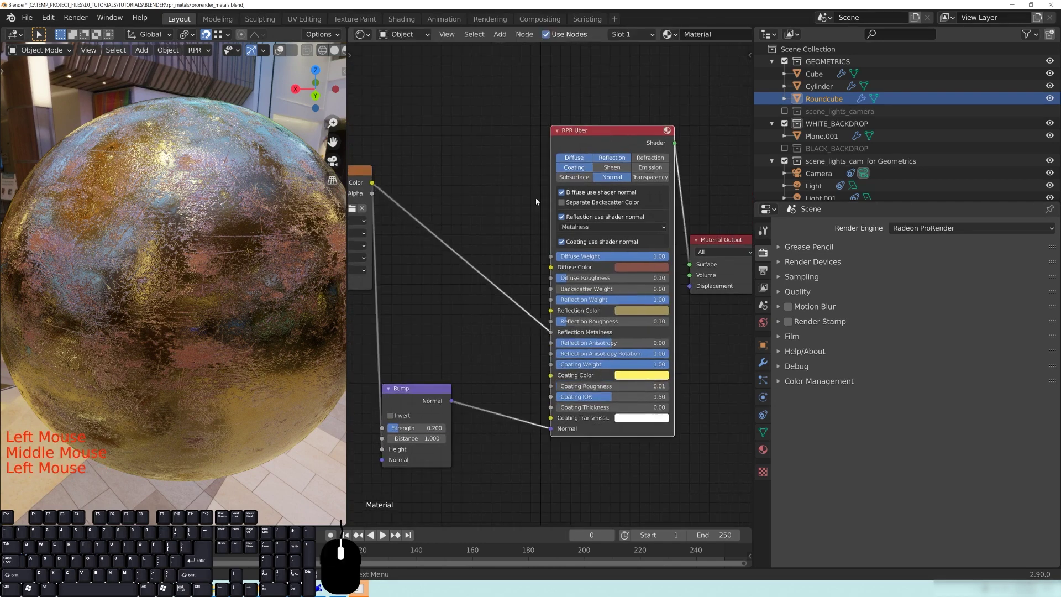
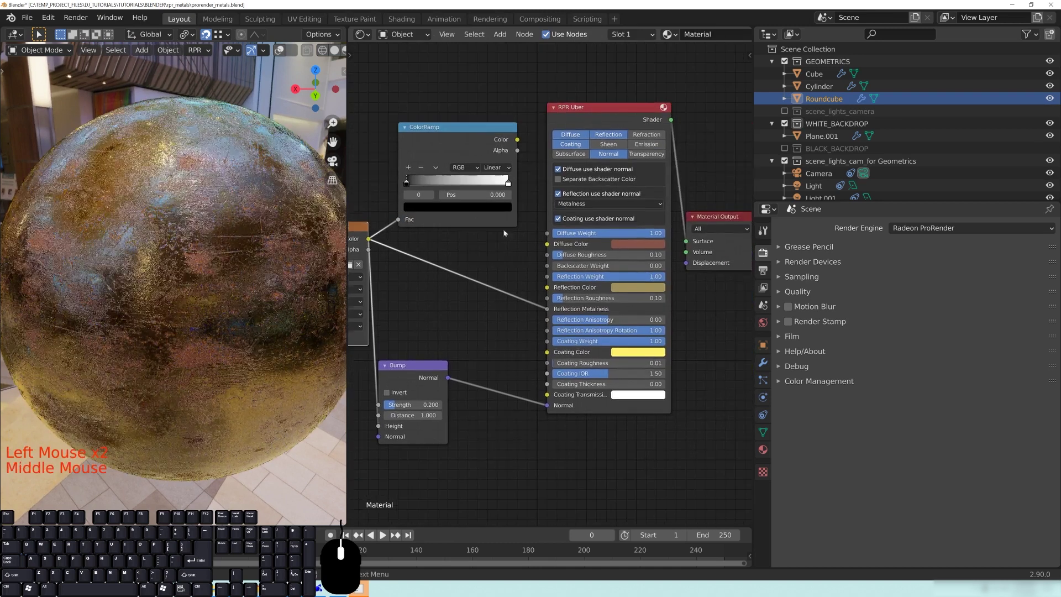
drag(520, 144, 550, 301)
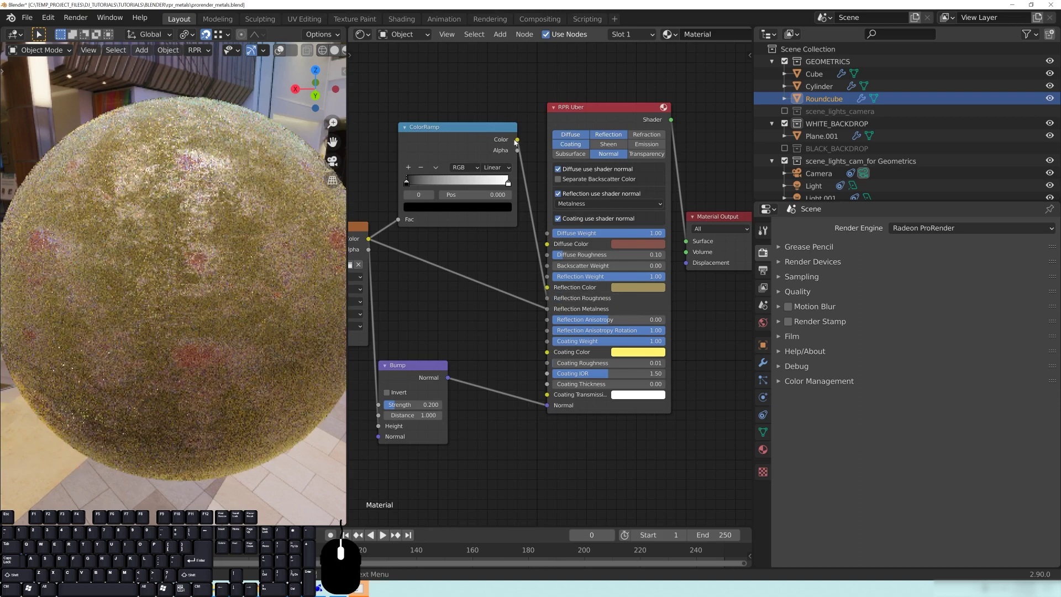
drag(519, 143, 549, 368)
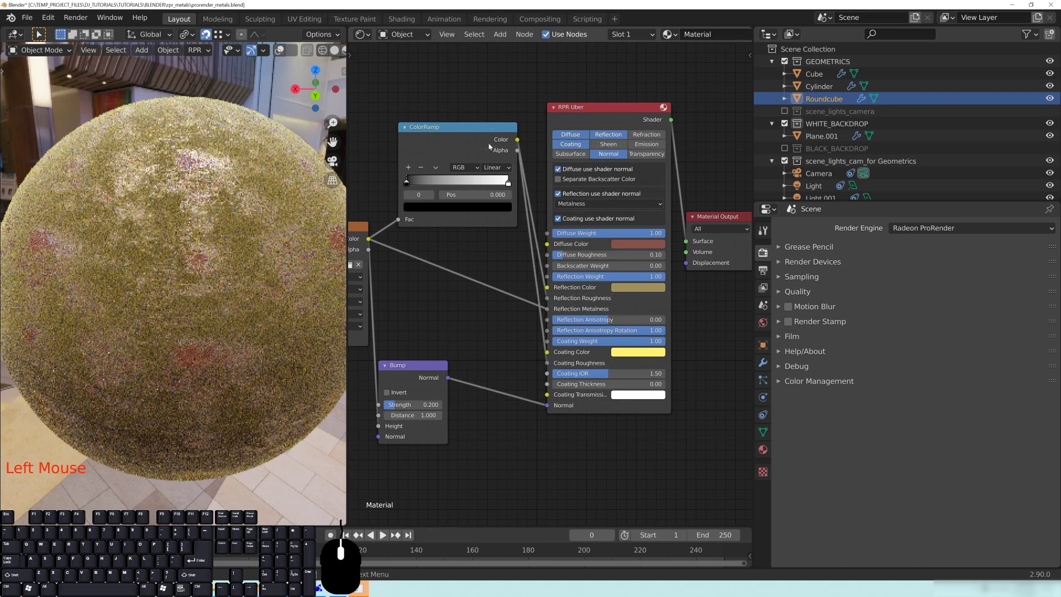
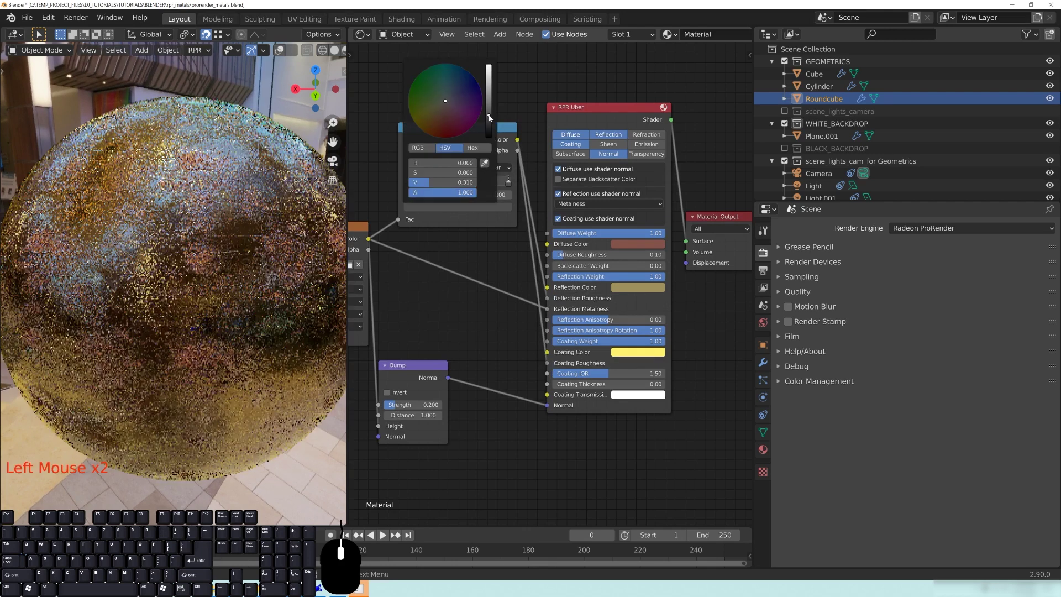
click(490, 106)
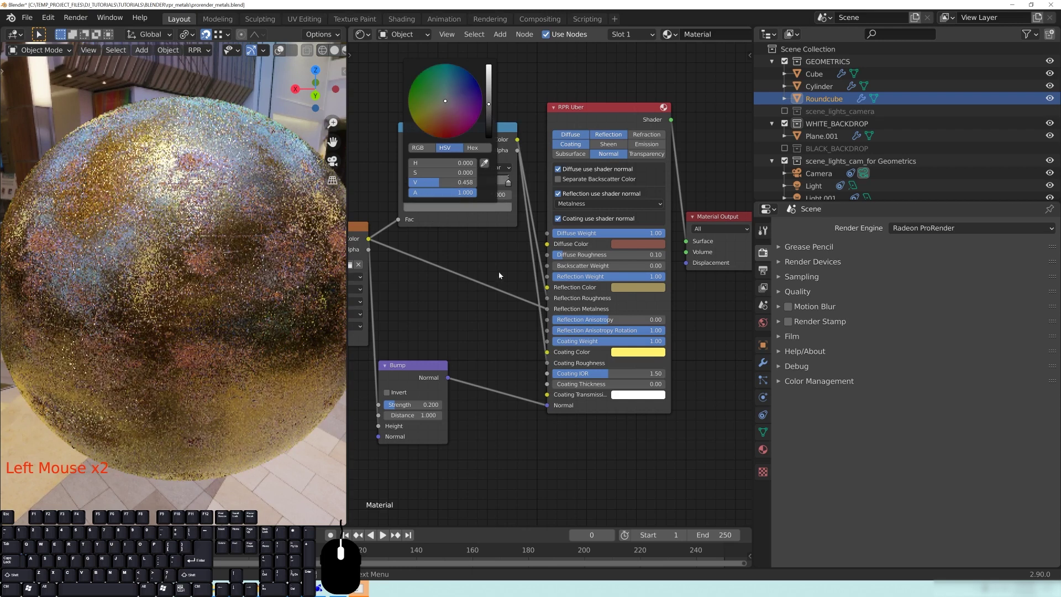
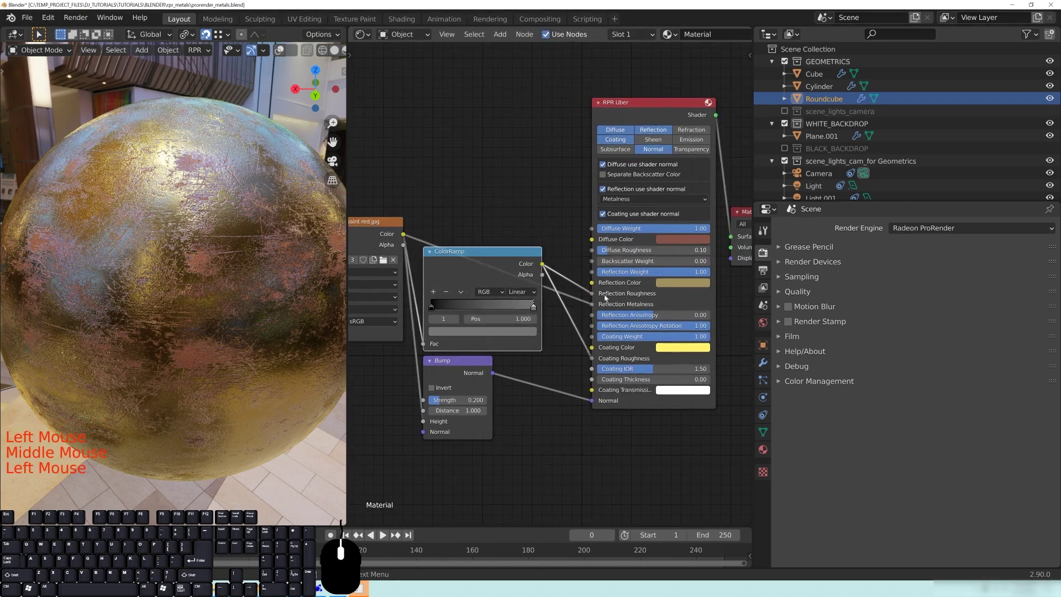
- Raise the RPR Uber coating thickness from 0 to 1 to test it, then return it to 0
middle_click(645, 453)
scroll(up, 3)
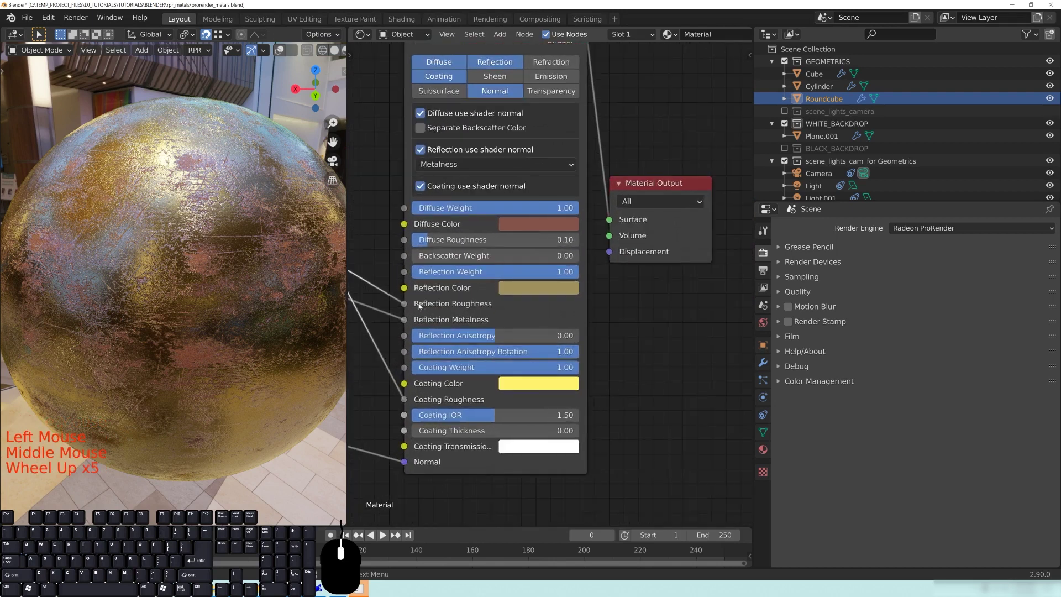
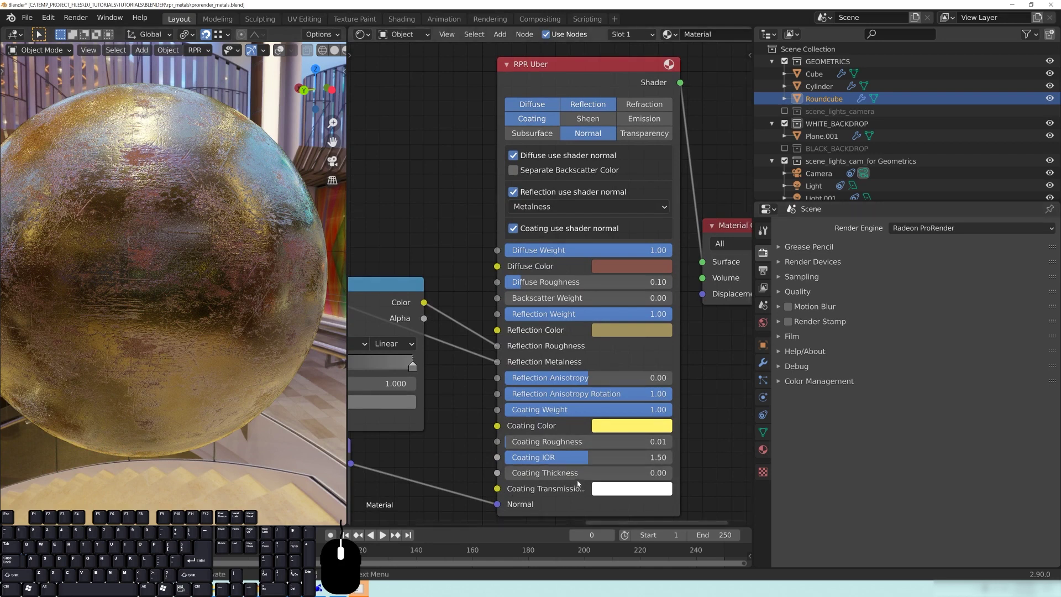
click(558, 479)
key(Delete)
key(KP_Enter)
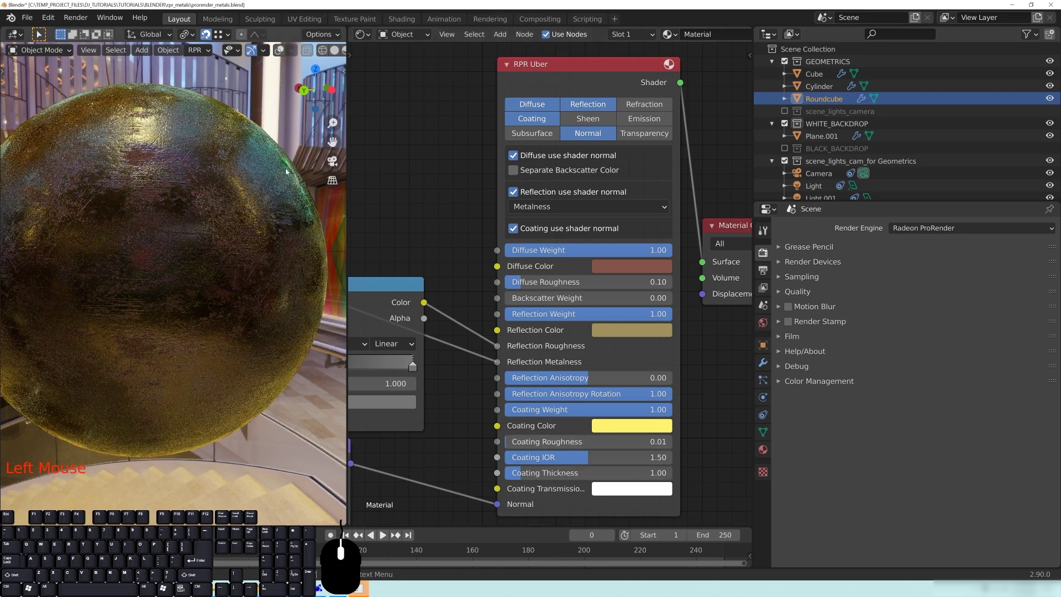
click(595, 475)
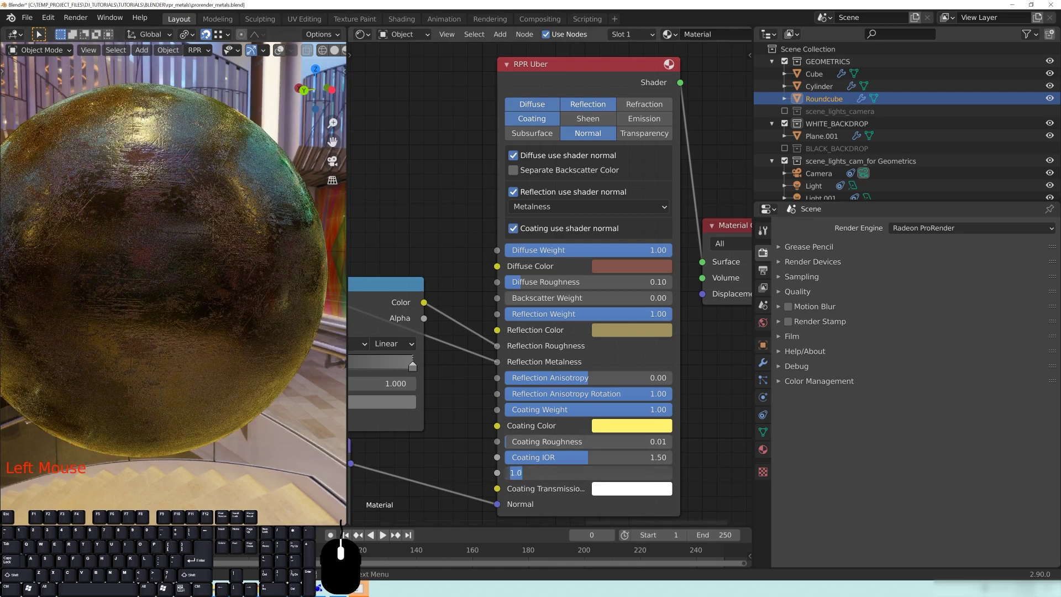
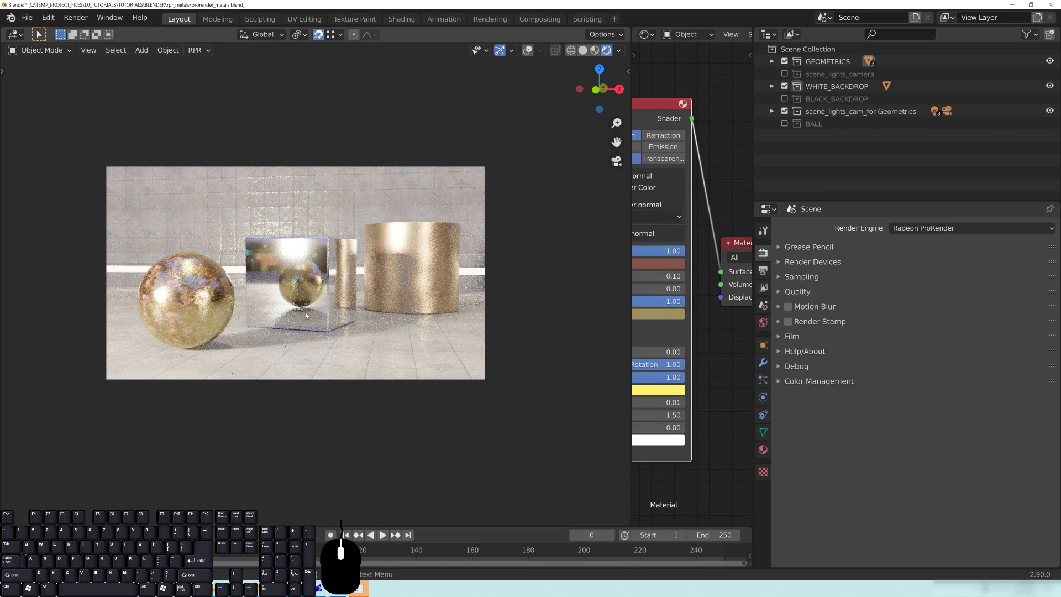
- Show the BALL collection and orbit in to inspect the lattice ball
click(216, 301)
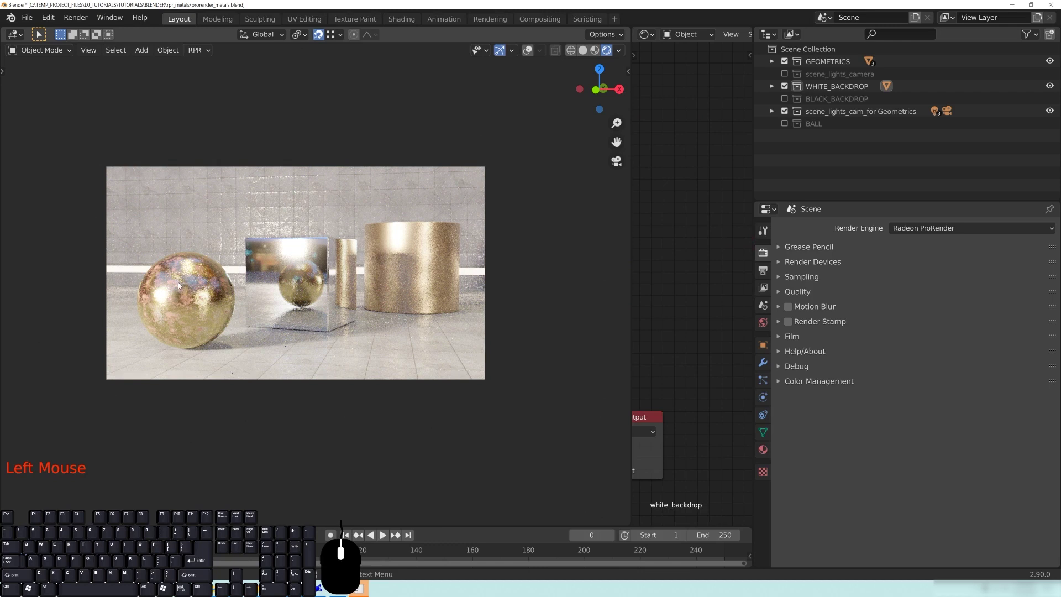
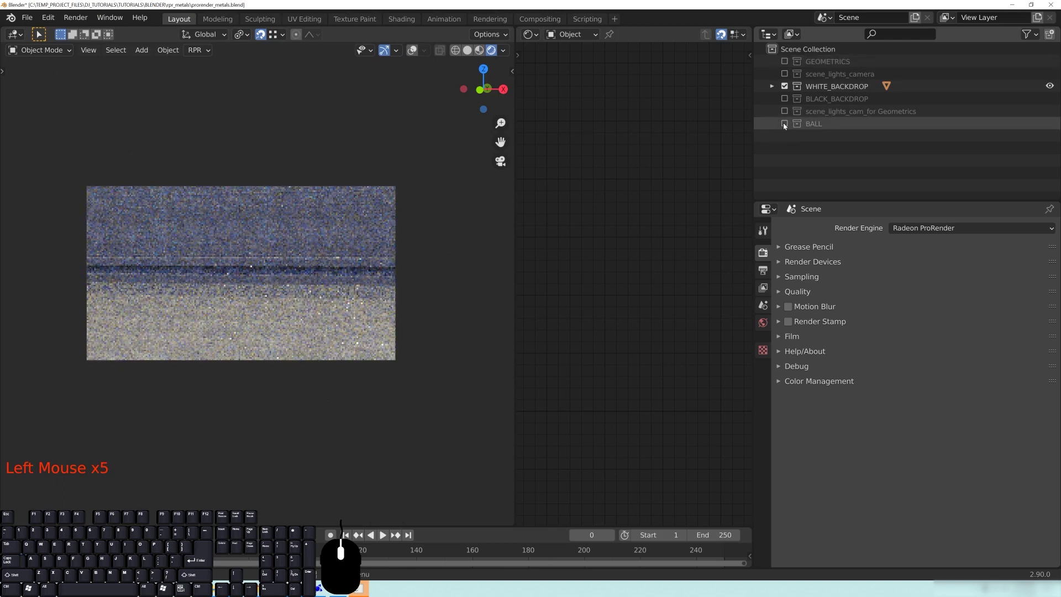
click(826, 149)
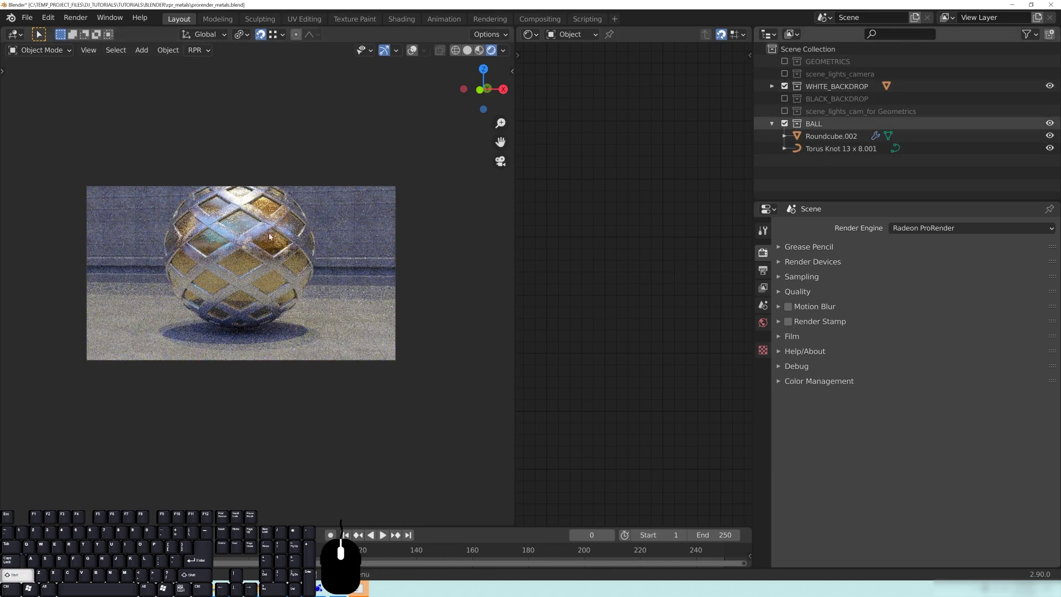
drag(295, 240, 272, 246)
middle_click(273, 247)
middle_click(272, 248)
scroll(up, 3)
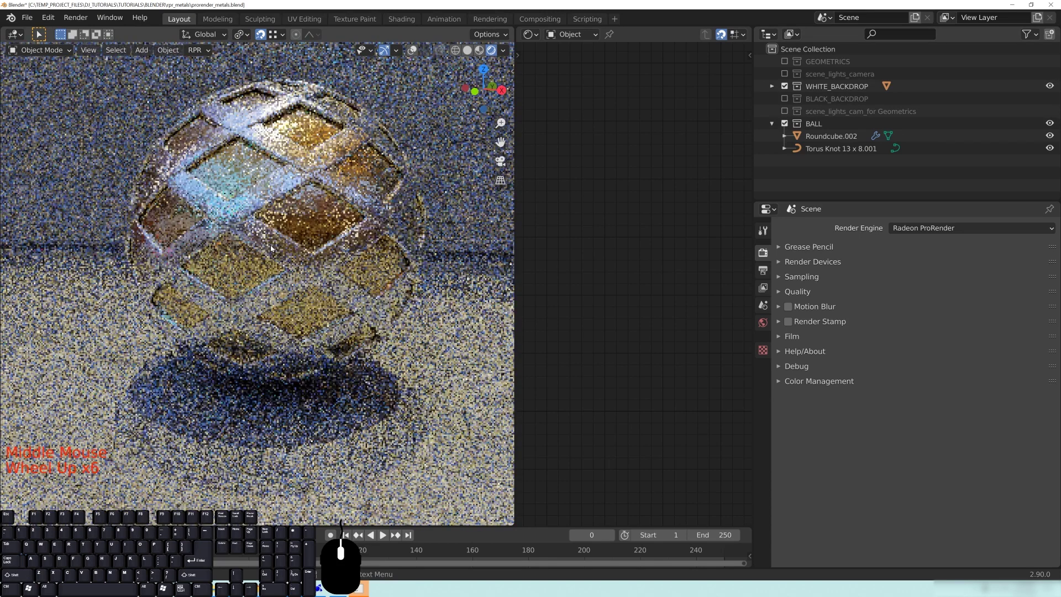
drag(340, 227, 333, 290)
drag(331, 301, 326, 291)
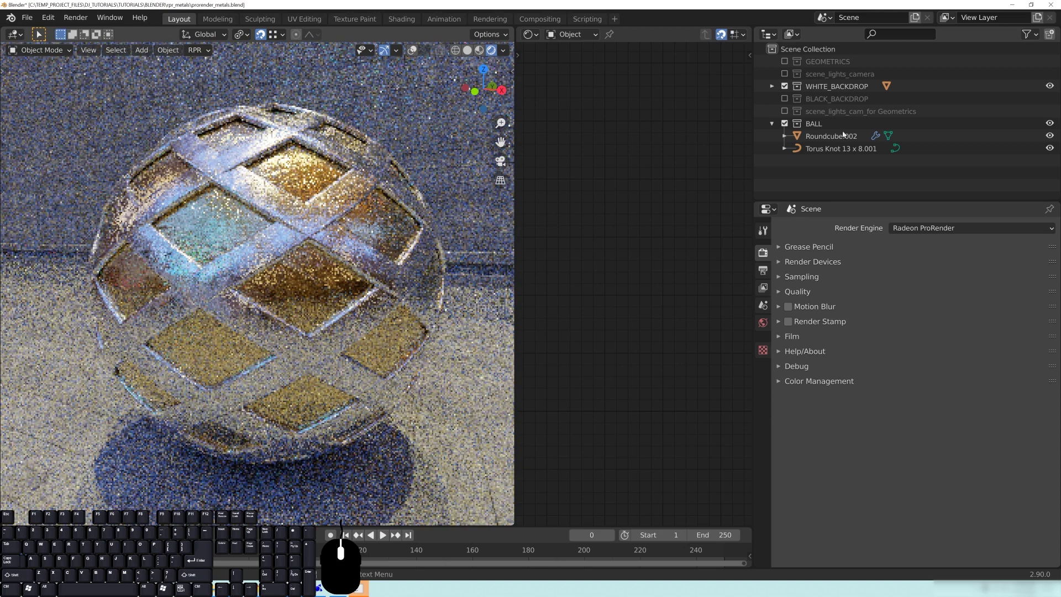
- Select Roundcube.002 together with the Torus Knot lattice
click(833, 139)
click(838, 152)
- Isolate the ball in local view, select Roundcube.002 and browse the Maps texture library
click(838, 152)
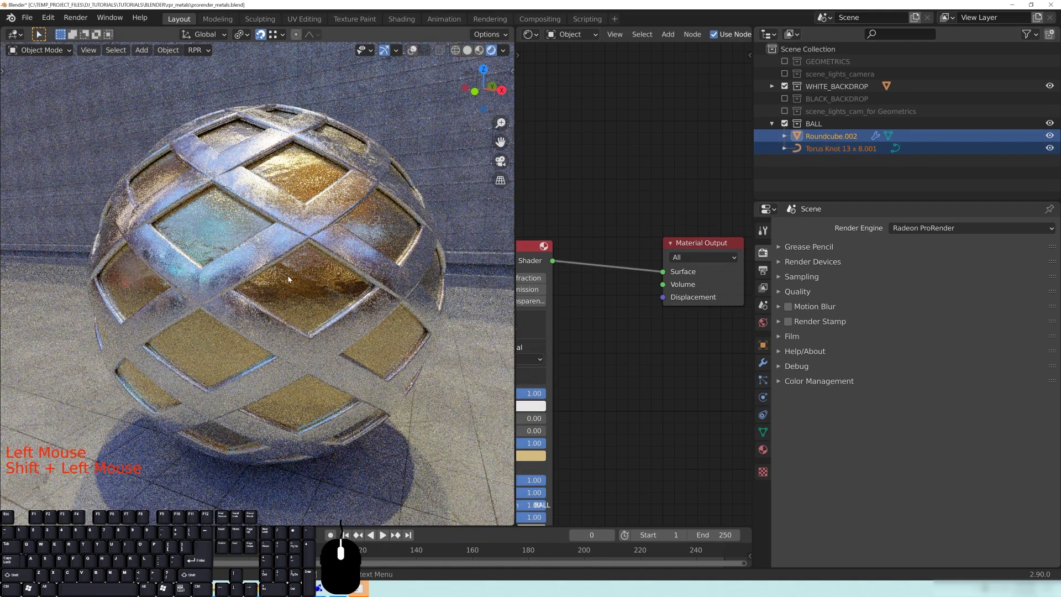
key(KP_Divide)
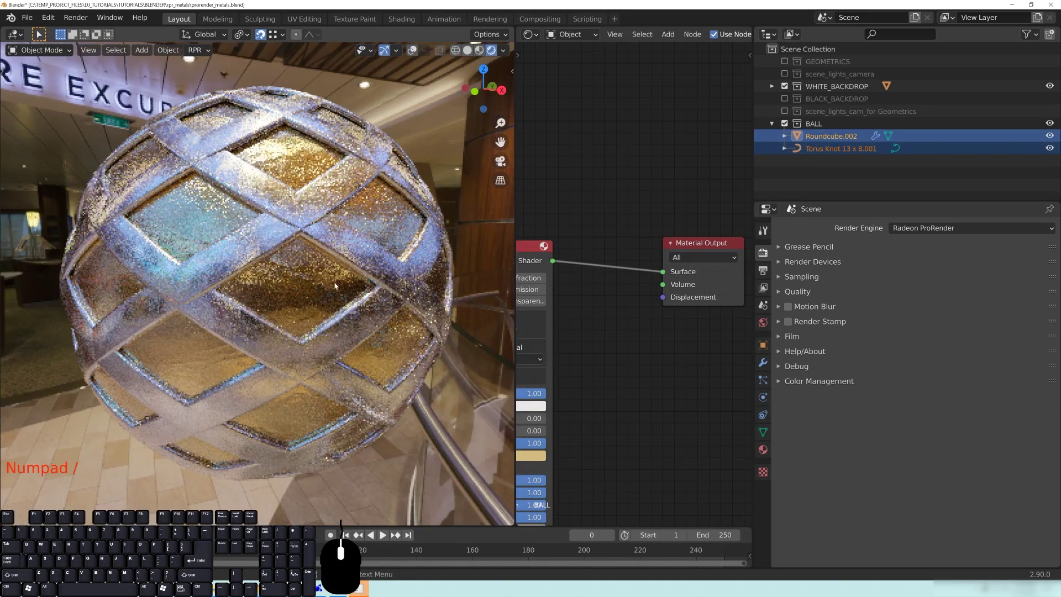
click(309, 290)
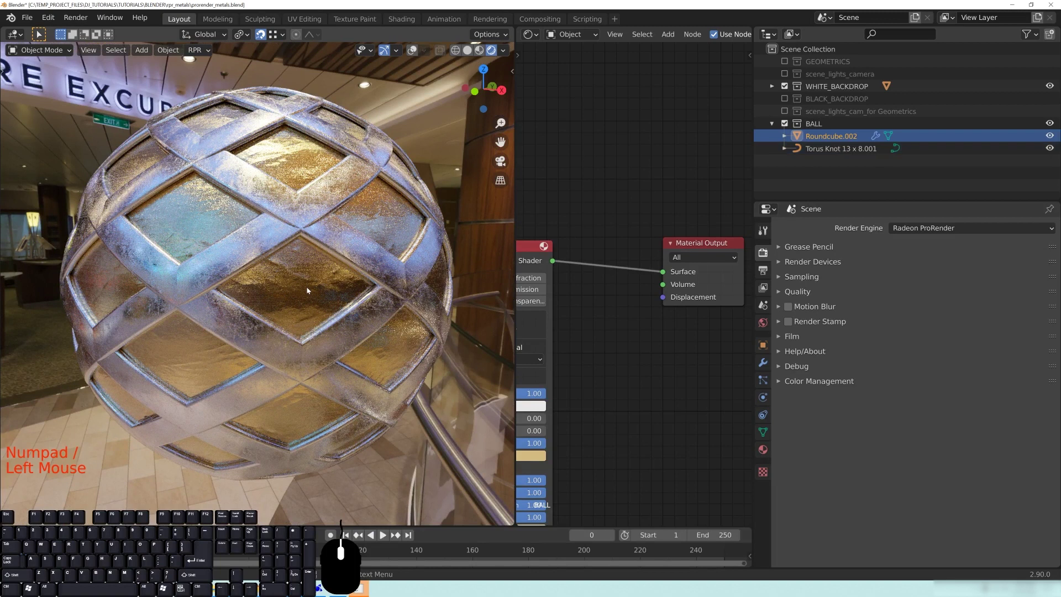
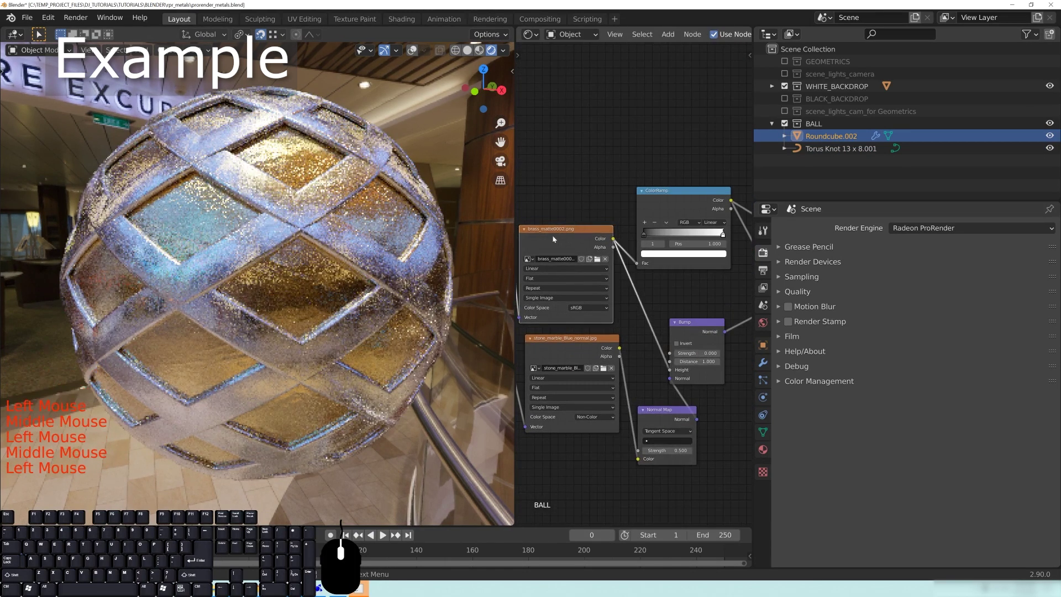
click(599, 263)
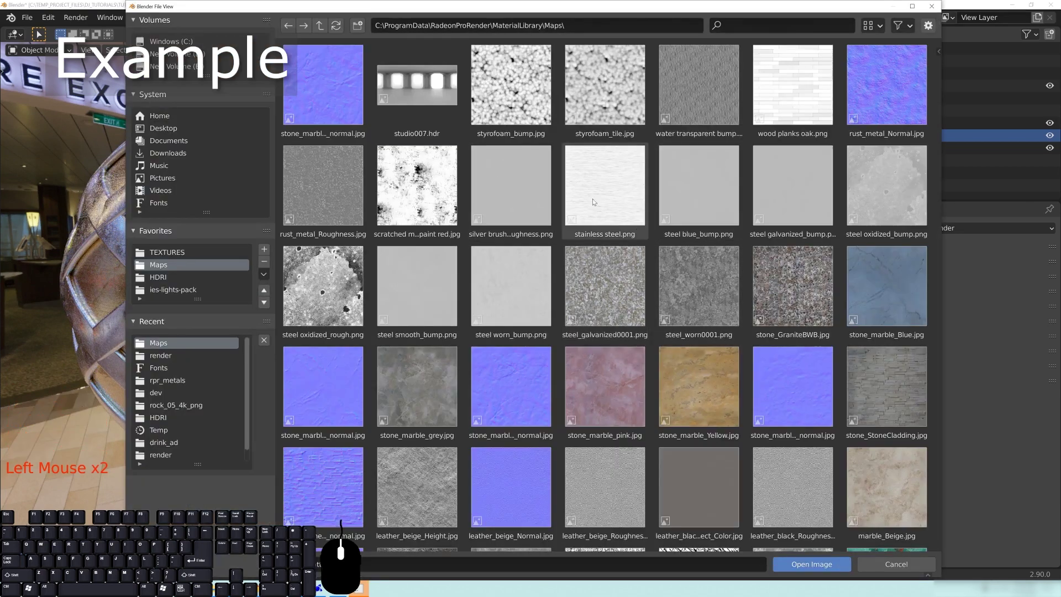
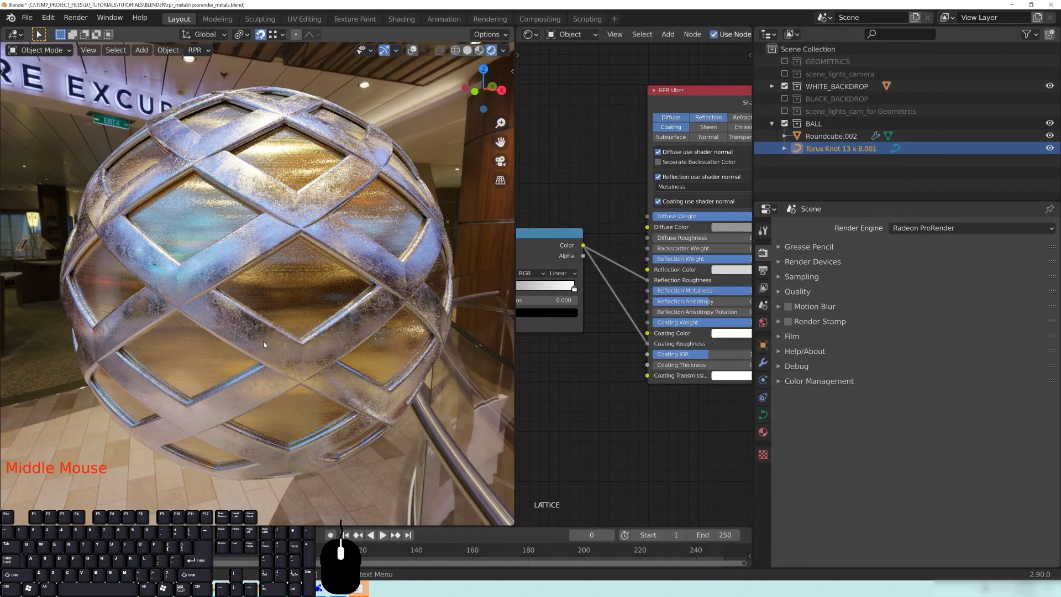
- Change the Torus Knot's RPR Uber diffuse colour to an orange-brown
click(728, 229)
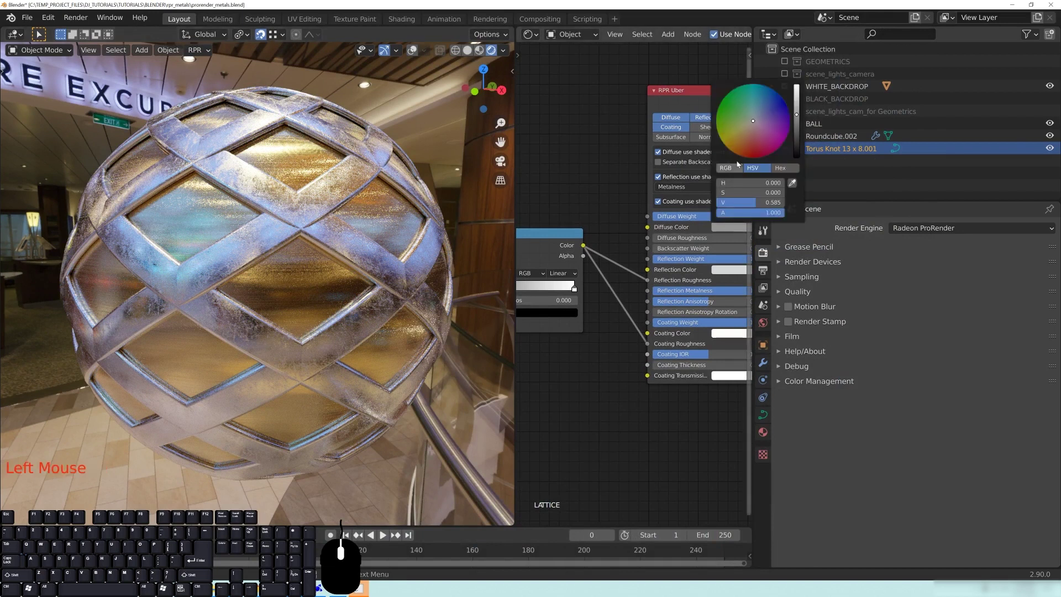
click(746, 147)
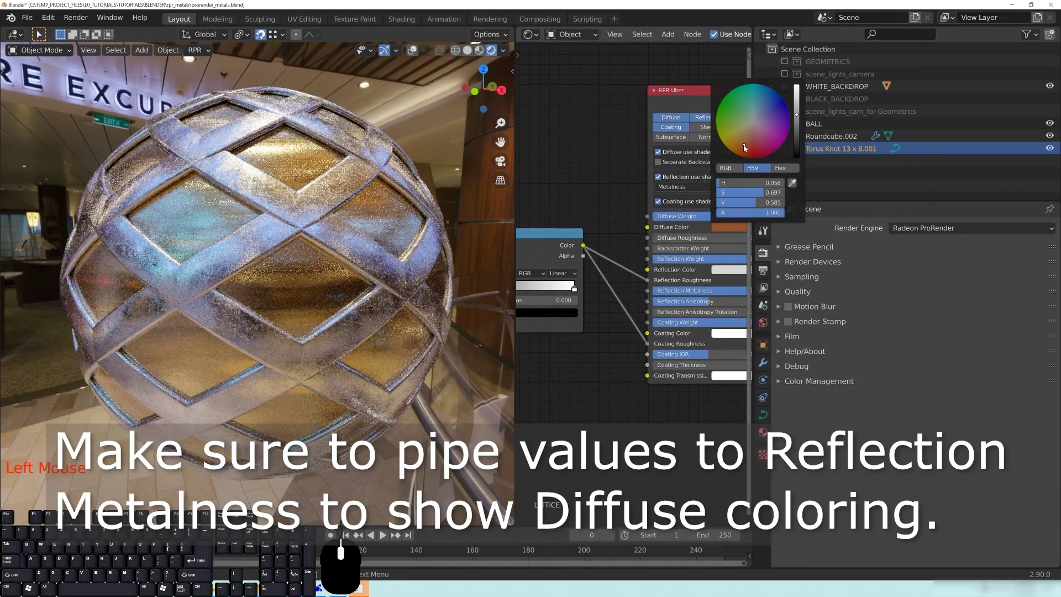
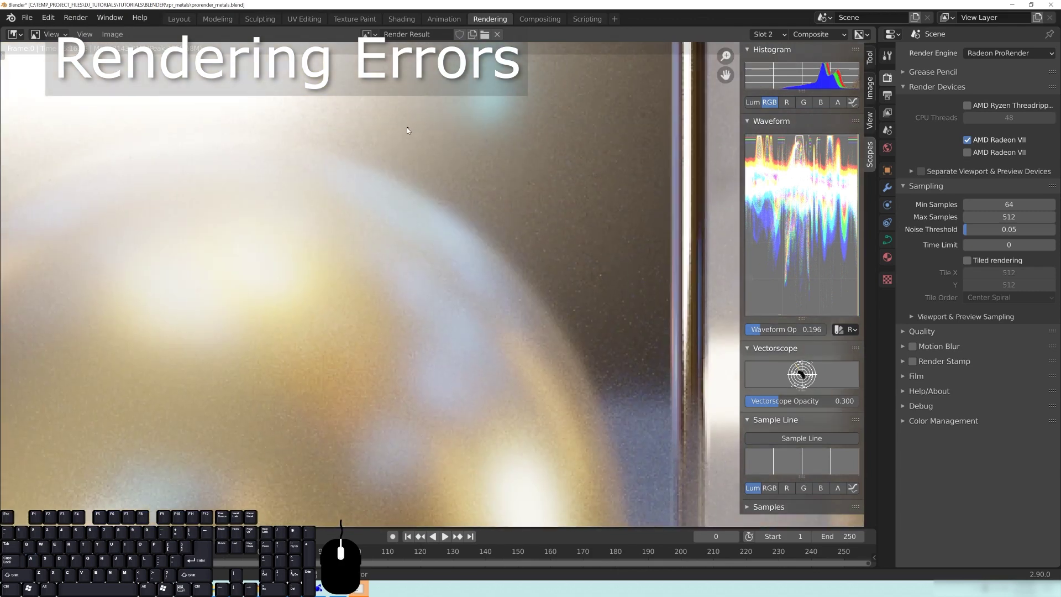
- Zoom out and pan across the finished ProRender result of the gold sphere scene
drag(422, 277, 433, 234)
middle_click(432, 231)
middle_click(515, 259)
middle_click(572, 255)
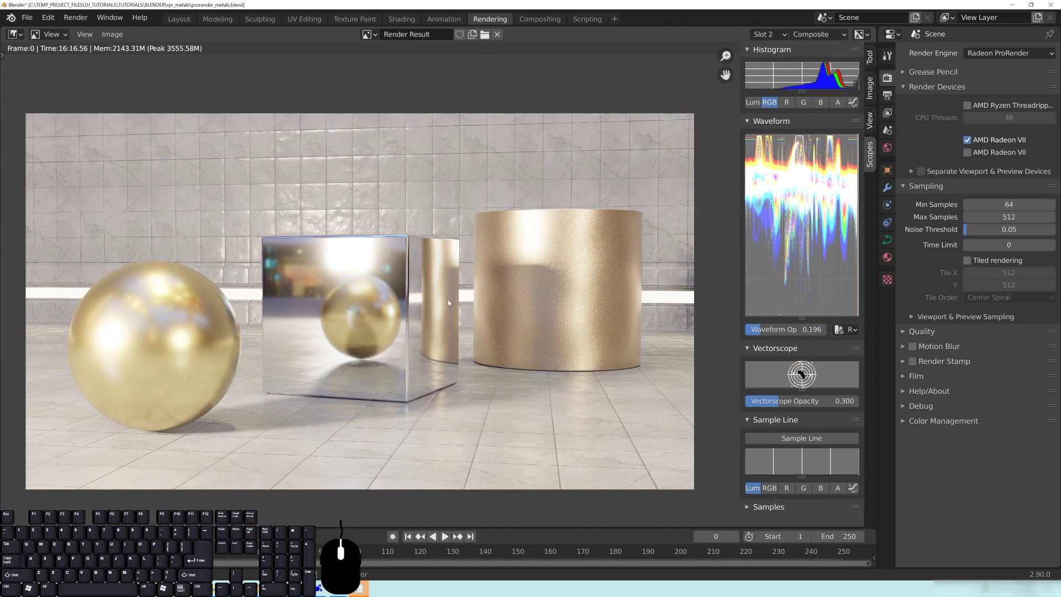
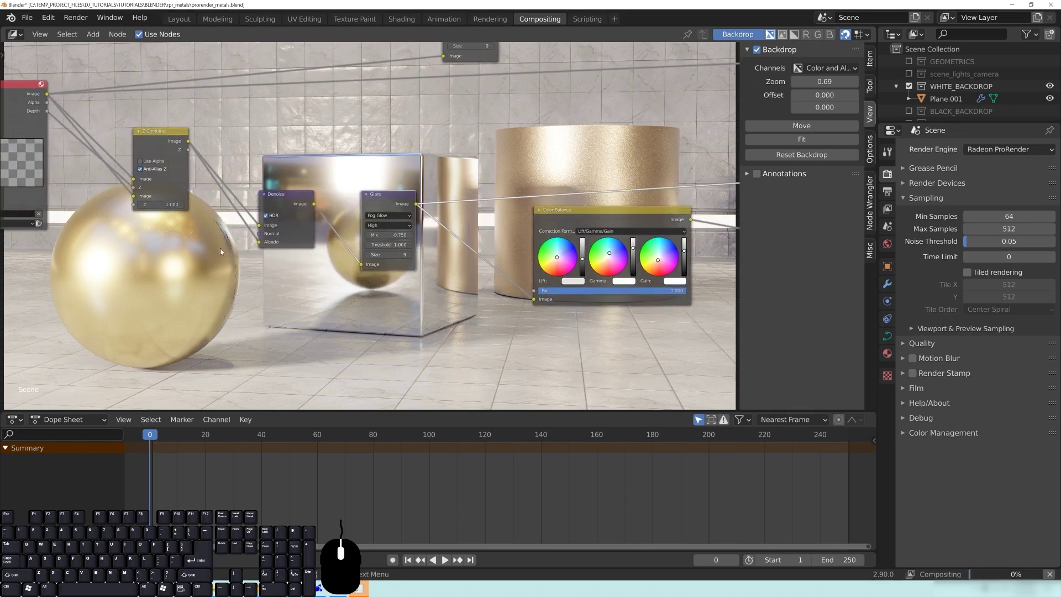
- Collapse Sampling and expand Render Devices, listing the enabled AMD Radeon VII
middle_click(297, 279)
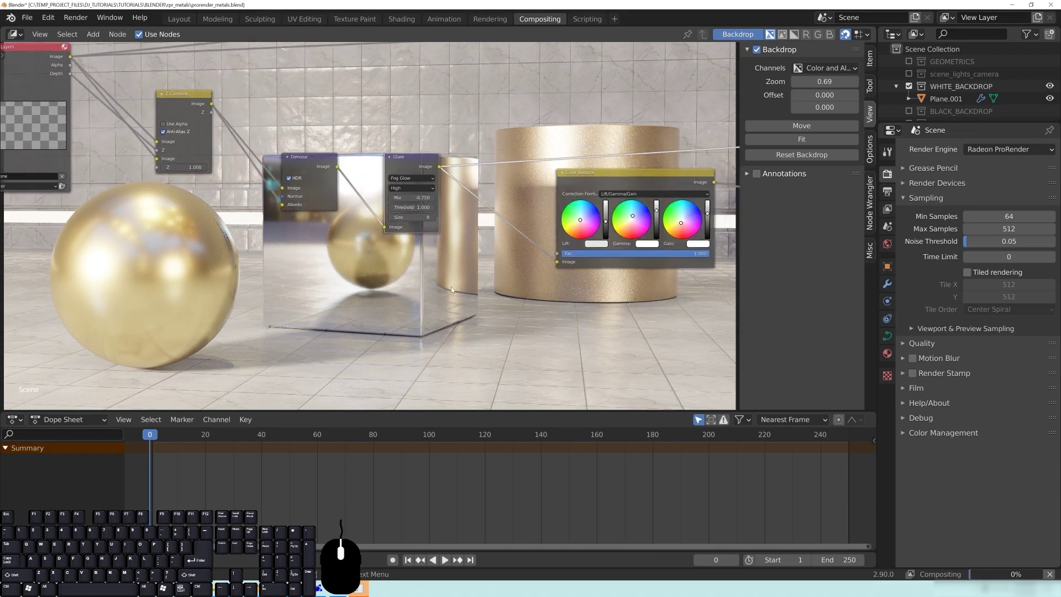
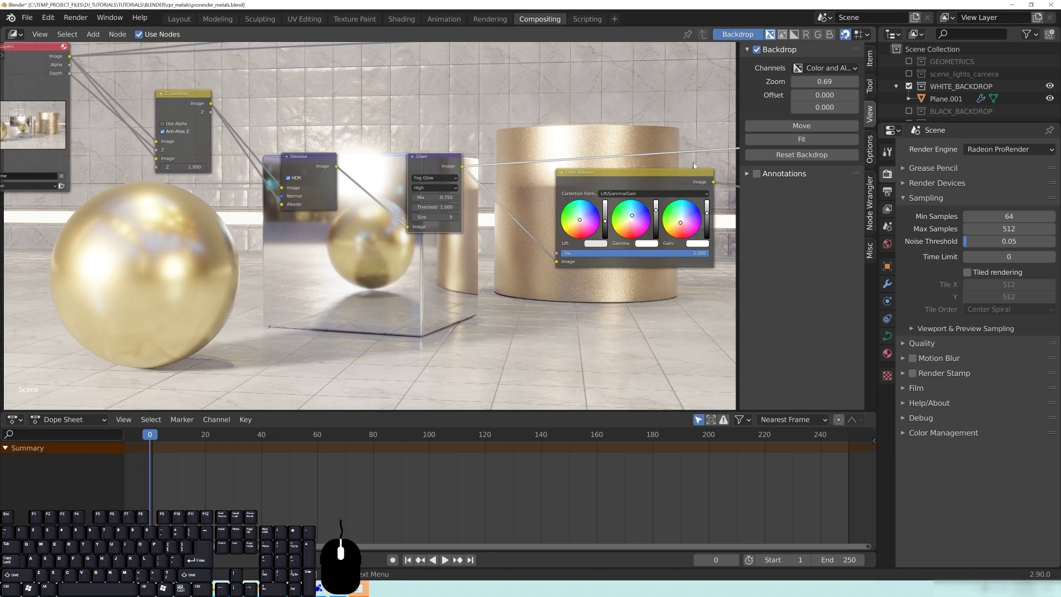
click(891, 196)
click(891, 178)
click(926, 201)
click(939, 184)
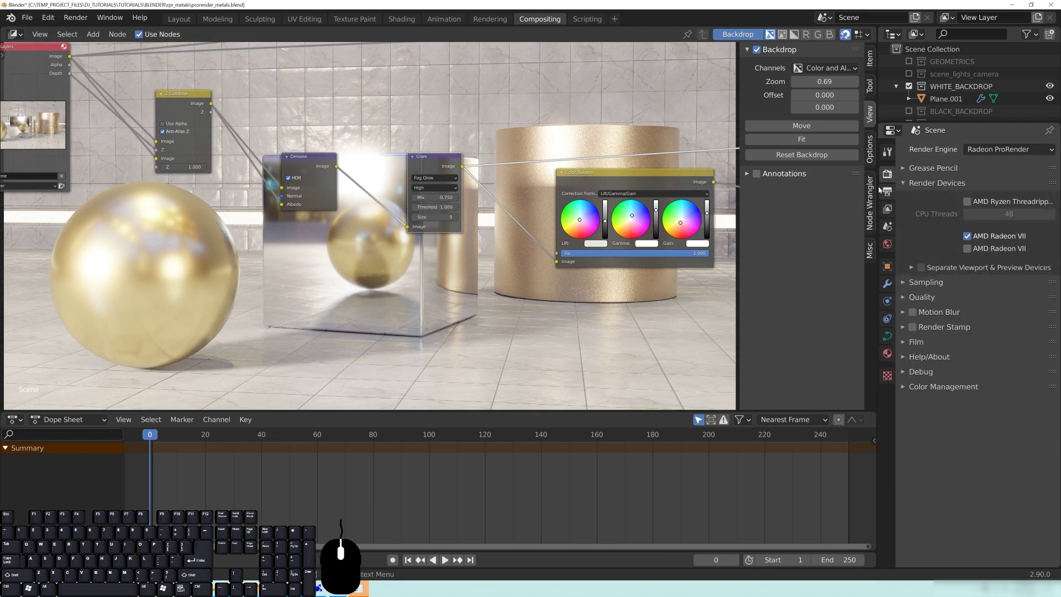